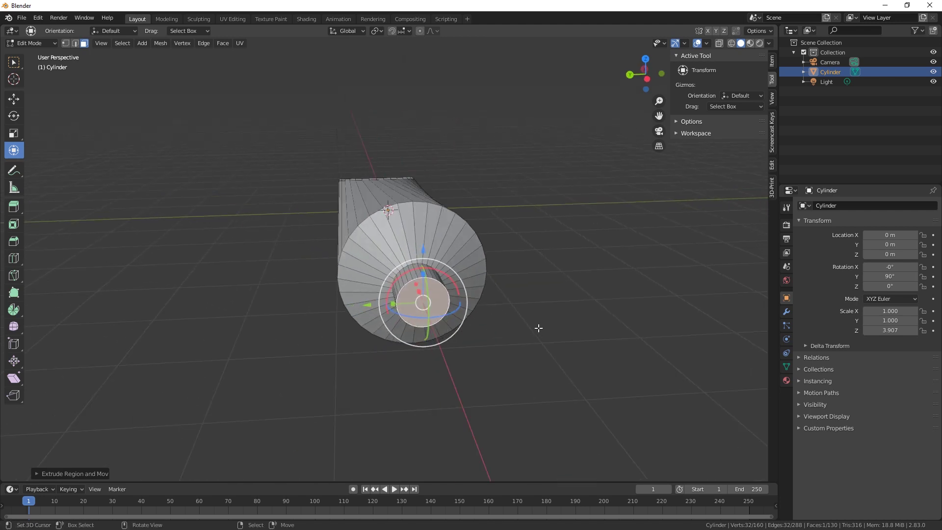
Step: Leave Edit Mode on the tube body and add a new mesh plane to the scene
key("Tab")
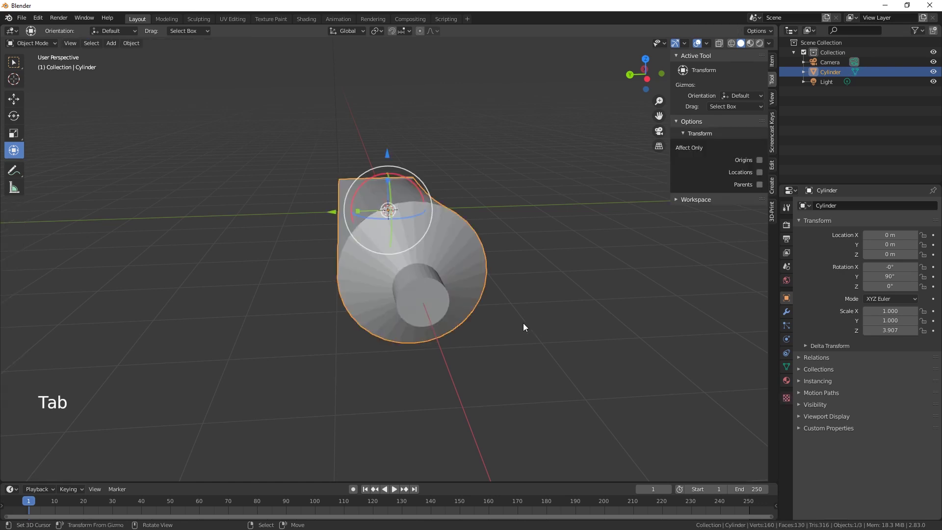
key("shift+a")
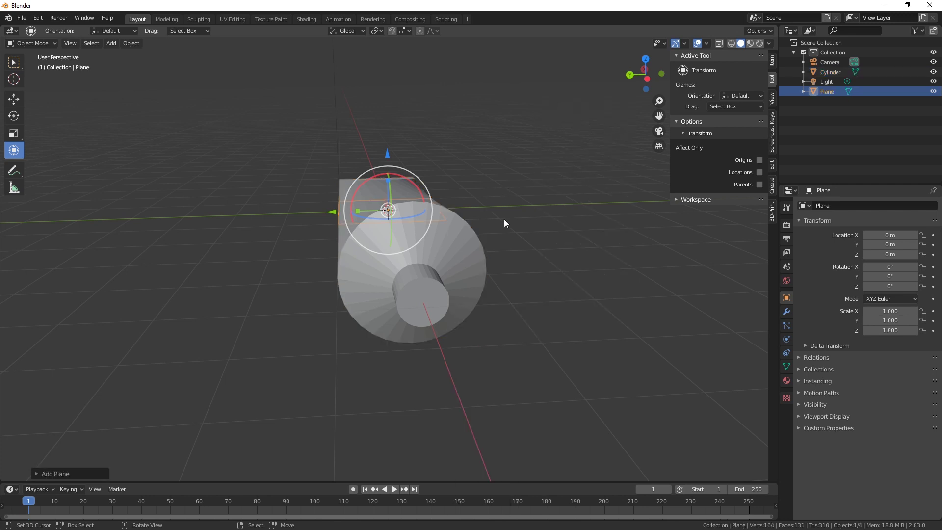
Step: Drag one corner vertex of the plane onto the diagonal so it becomes a triangle, then exit editing
middle_click(556, 275)
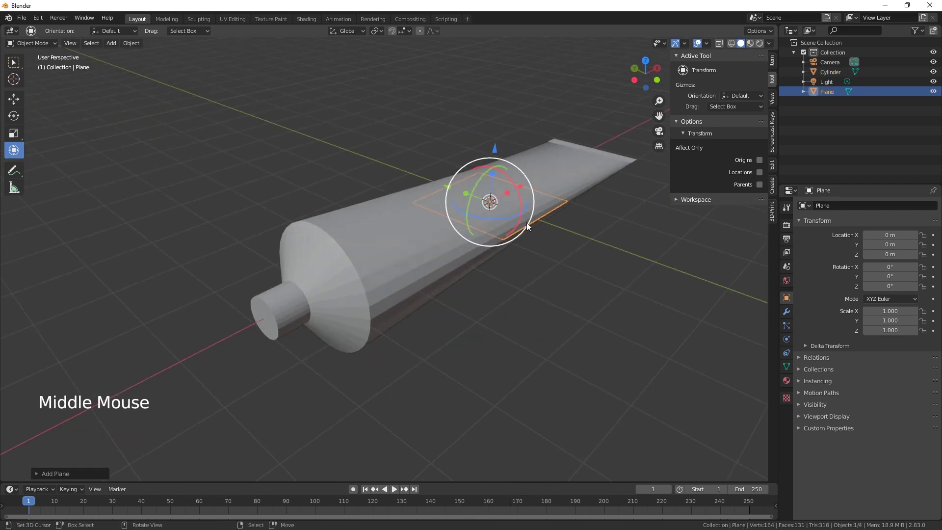
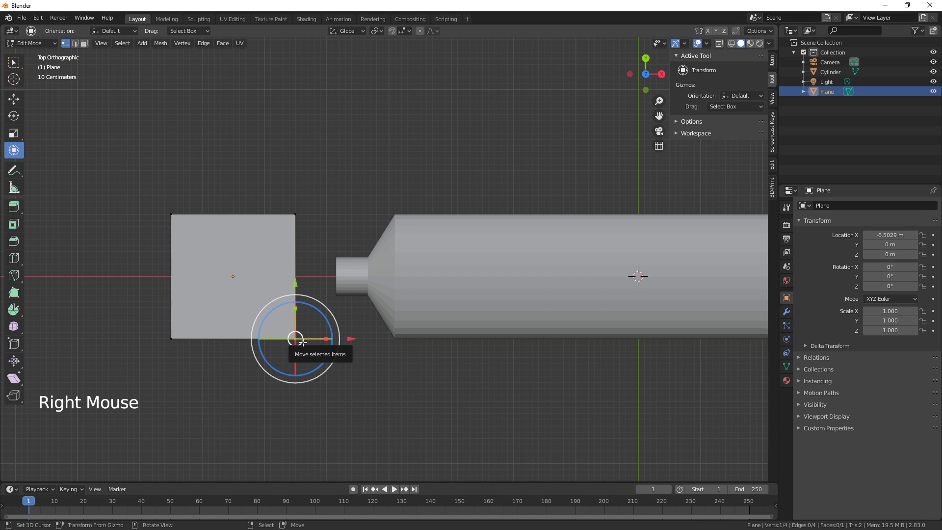
key("g")
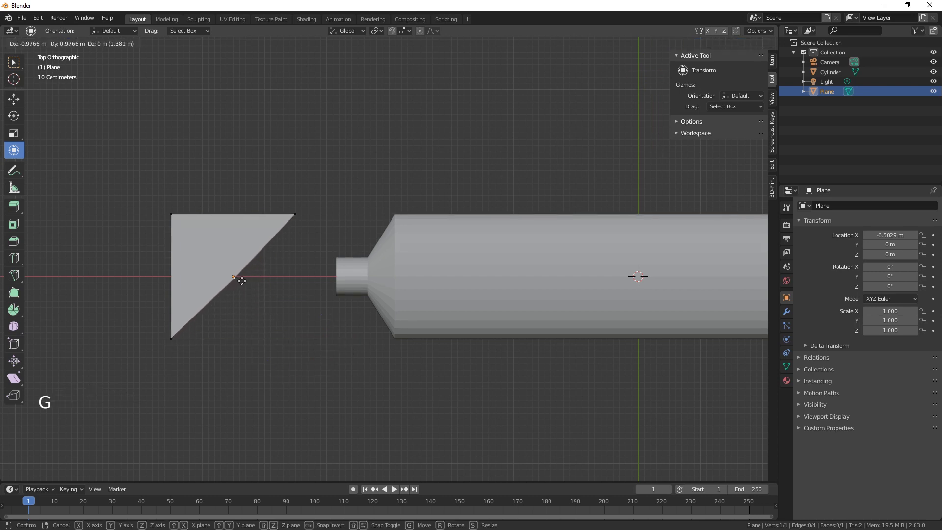
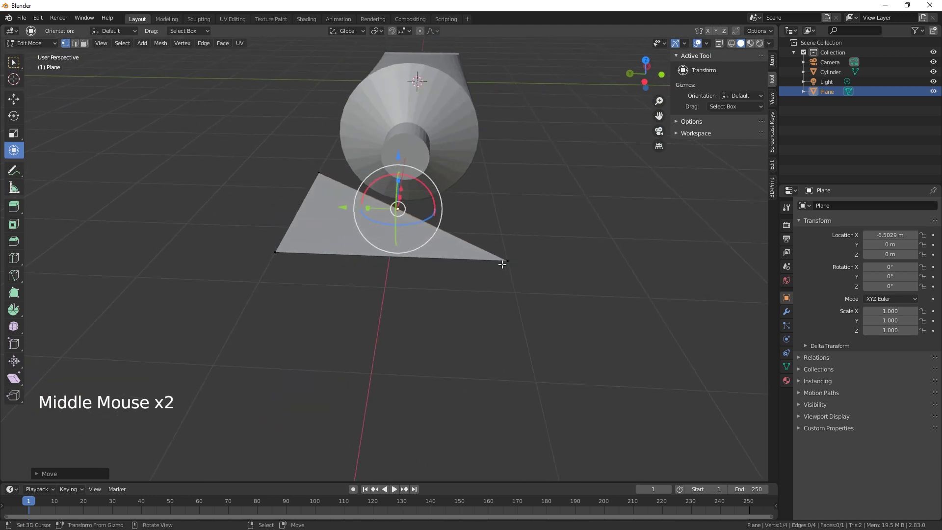
key("r")
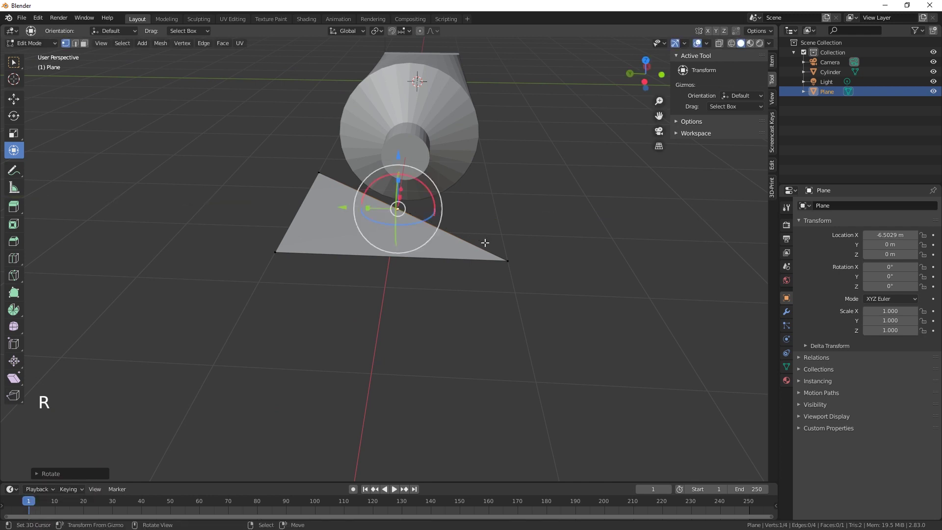
key("Tab")
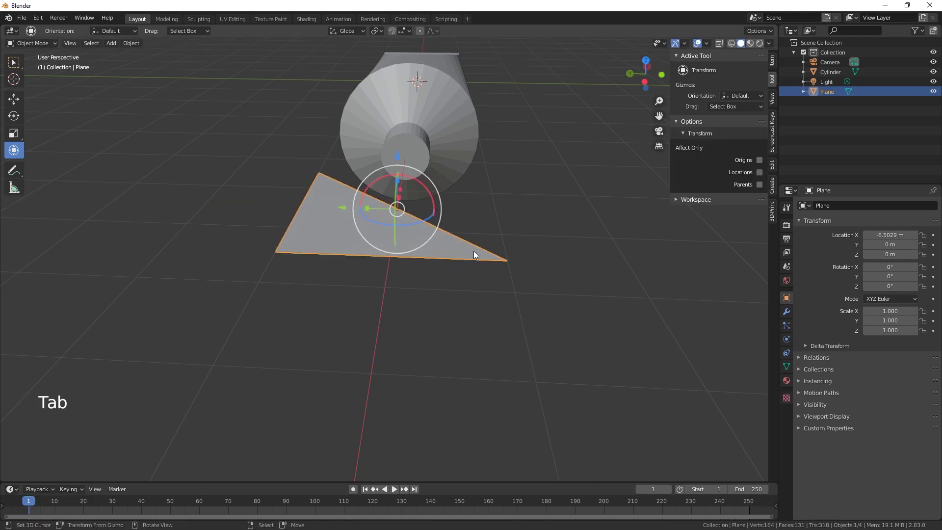
Step: Rotate the triangle 90° about Y to stand it upright and place it at the nozzle end
key("r")
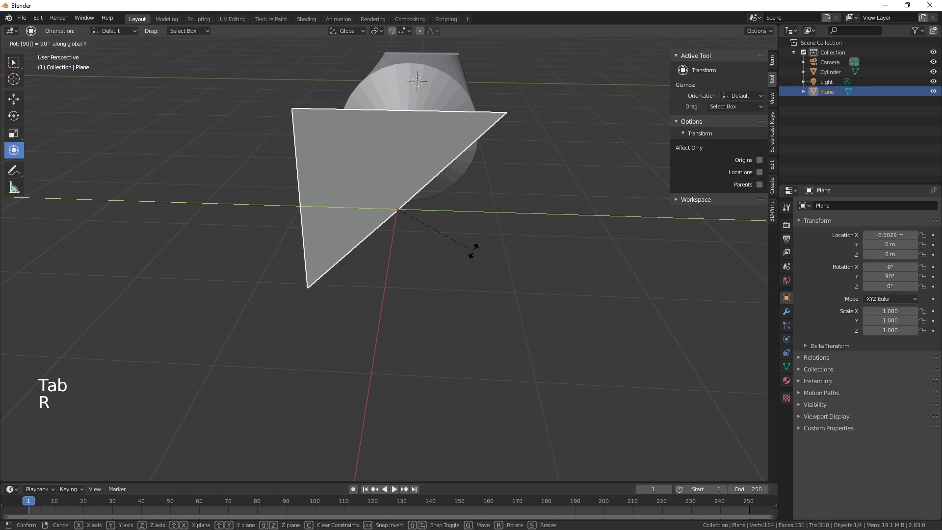
middle_click(490, 297)
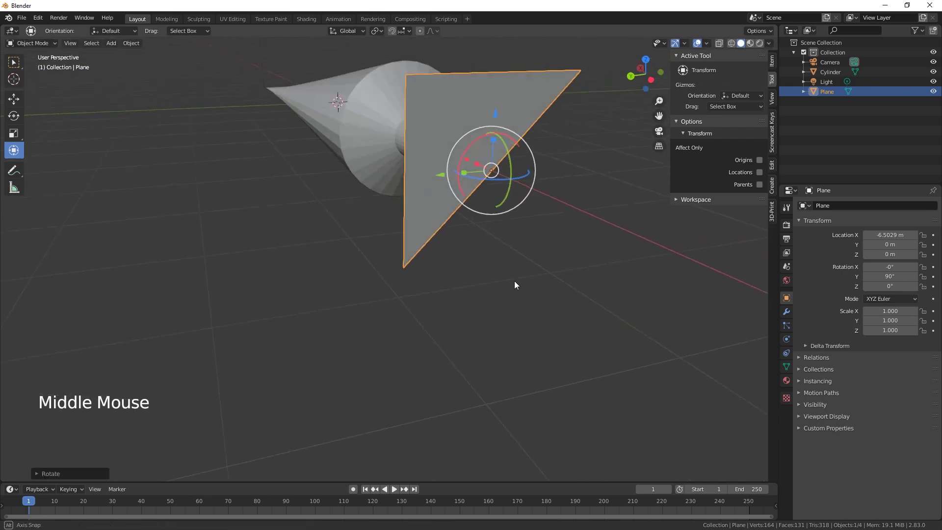
middle_click(522, 291)
left_click(527, 167)
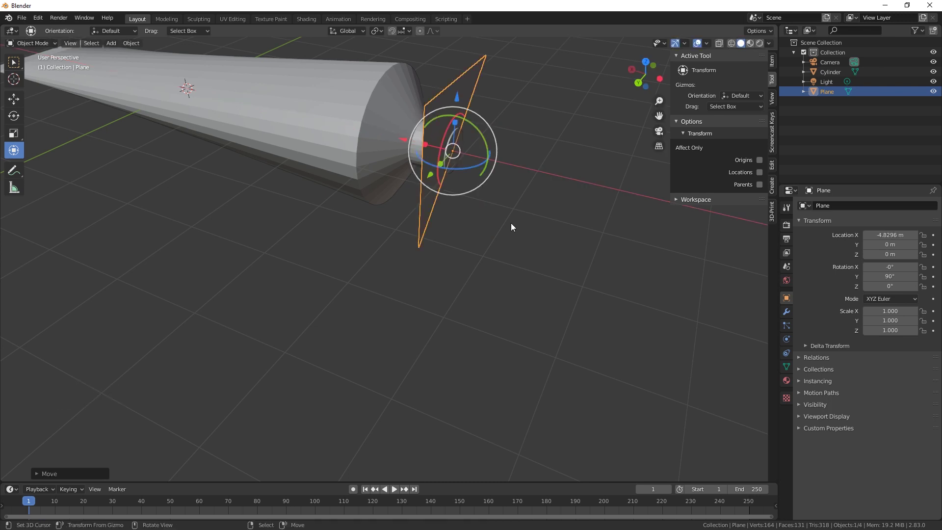
left_click(480, 129)
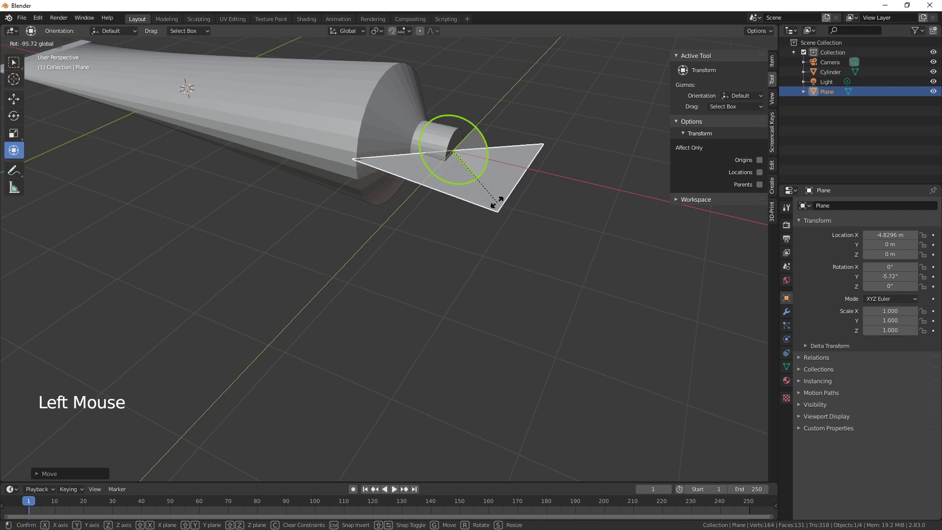
Step: Set the triangle's Z rotation to -45° in the Item panel and scale it down small
left_click(777, 64)
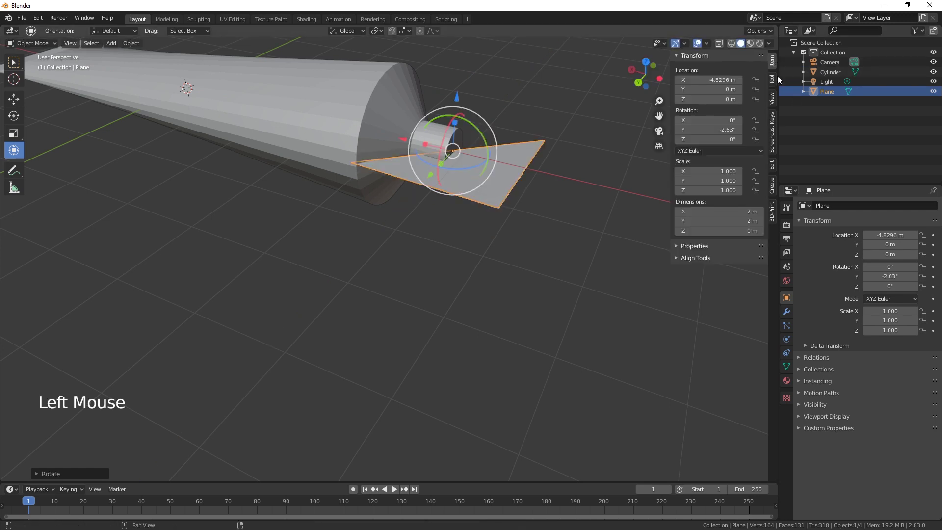
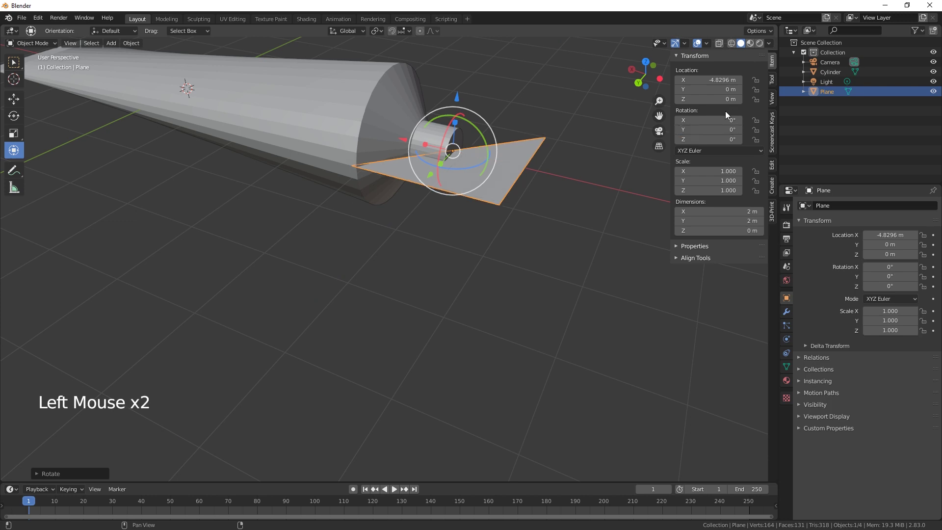
left_click(482, 169)
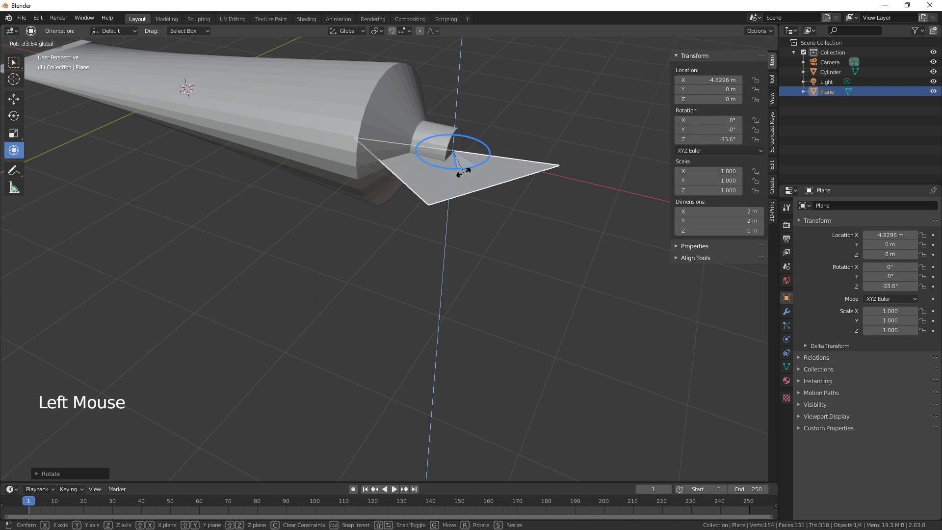
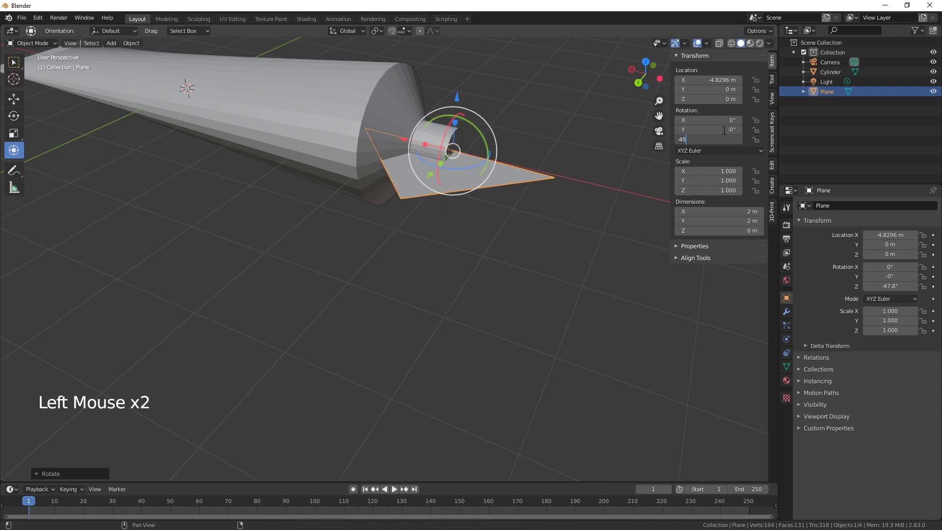
key("s")
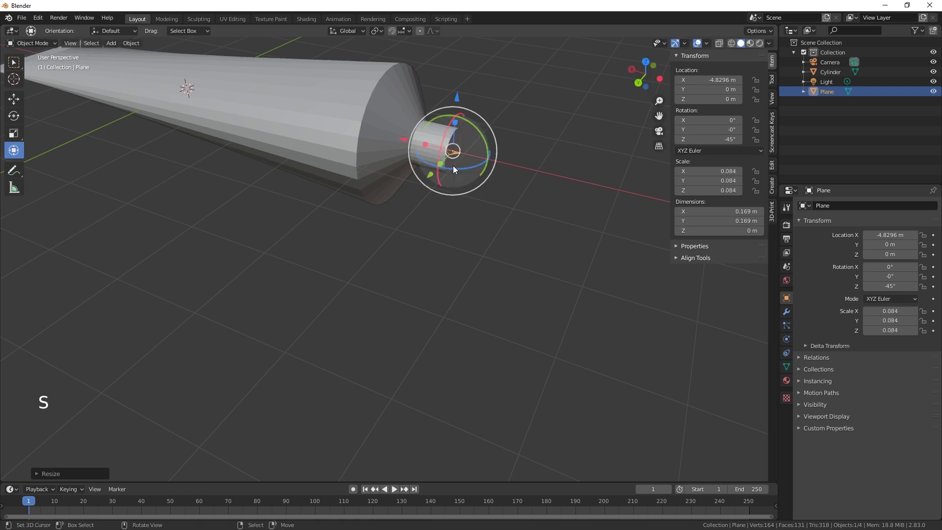
Step: Offset the triangle along Y beside the nozzle and shrink it further
scroll("up", 3)
middle_click(479, 297)
middle_click(545, 177)
middle_click(548, 240)
middle_click(422, 246)
left_click(369, 281)
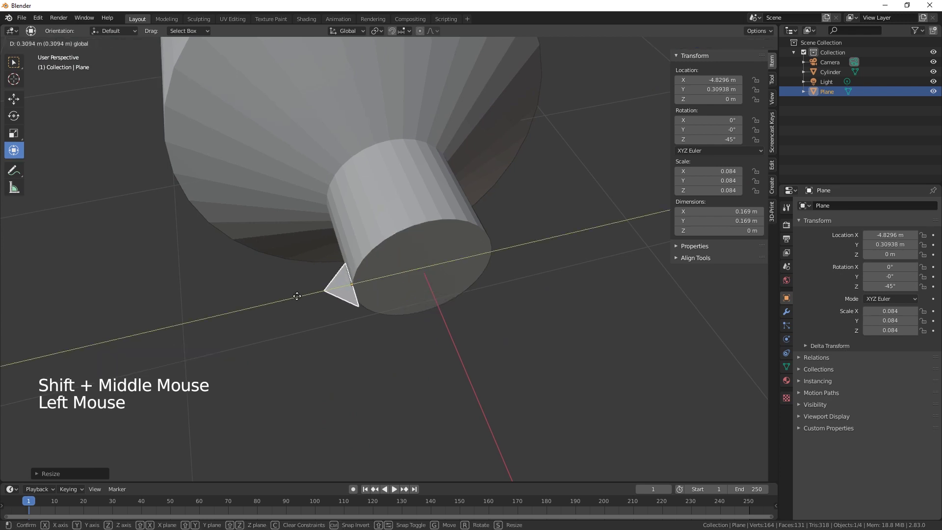
key("s")
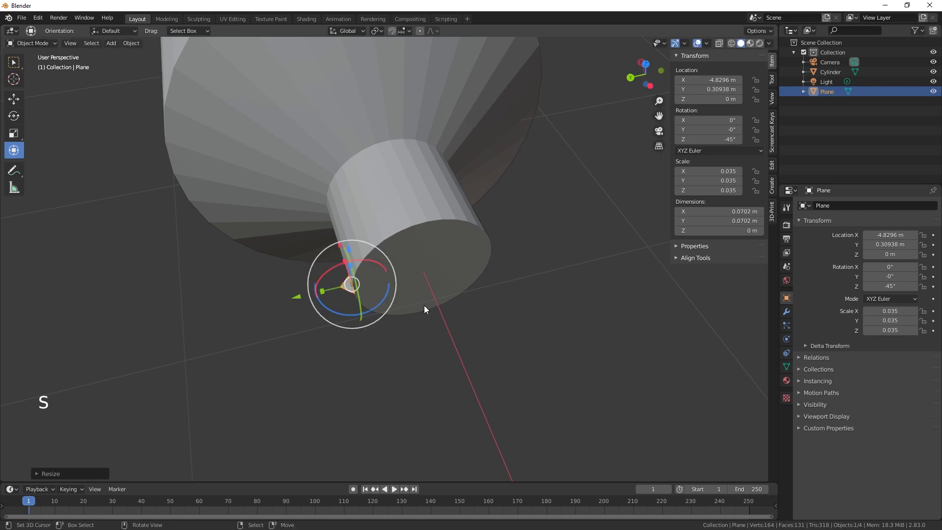
Step: Nudge the triangle against the nozzle edge and scale it to about 0.032 as a thread profile
middle_click(444, 351)
scroll("up", 3)
middle_click(537, 348)
left_click(500, 228)
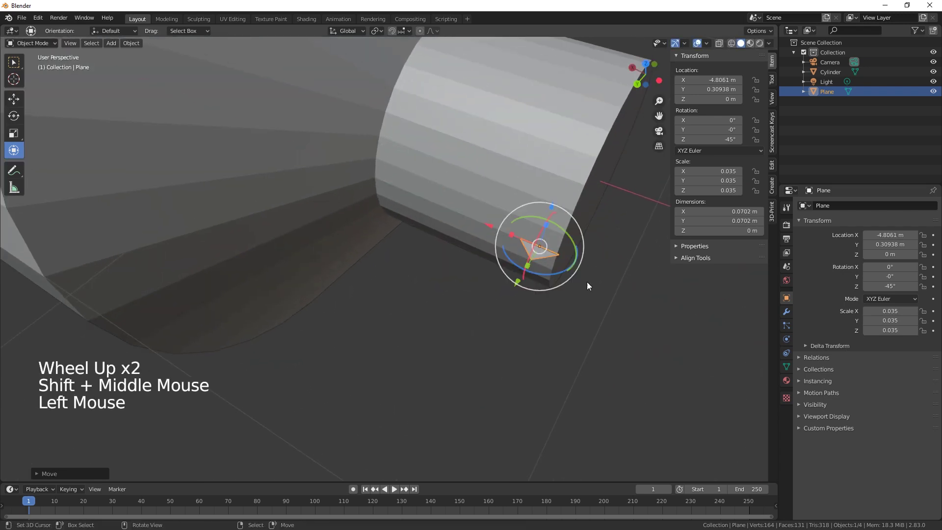
key("s")
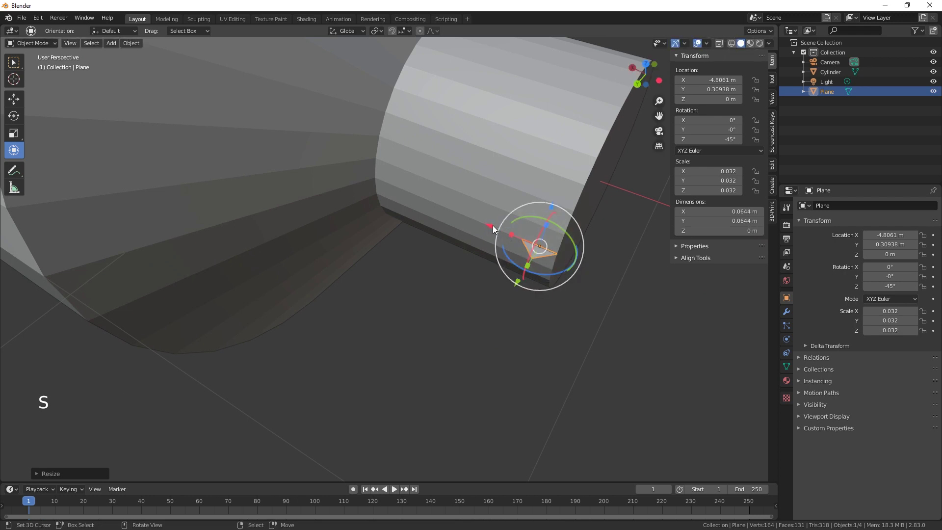
left_click(493, 227)
Step: Add a Screw modifier to the triangle with the Cylinder as its axis object
left_click(788, 314)
left_click(822, 209)
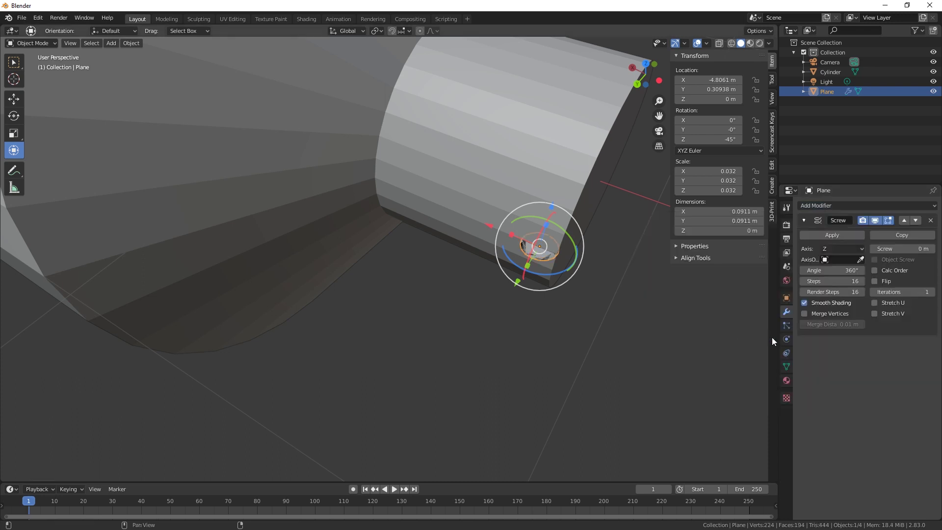
middle_click(833, 364)
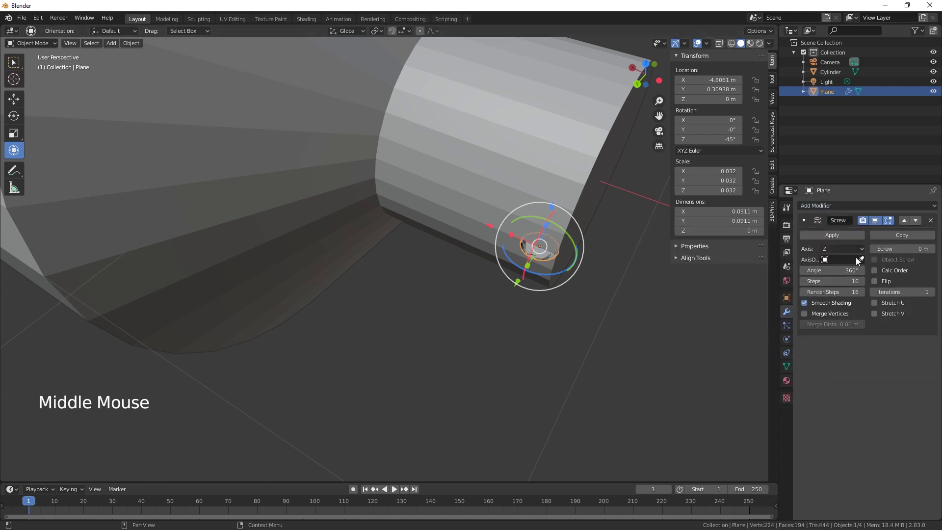
left_click(863, 260)
Step: Set Screw 13.6 m, Angle 2267° and Steps 512, wrapping a spiral thread around the nozzle
middle_click(646, 290)
middle_click(571, 249)
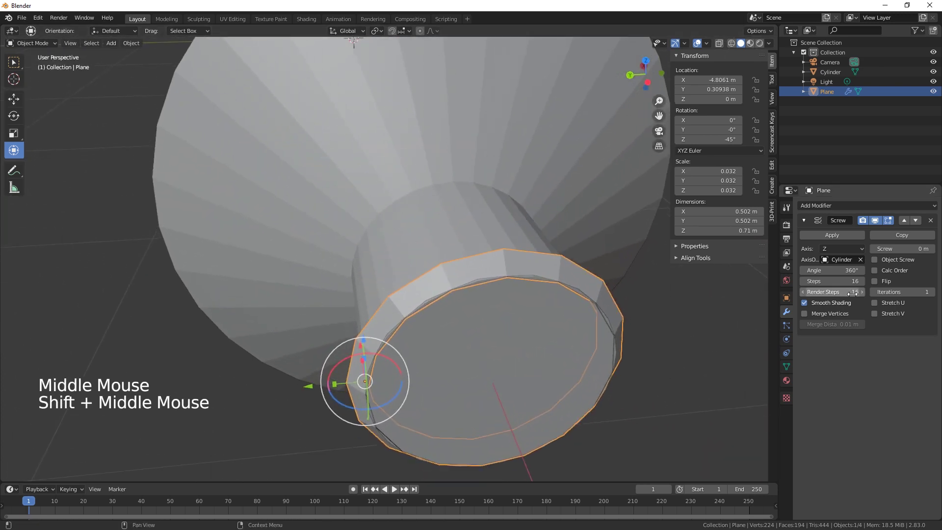
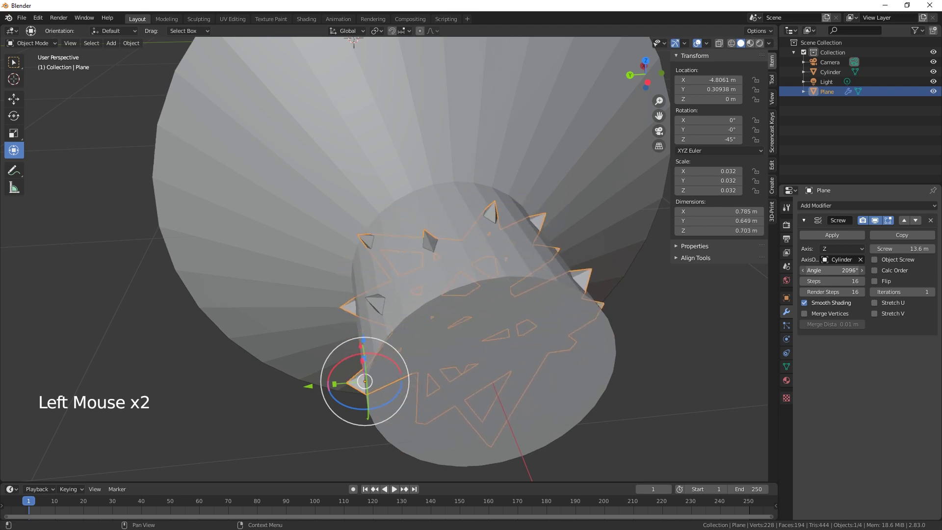
middle_click(663, 374)
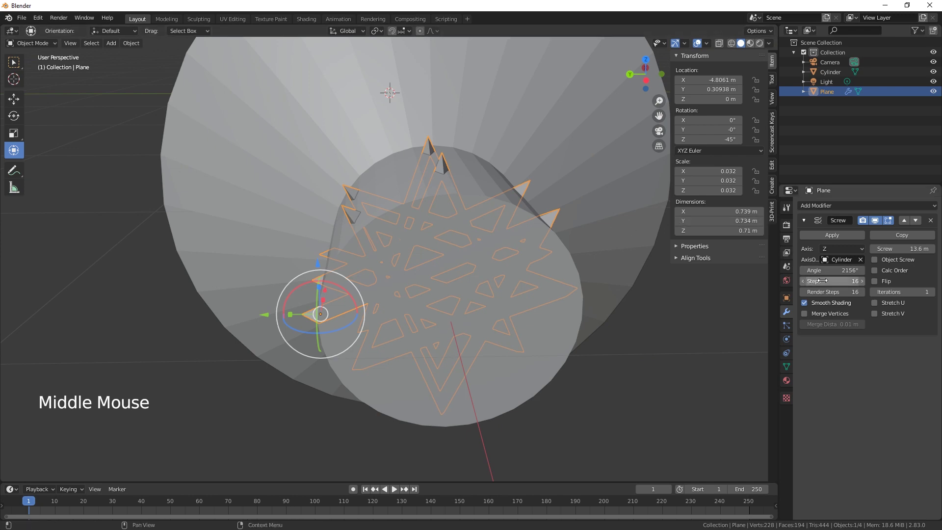
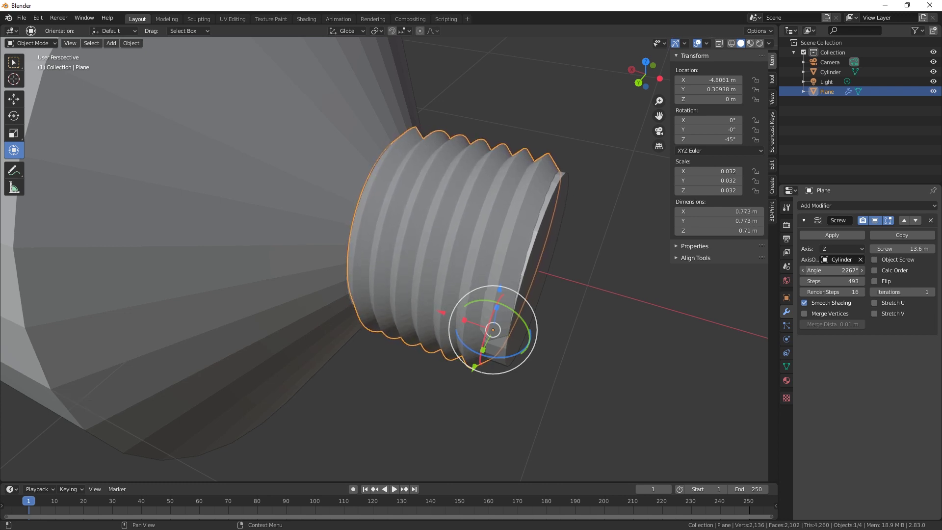
middle_click(663, 422)
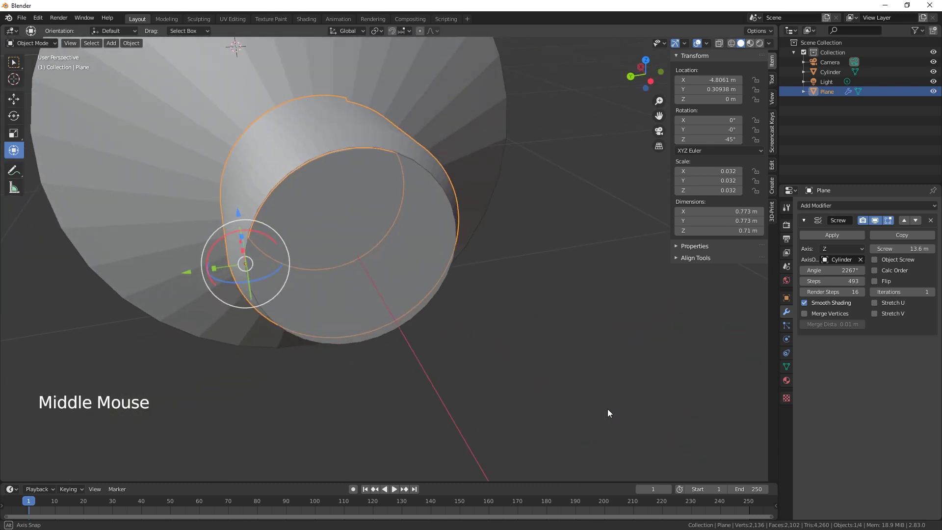
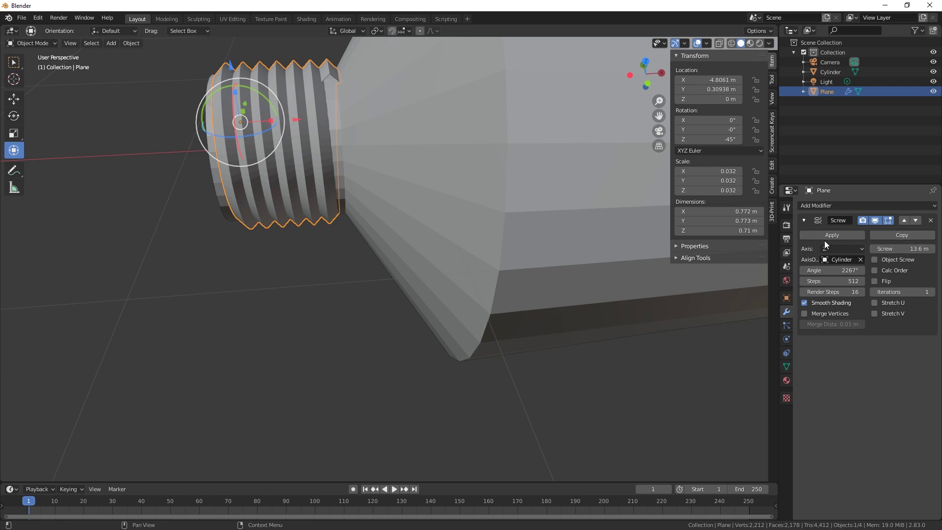
Step: Apply the Screw modifier to make the threads permanent mesh, then select the tube body
left_click(828, 241)
scroll("down", 3)
middle_click(578, 353)
scroll("down", 3)
middle_click(581, 331)
middle_click(603, 320)
middle_click(443, 324)
middle_click(432, 322)
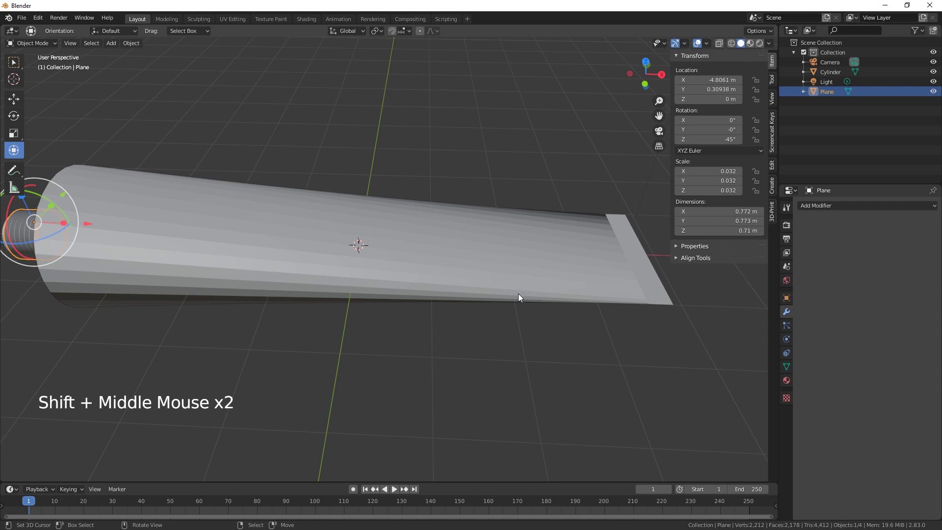
scroll("down", 3)
middle_click(429, 306)
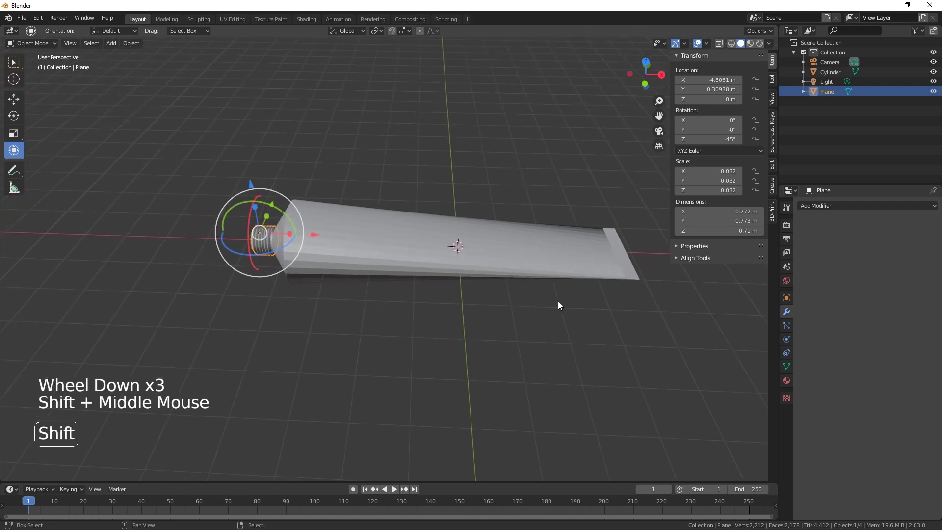
right_click(545, 263)
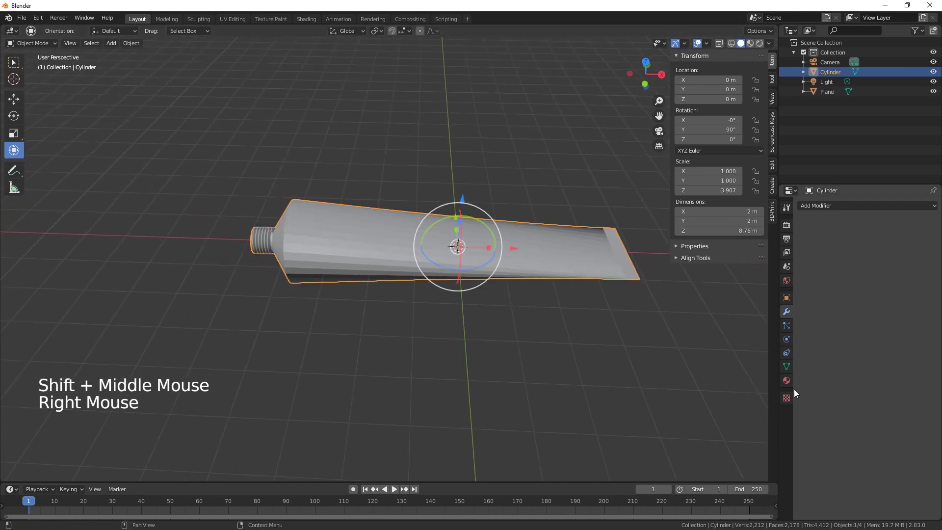
Step: Create a new material Material.001 on the tube body and feed its Base Color from an Image Texture
left_click(789, 386)
left_click(889, 252)
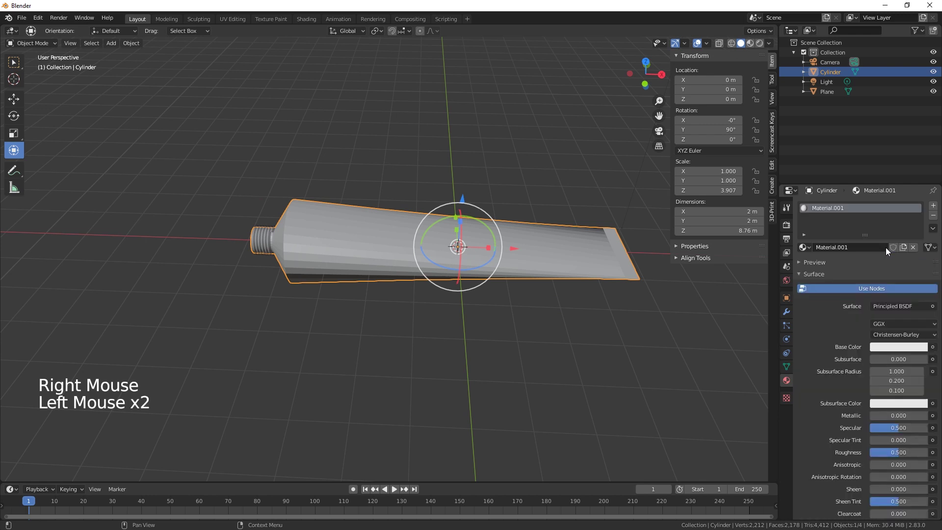
left_click(935, 351)
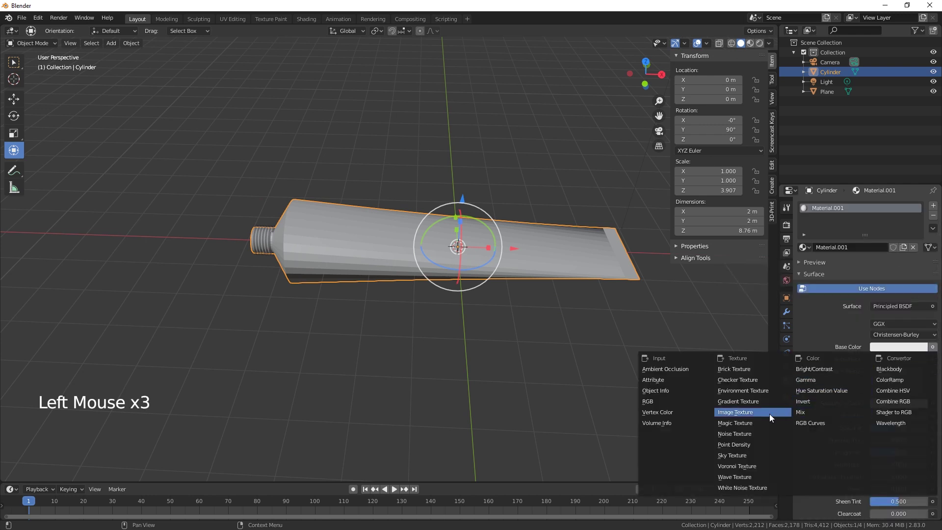
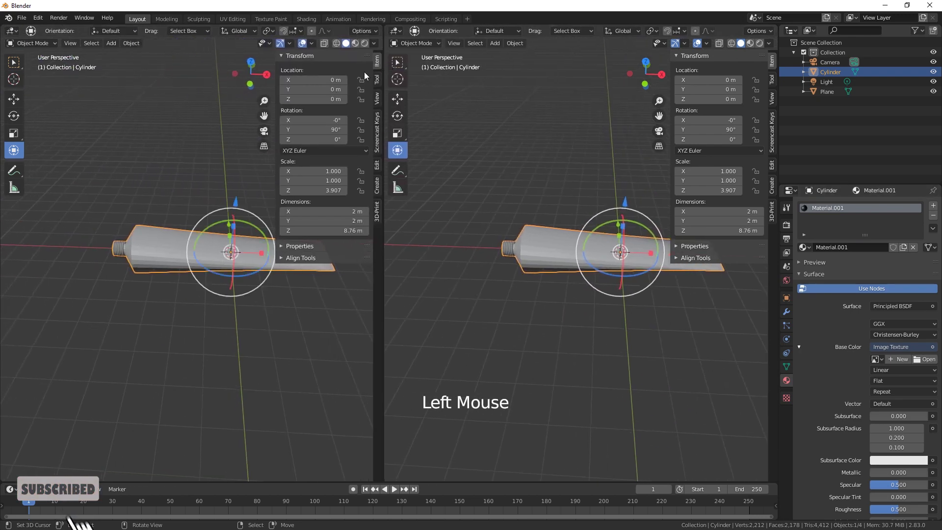
Step: Make the left area an Image Editor, load Toothpaste.jpg as the base colour, and show Material Preview shading
left_click(16, 34)
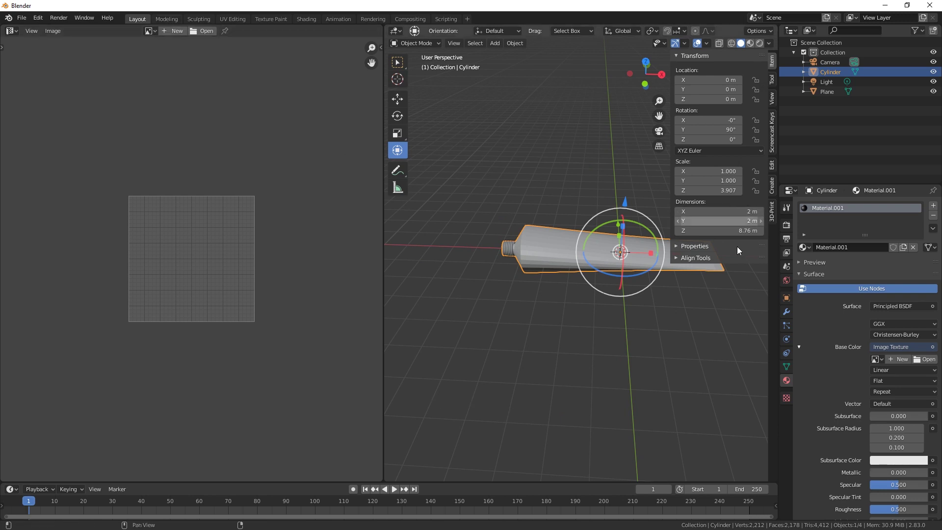
left_click(931, 361)
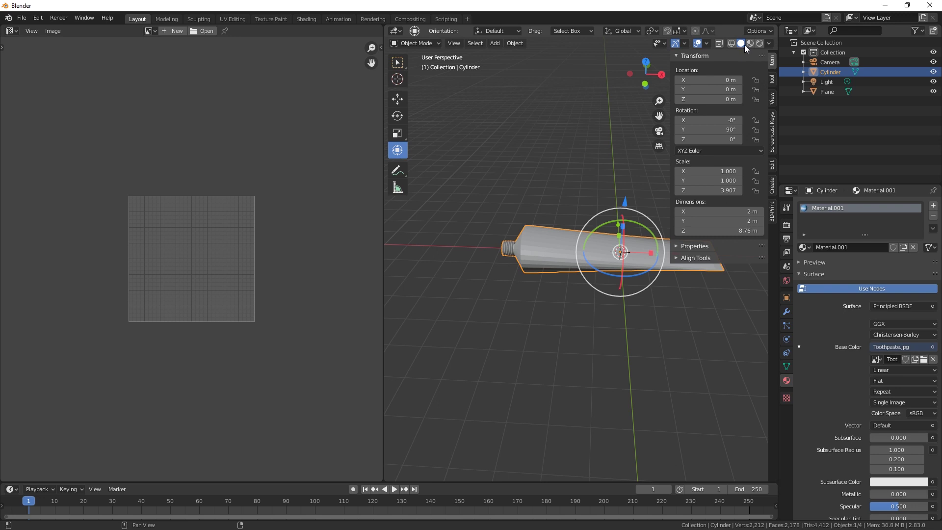
left_click(753, 47)
middle_click(590, 326)
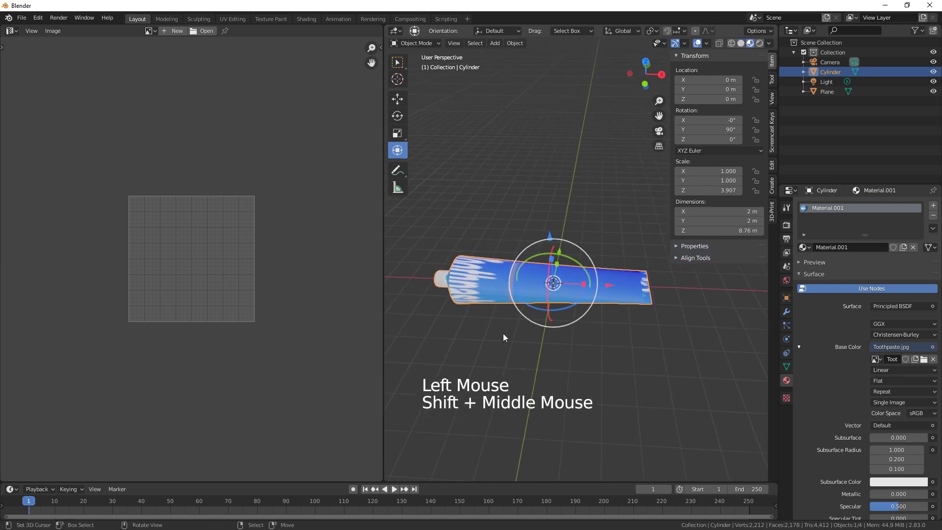
scroll("up", 3)
Step: Display Toothpaste.jpg in the image editor and enter Edit Mode on the tube body
middle_click(475, 335)
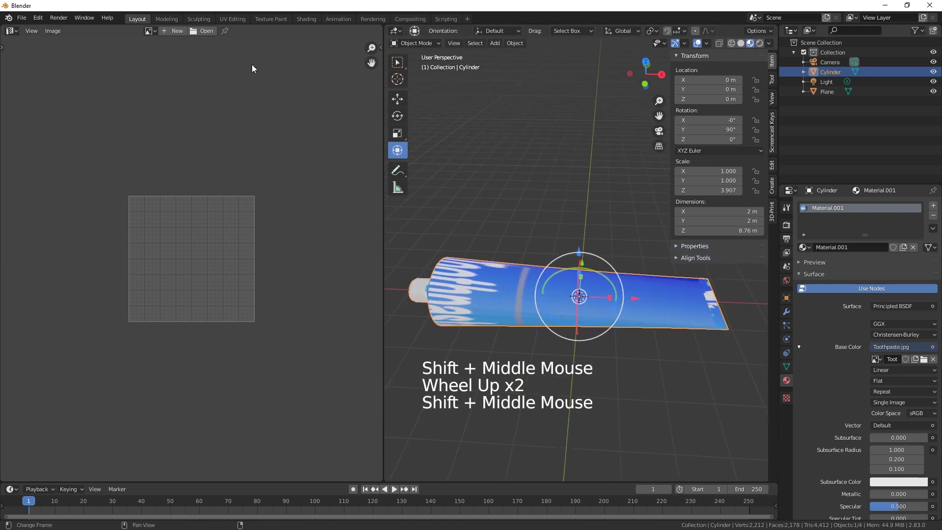
left_click(155, 32)
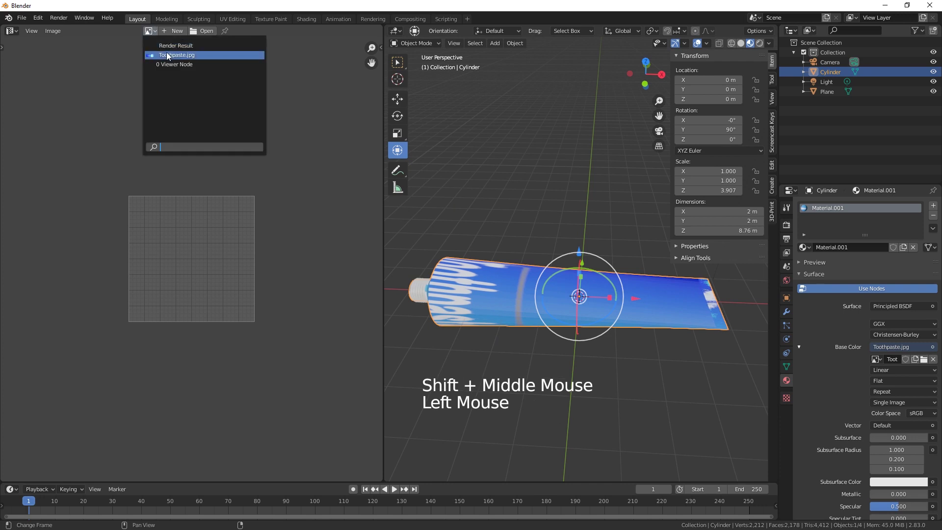
scroll("down", 3)
scroll("down", 3)
scroll("up", 3)
middle_click(495, 355)
middle_click(562, 366)
key("Tab")
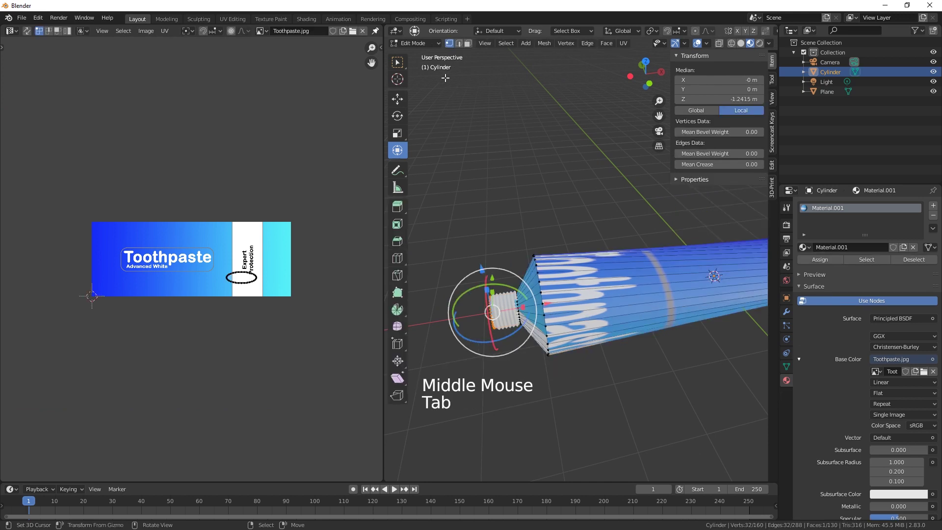
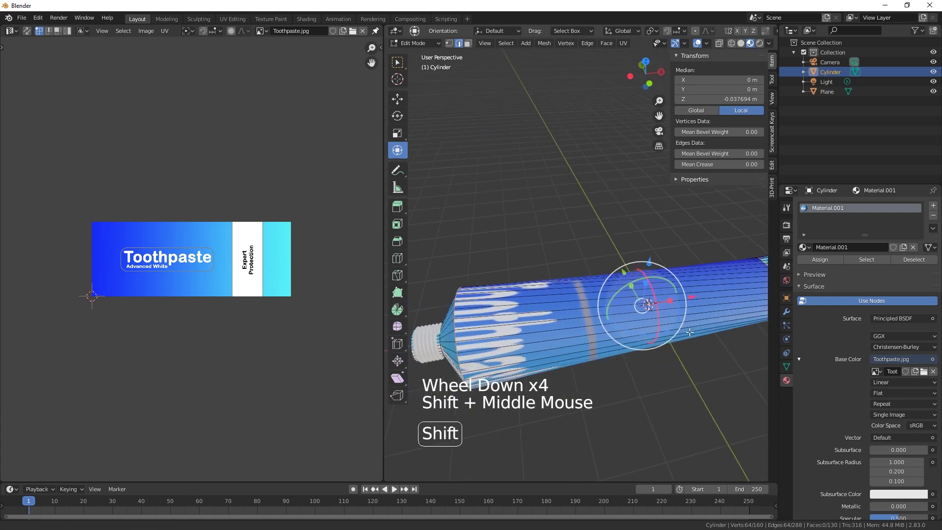
Step: Bring up the edge menu to mark the selected edge rings as a UV seam
key("w")
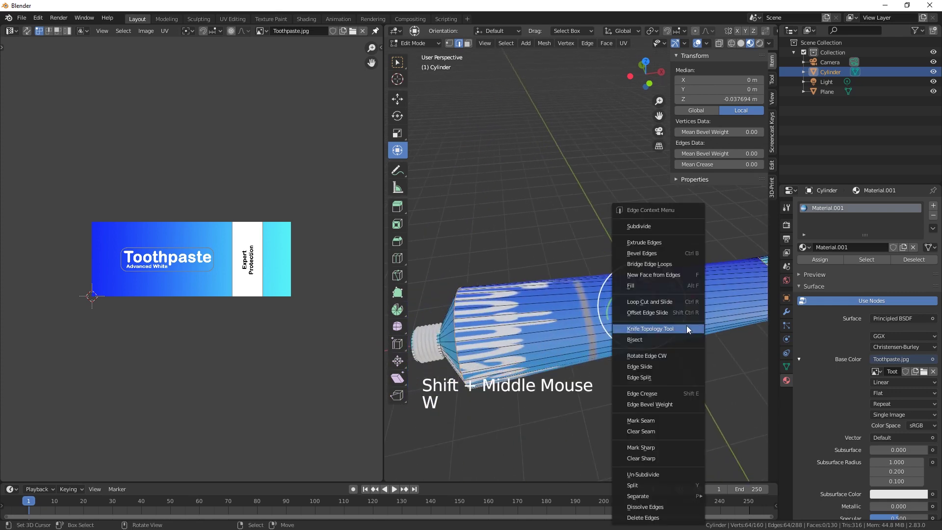
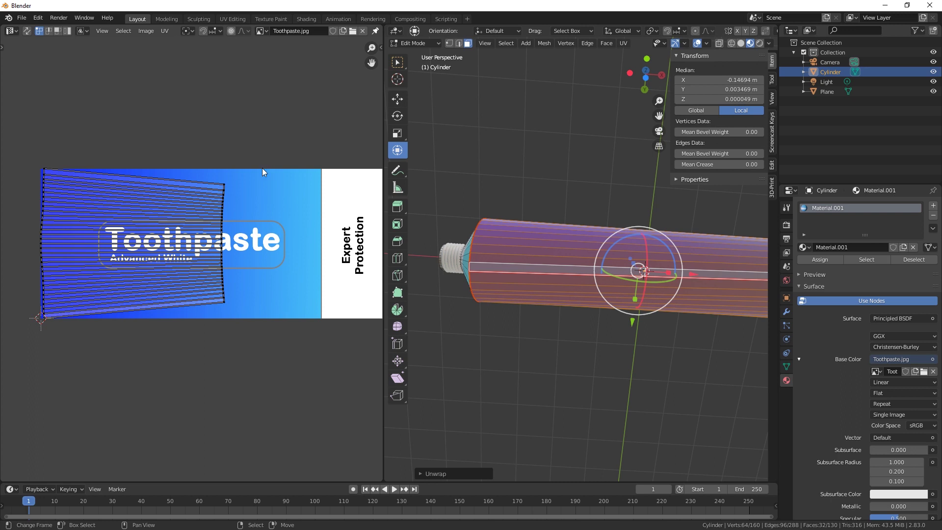
Step: Circle-select each column of tube UVs and align them straight with Shift+W
key("c")
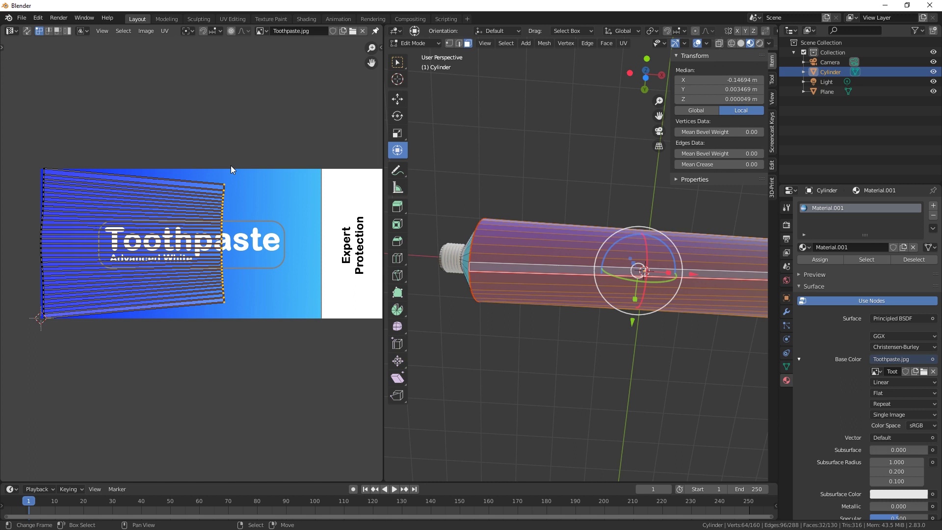
key("w")
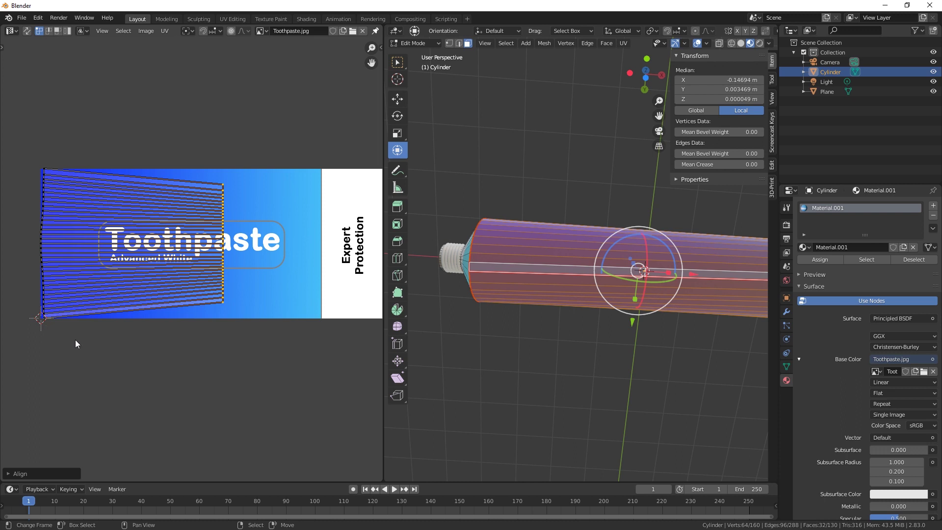
key("alt+a")
key("c")
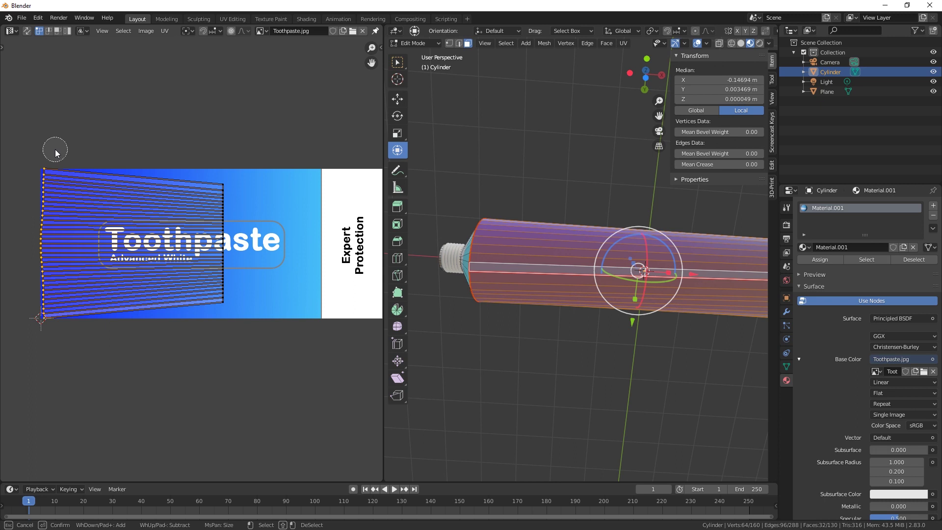
key("w")
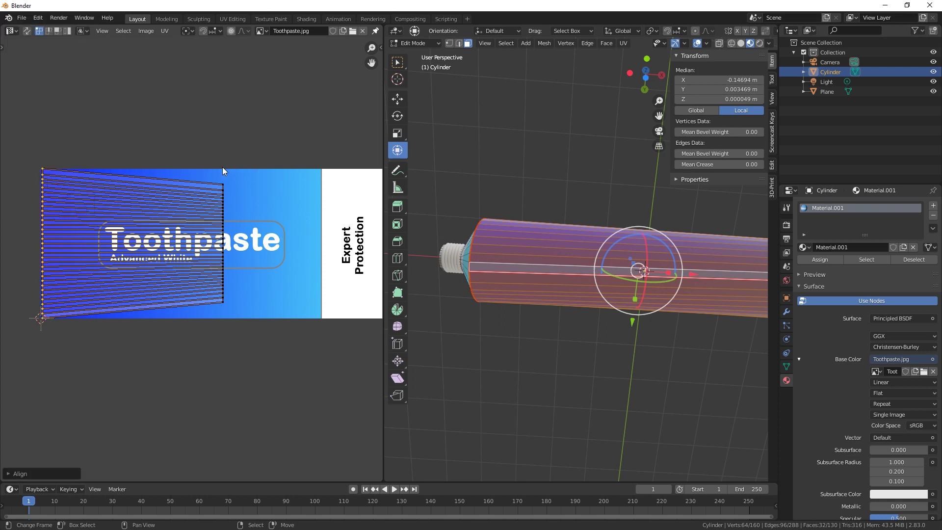
key("alt+a")
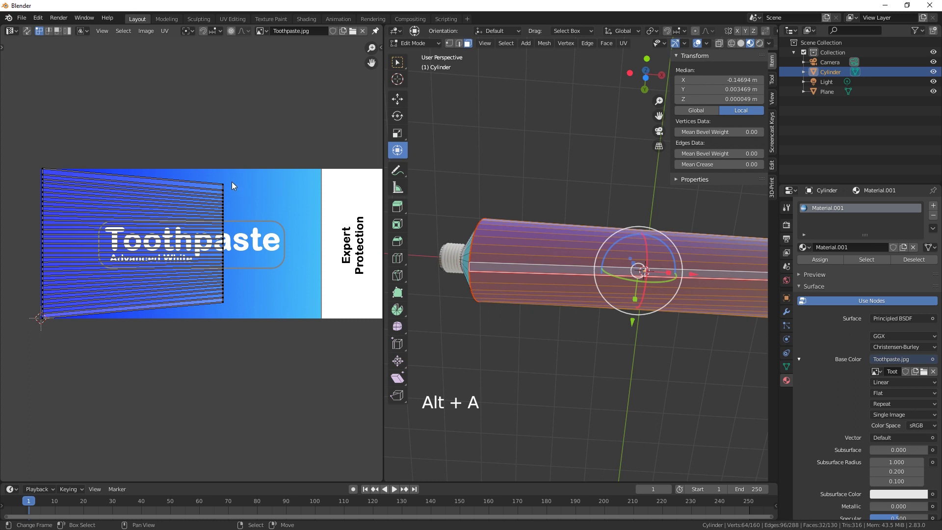
key("c")
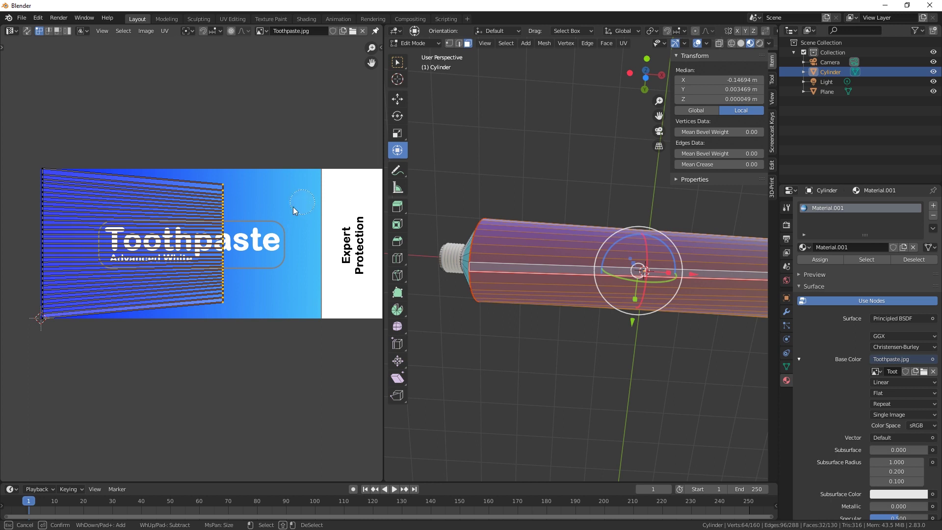
Step: Scale and move the straightened UVs to stretch them across the Toothpaste label
key("s")
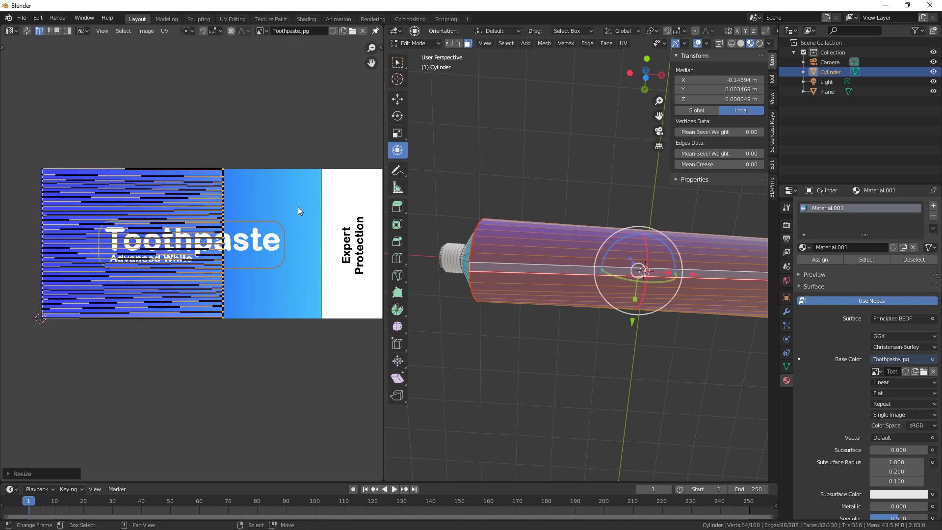
scroll("down", 3)
middle_click(299, 277)
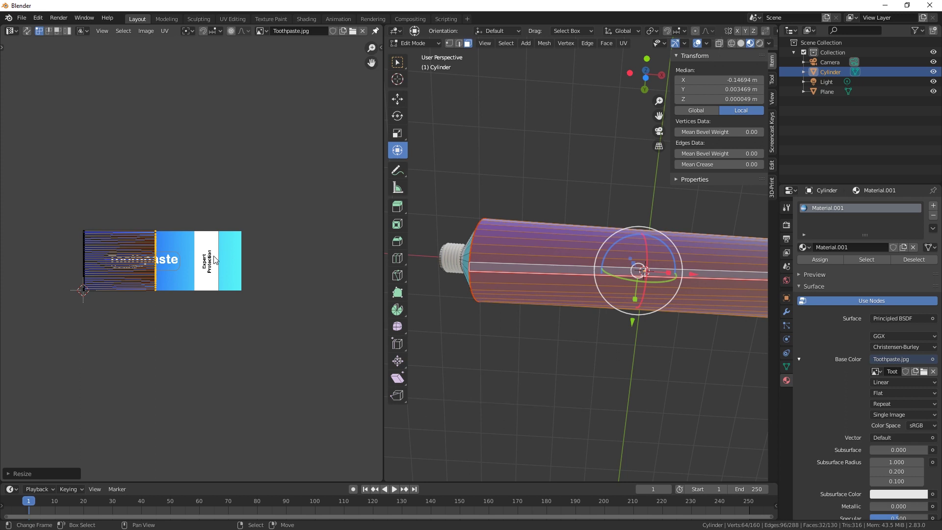
key("g")
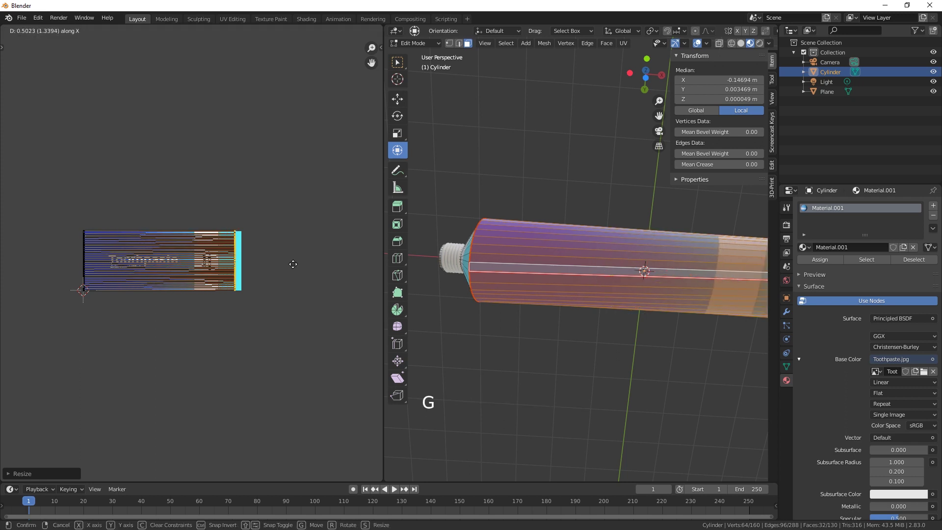
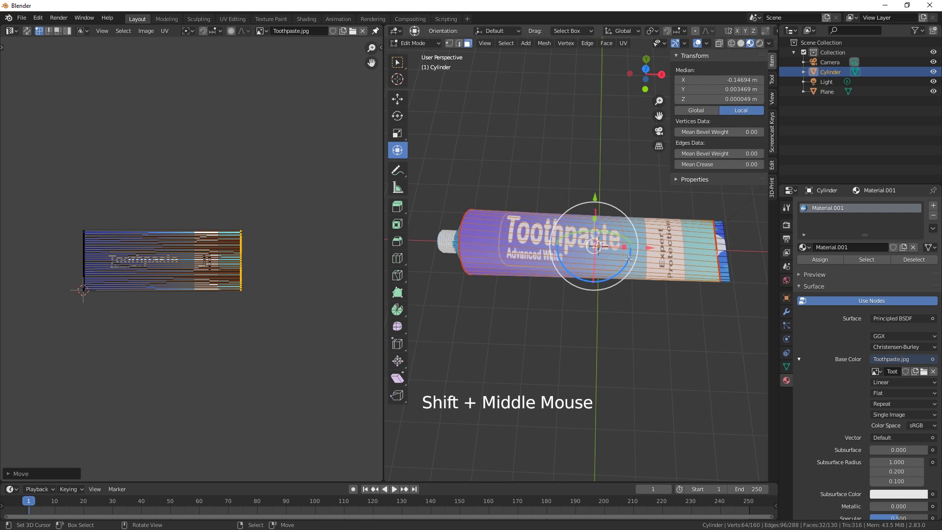
Step: Add a second material slot with new Material.002 and select the tube's end ring for it
left_click(861, 219)
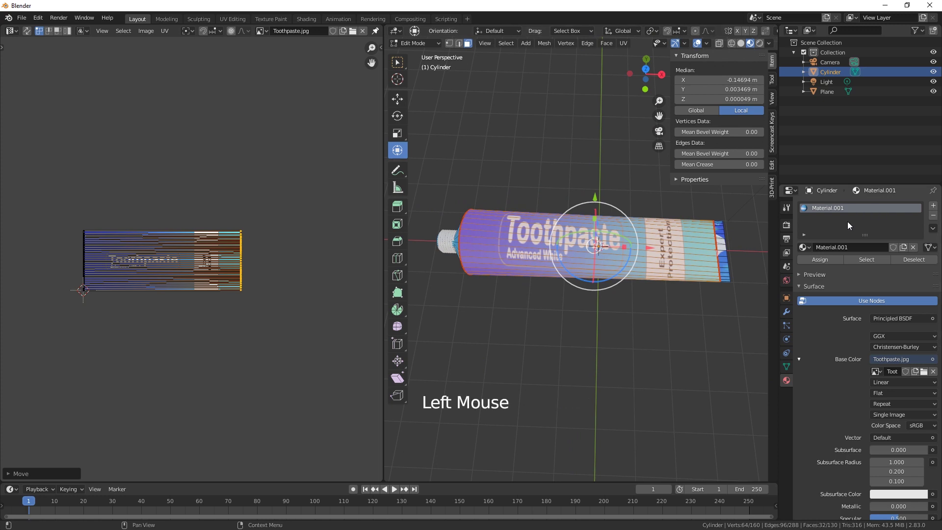
left_click(936, 208)
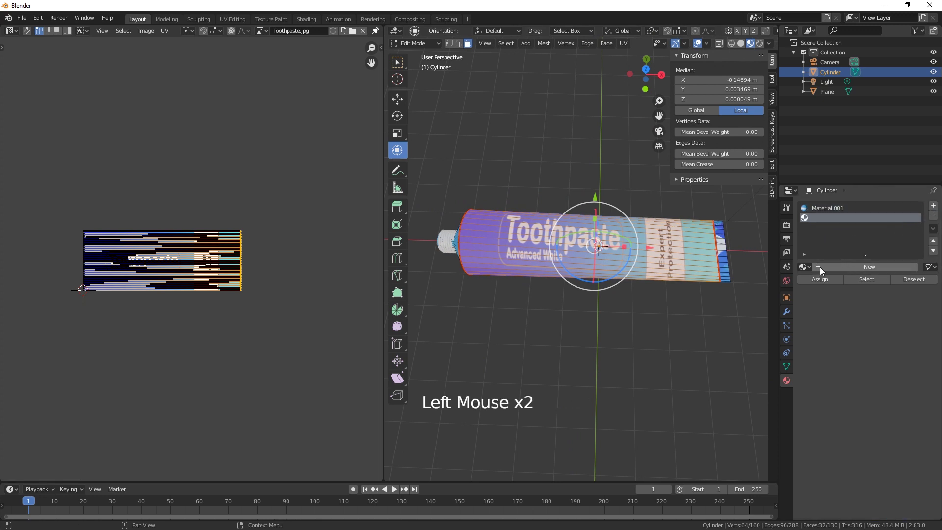
left_click(869, 267)
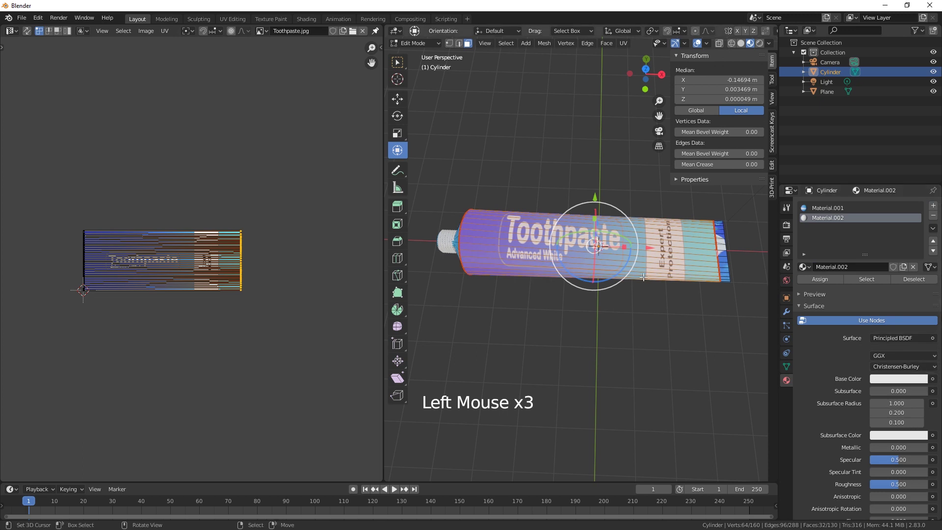
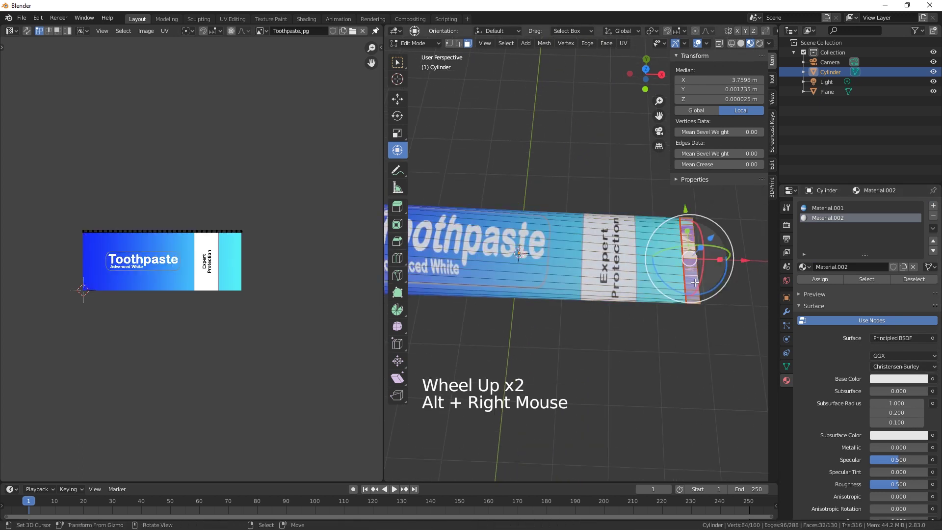
left_click(826, 282)
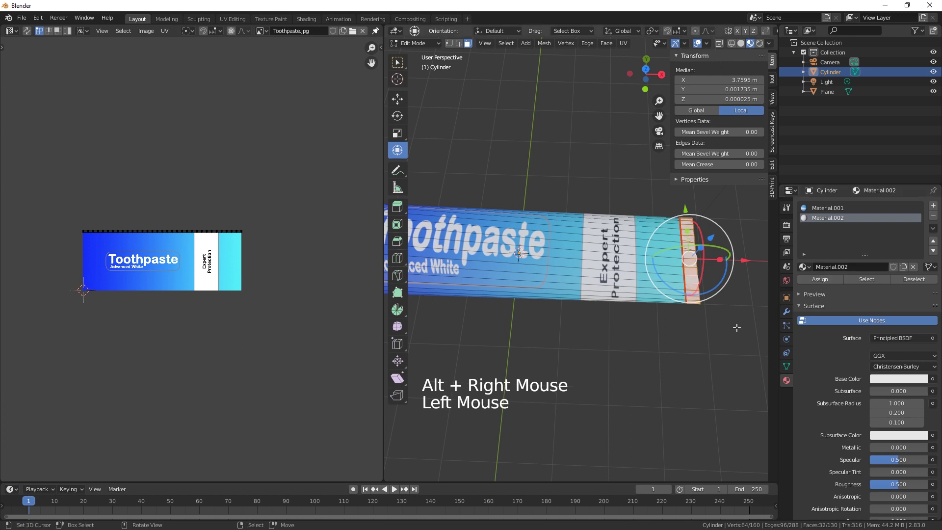
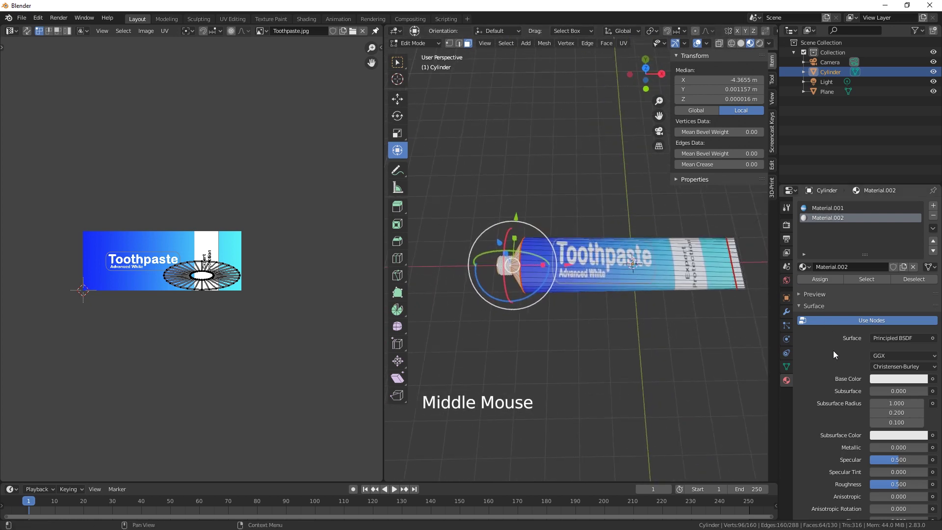
Step: Add a Subdivision Surface modifier to smooth the tube body
scroll("up", 3)
scroll("up", 3)
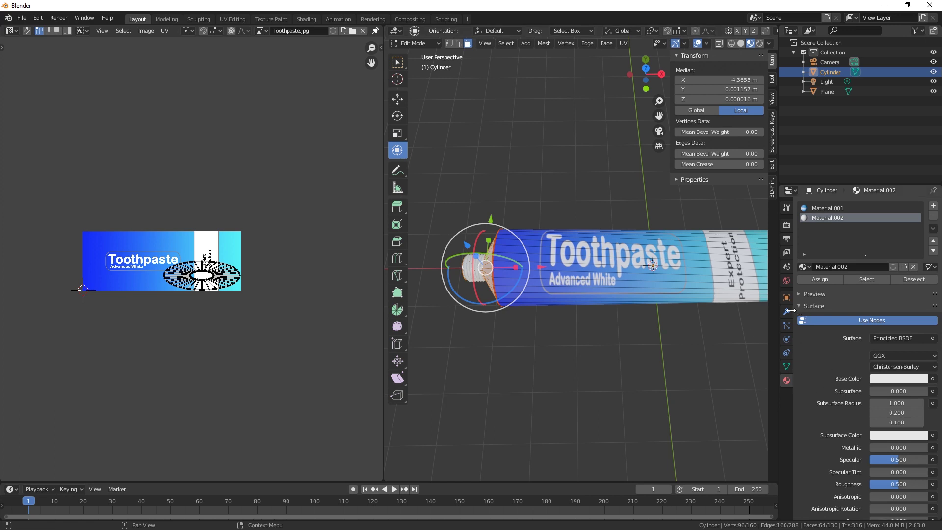
left_click(791, 317)
left_click(833, 210)
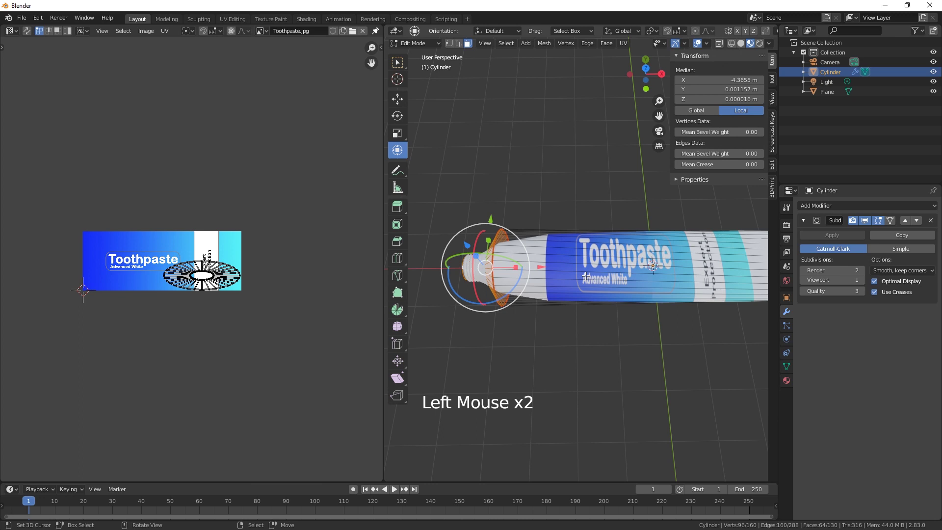
Step: Loop-cut extra edge loops near the neck and sealed end, sliding each close to the edge
key("ctrl+r")
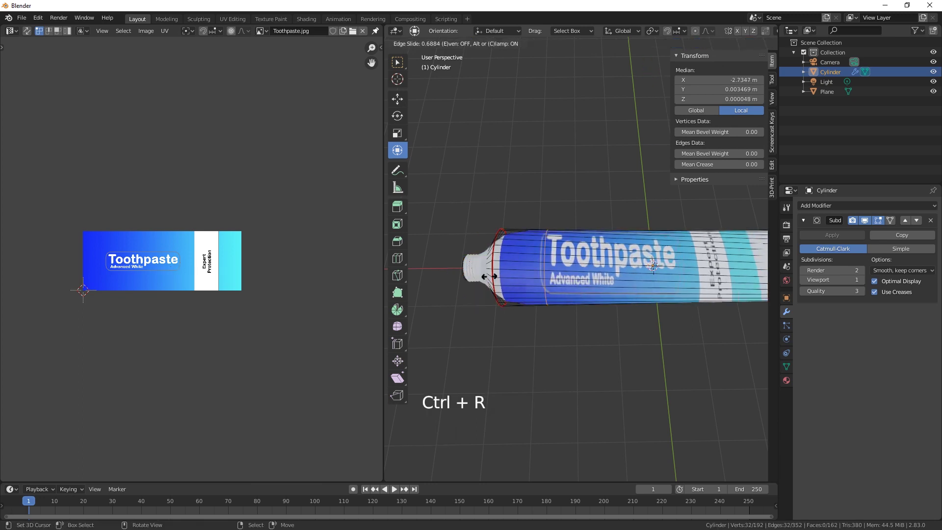
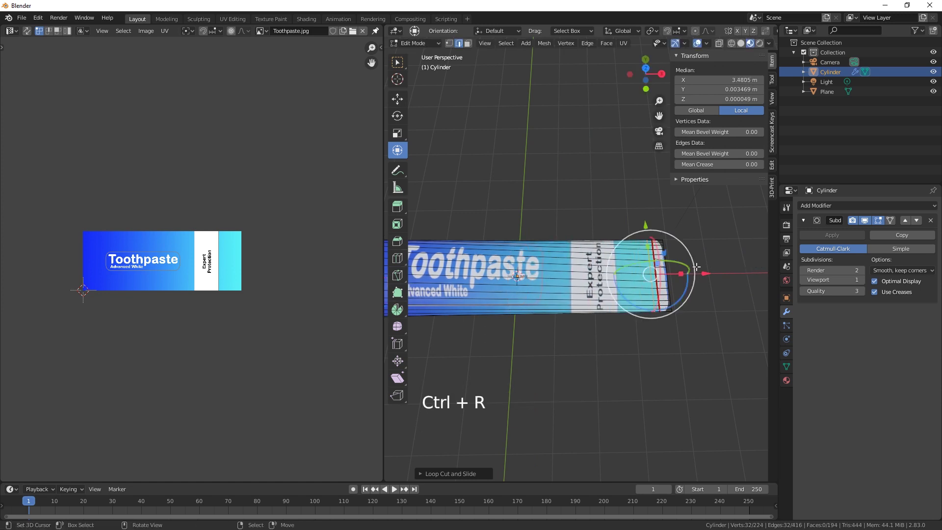
key("ctrl+r")
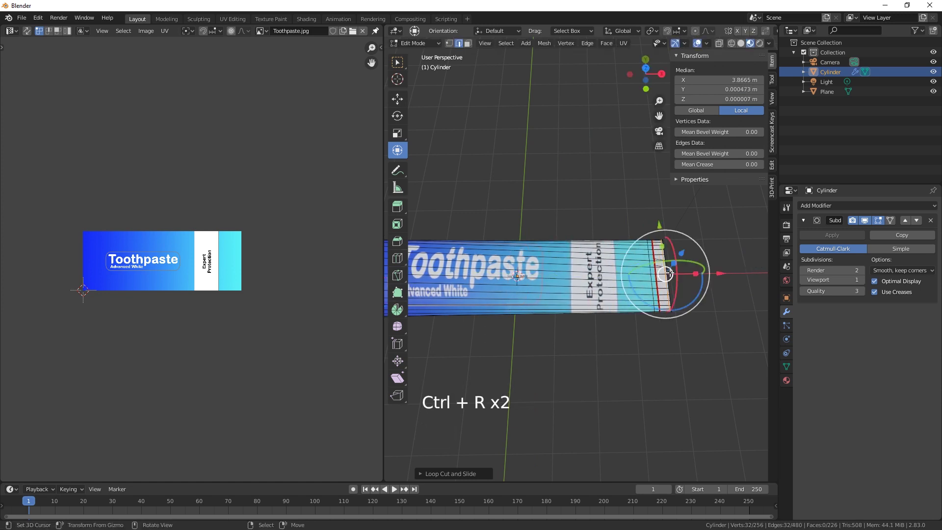
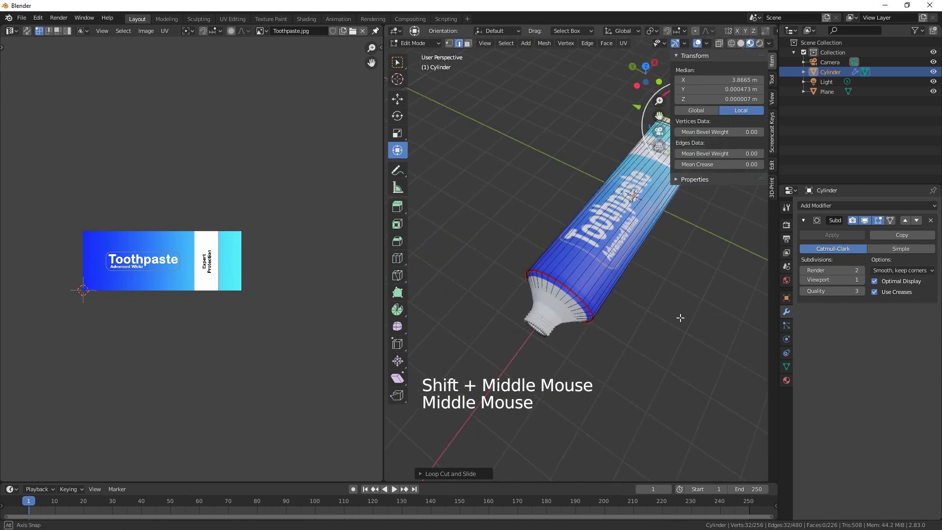
key("ctrl+r")
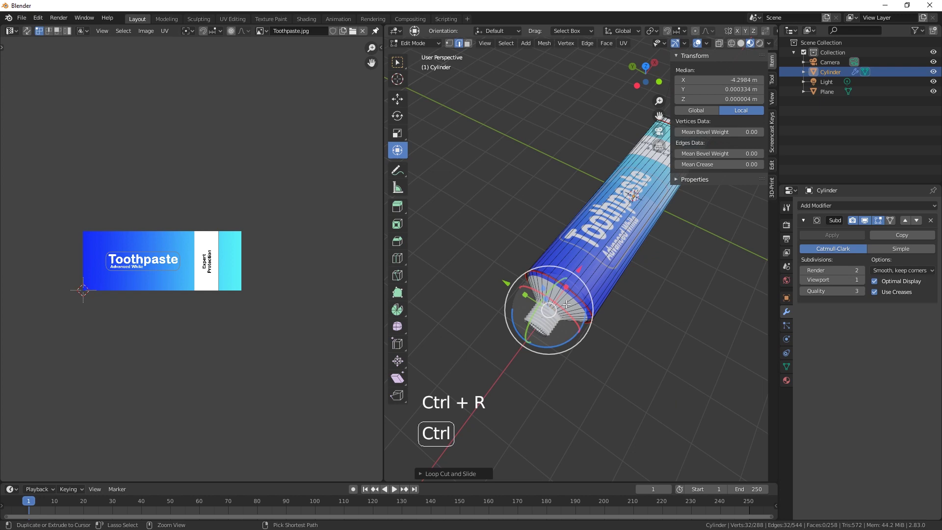
key("ctrl+f")
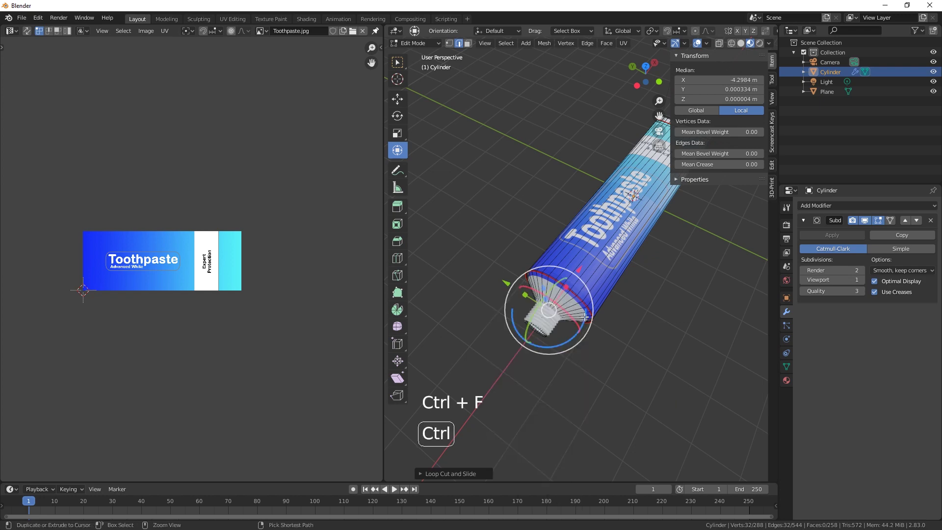
key("ctrl+r")
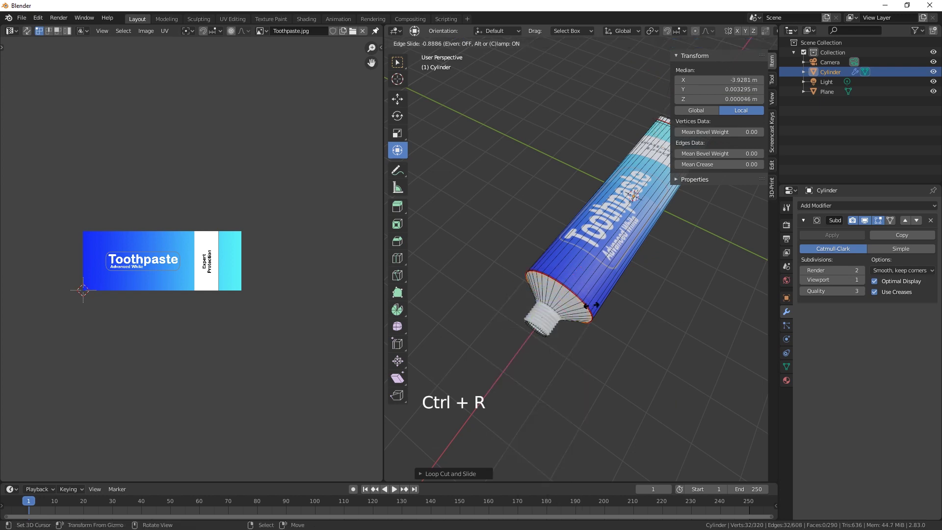
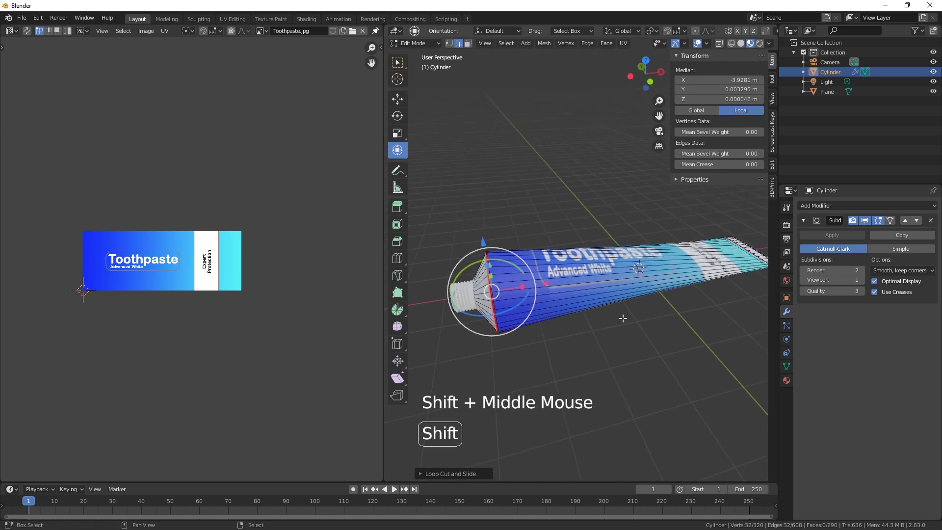
key("shift+a")
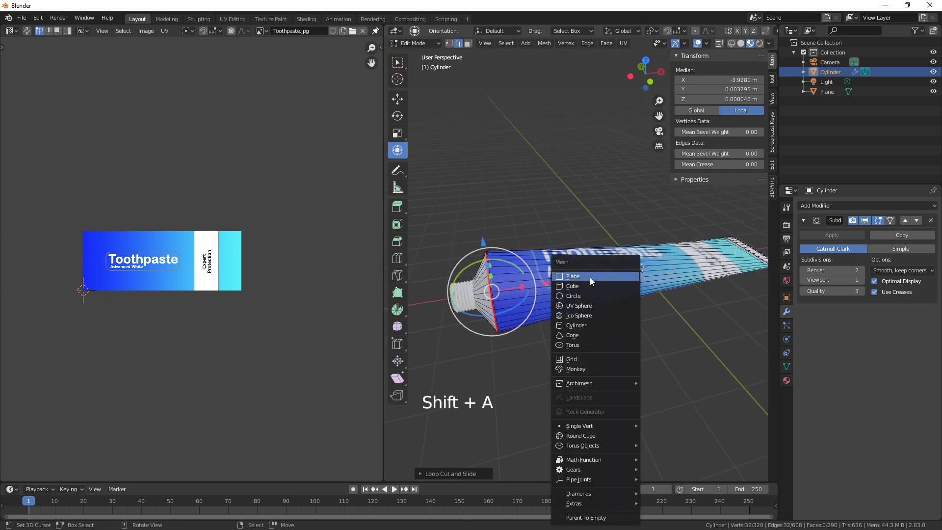
Step: Undo the plane added inside the tube mesh, then add a separate plane and scale it into a large floor
key("s")
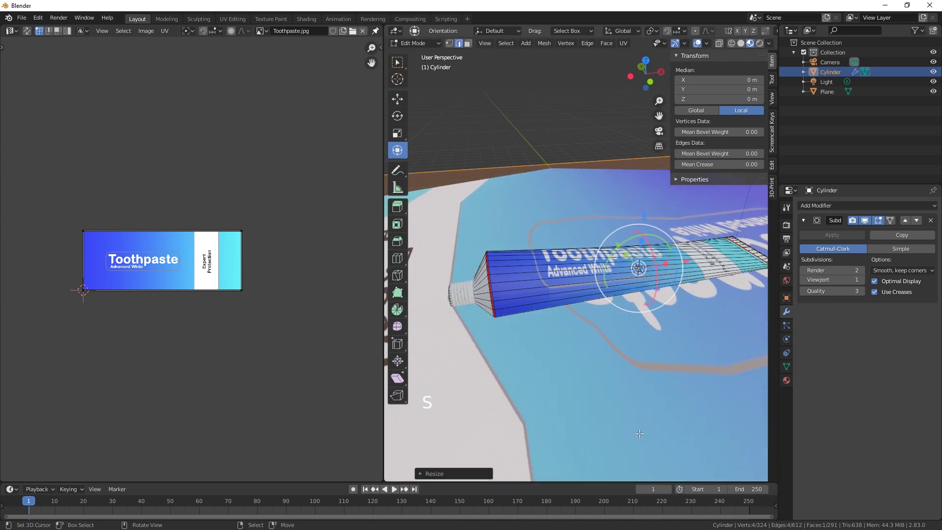
key("ctrl+z")
key("ctrl+z")
key("Tab")
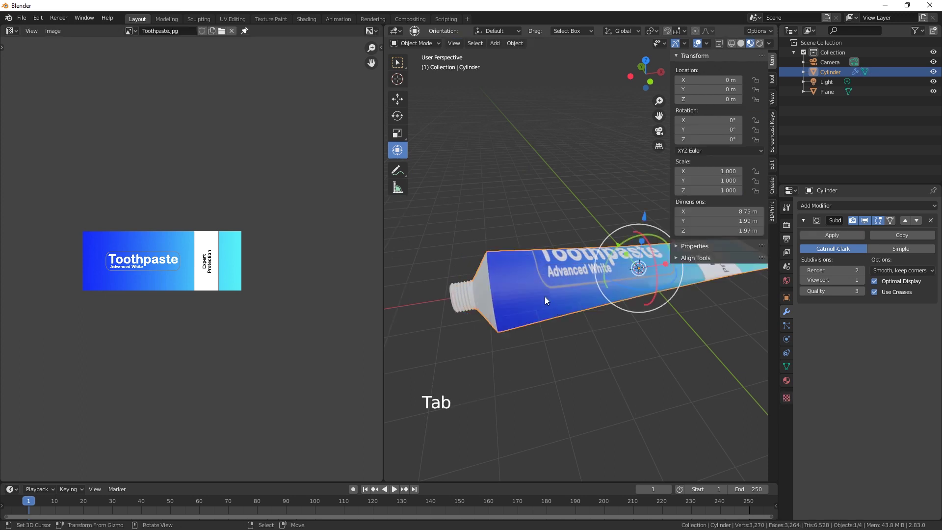
key("w")
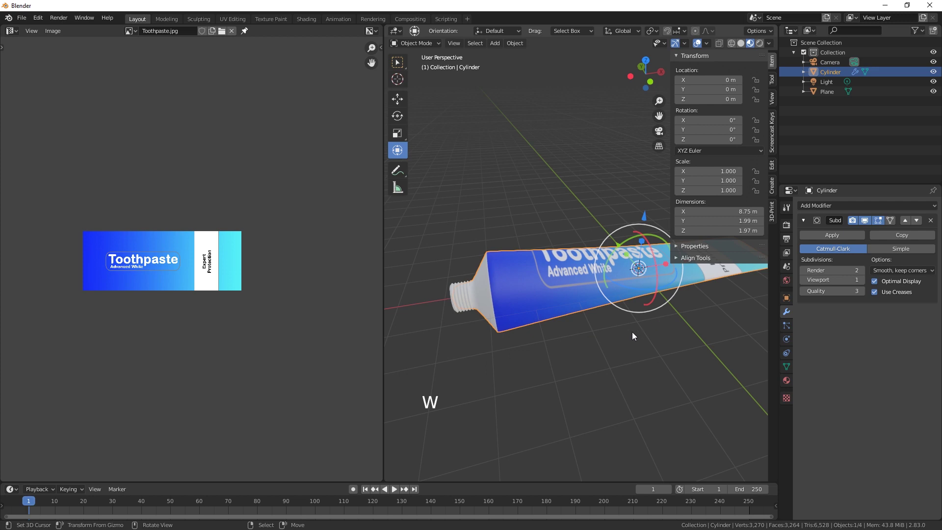
key("shift+a")
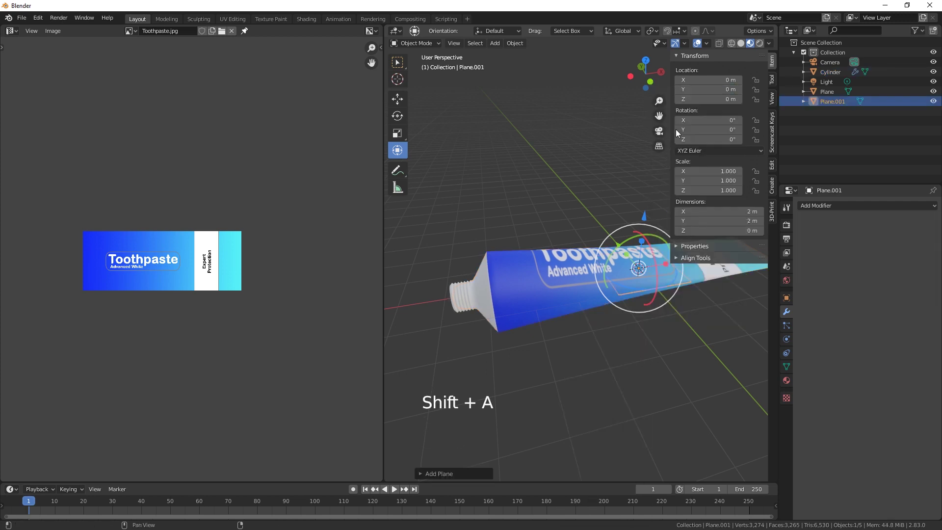
key("s")
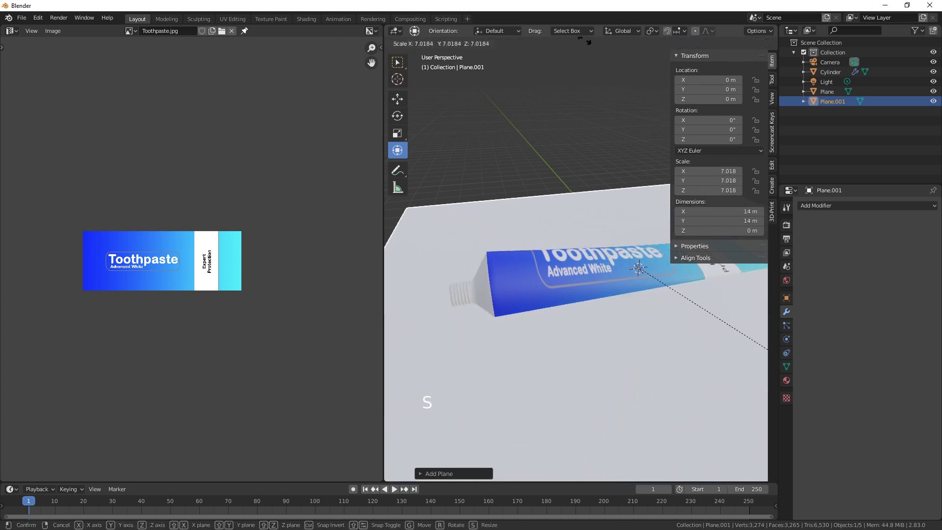
middle_click(598, 315)
middle_click(592, 308)
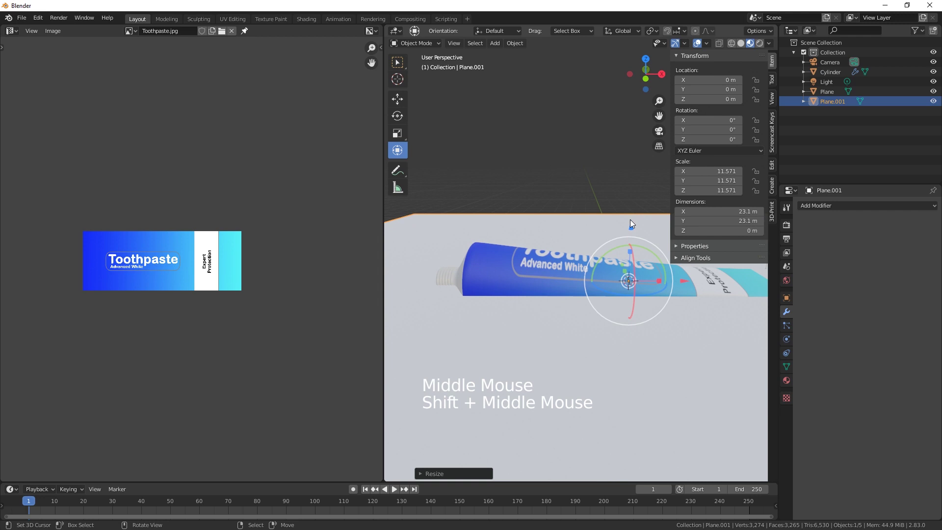
left_click(632, 225)
Step: Lower the floor plane beneath the tube
middle_click(633, 324)
right_click(500, 243)
right_click(402, 244)
left_click(515, 222)
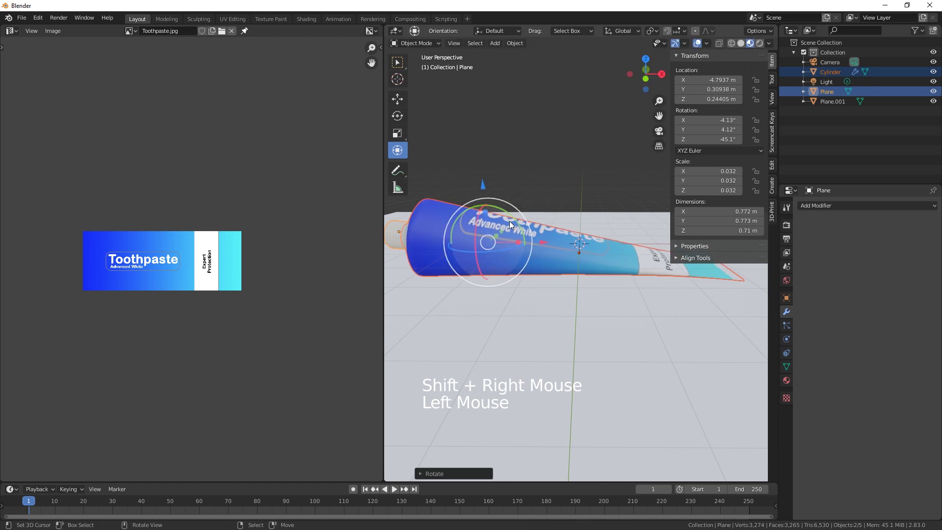
right_click(638, 312)
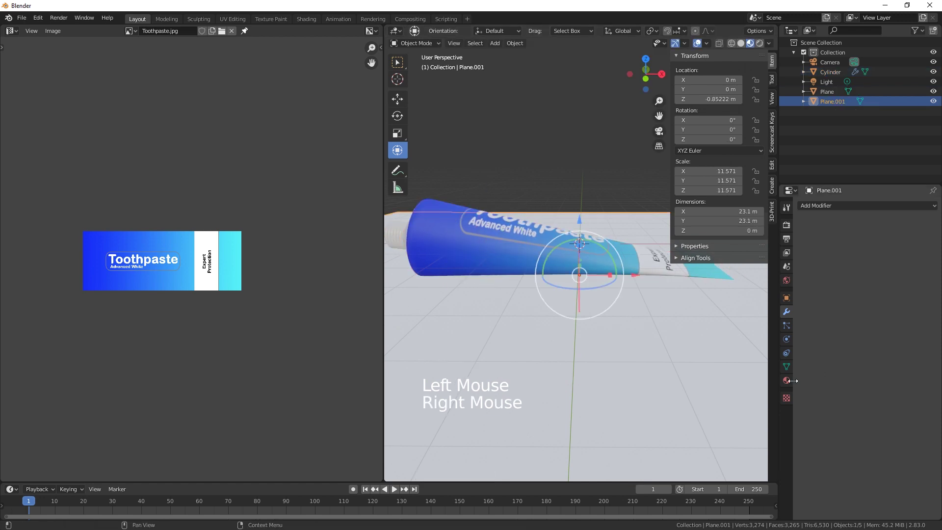
Step: Give the floor a new material with a dark grey base colour
left_click(788, 387)
left_click(863, 257)
left_click(894, 350)
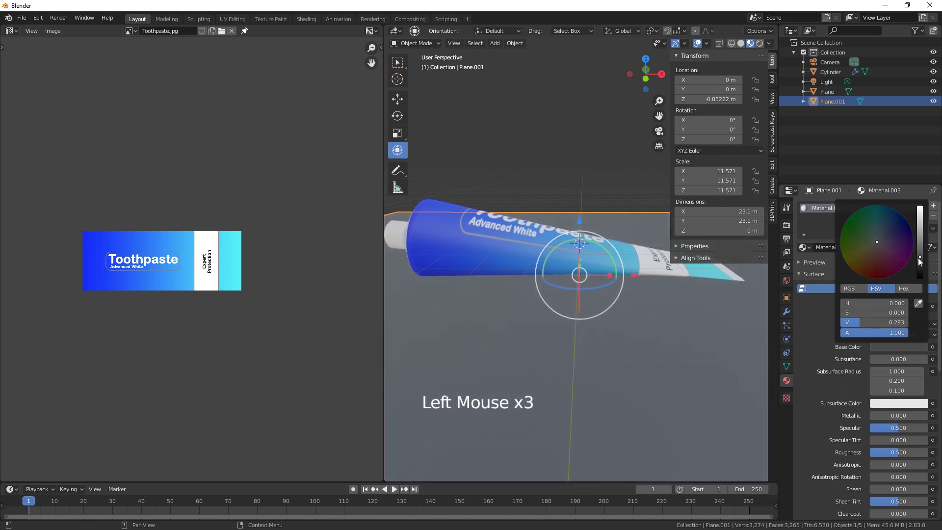
middle_click(612, 325)
middle_click(599, 339)
scroll("down", 3)
scroll("down", 3)
right_click(651, 335)
left_click(639, 265)
middle_click(656, 331)
scroll("up", 3)
middle_click(579, 335)
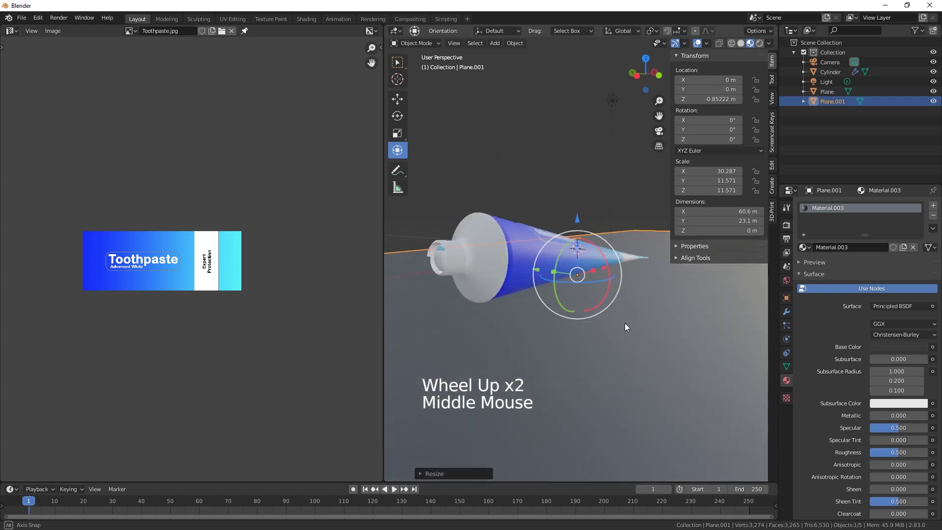
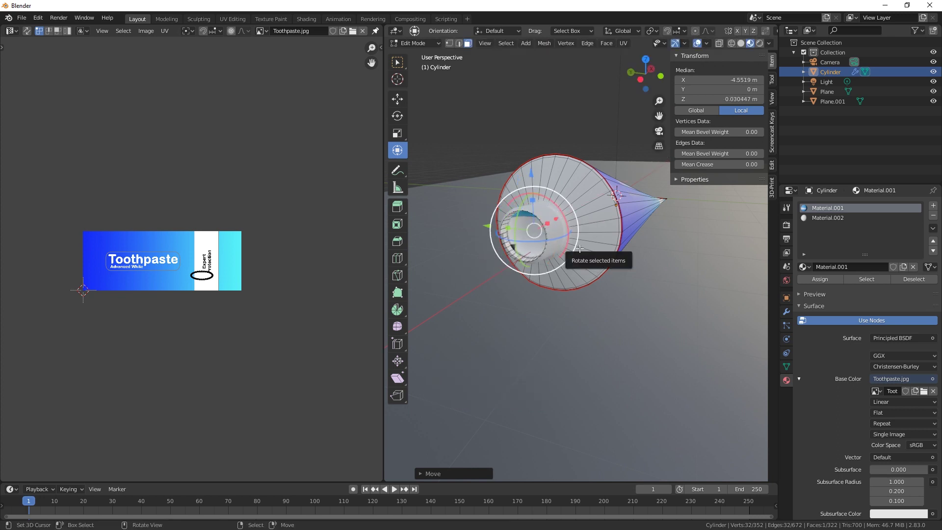
Step: Extrude the nozzle end ring inward into a hollow opening and add supporting edge loops inside it
key("e")
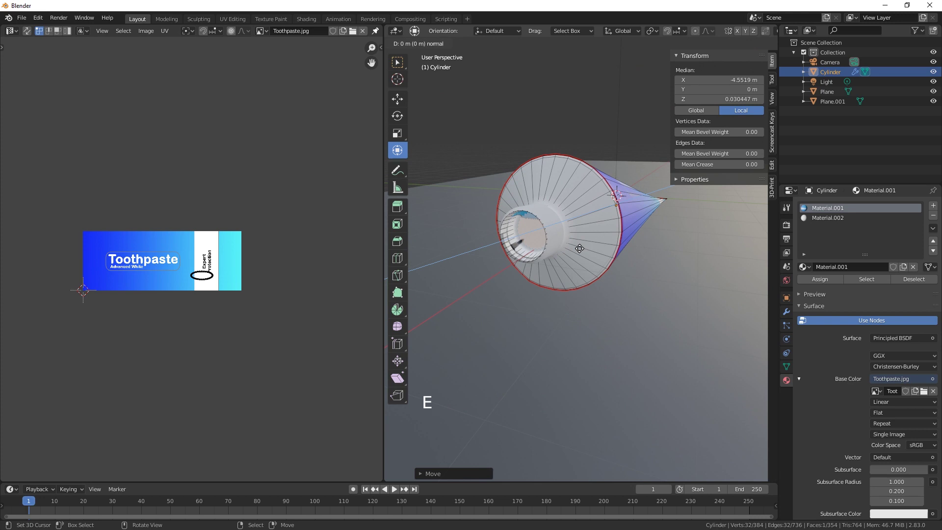
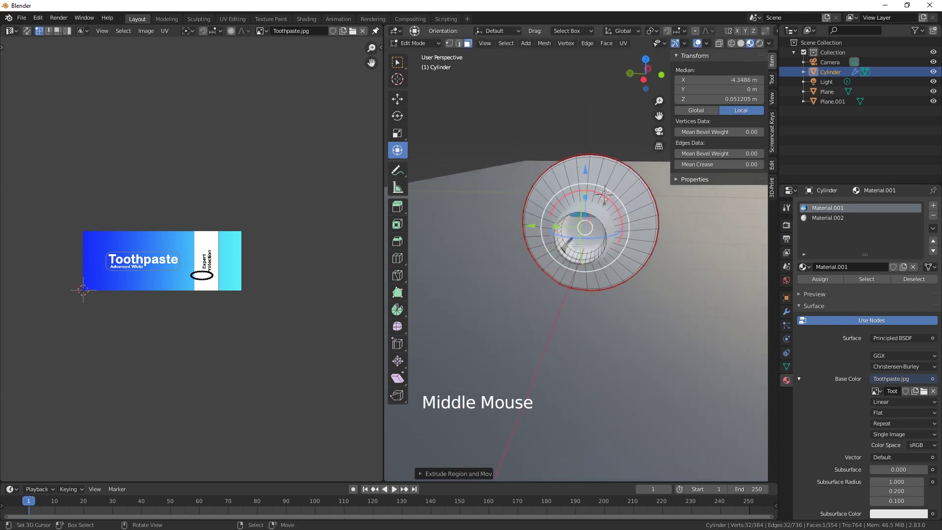
key("ctrl+r")
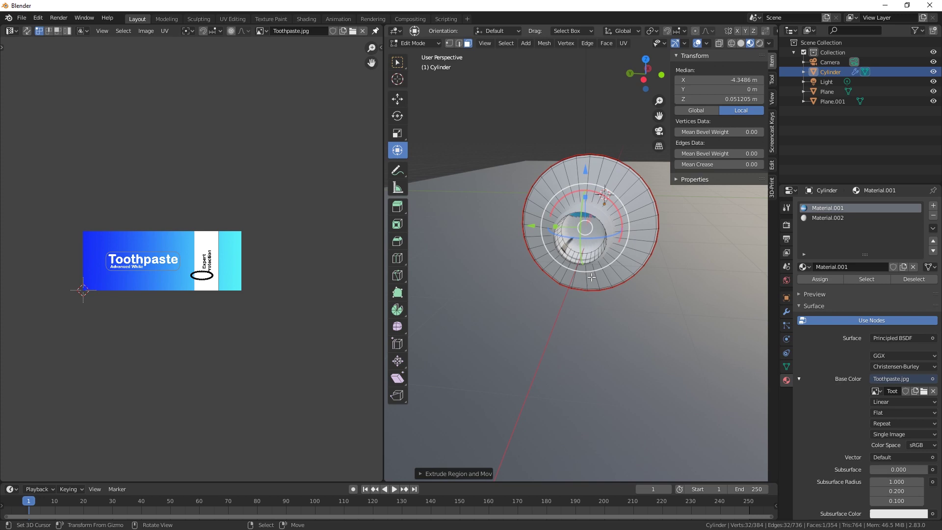
scroll("up", 3)
scroll("down", 3)
key("ctrl+r")
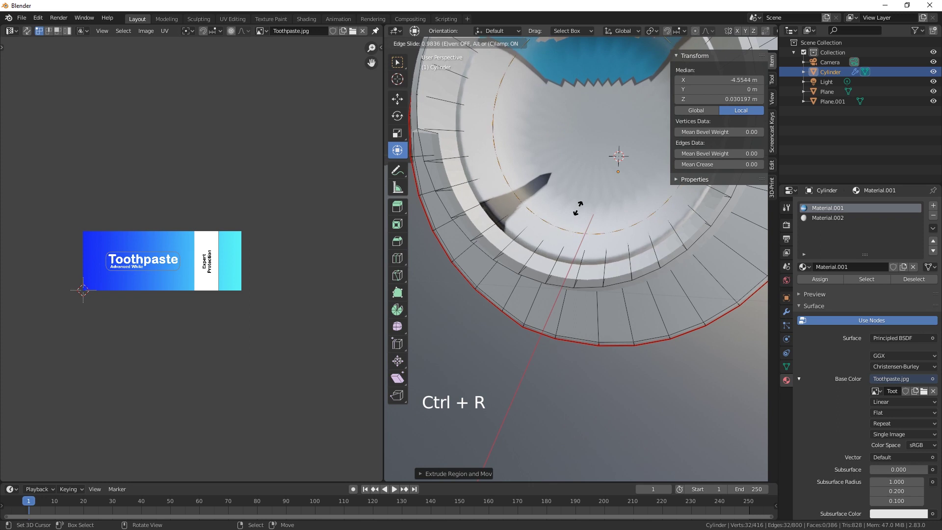
key("ctrl+r")
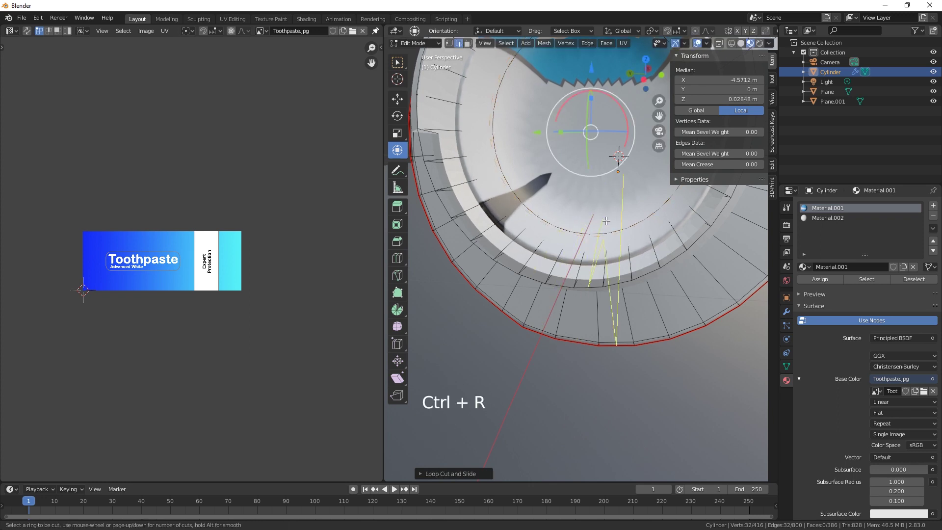
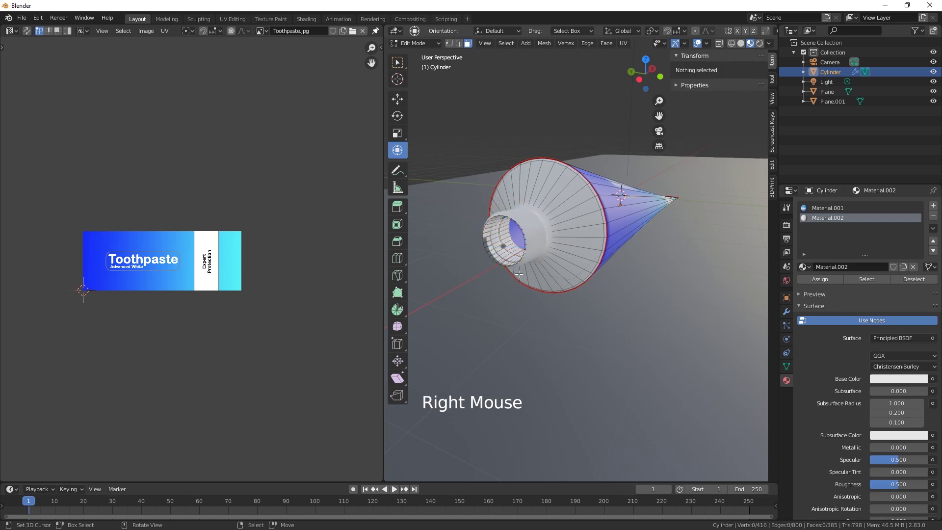
Step: Cut and position further edge loops around the nozzle neck to sharpen it
scroll("up", 3)
key("ctrl+r")
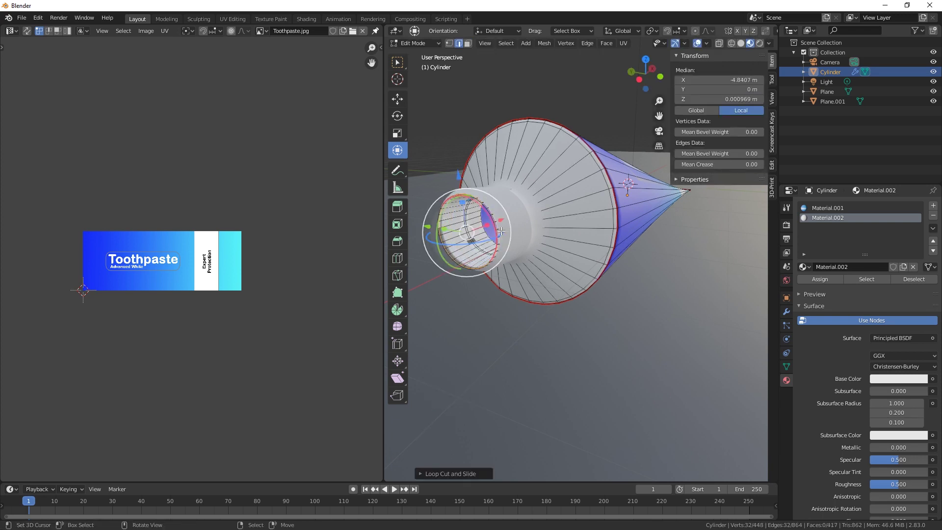
key("ctrl+r")
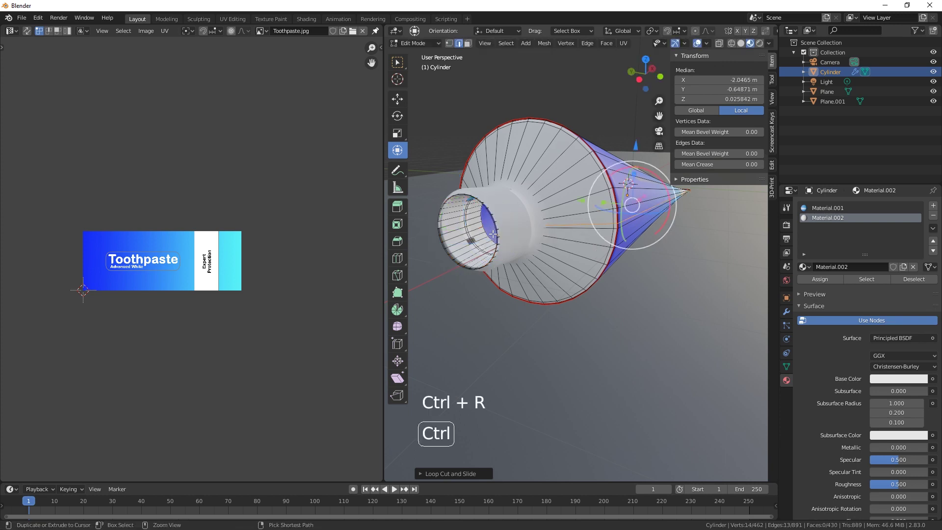
key("ctrl+z")
key("ctrl+r")
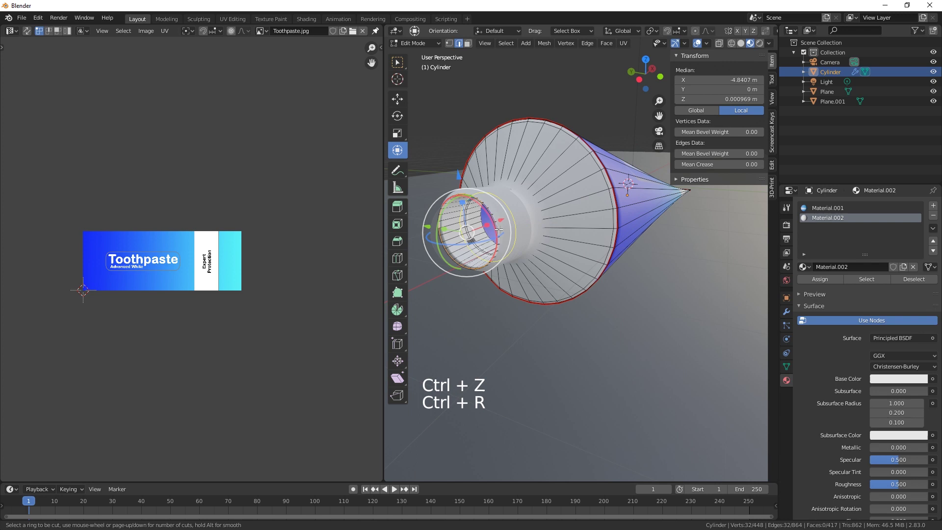
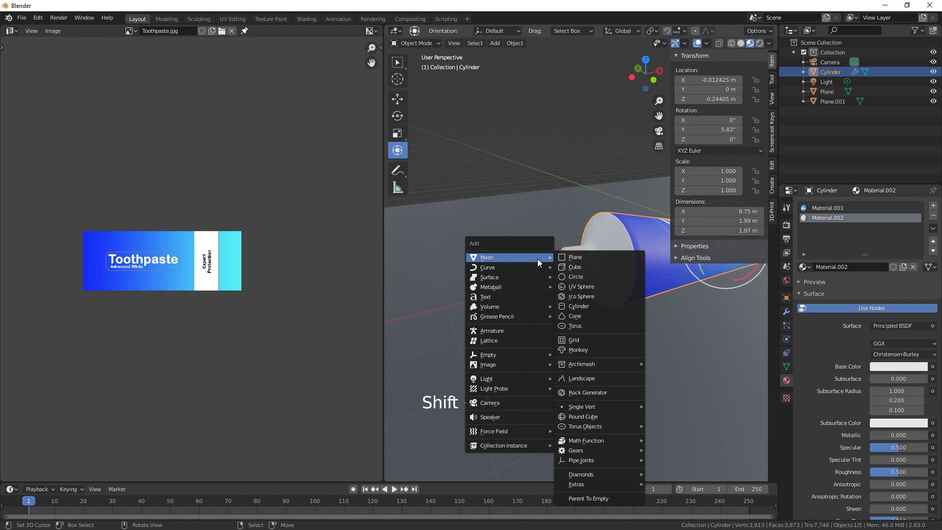
Step: Add a Bezier curve and select it in the Outliner
key("shift+a")
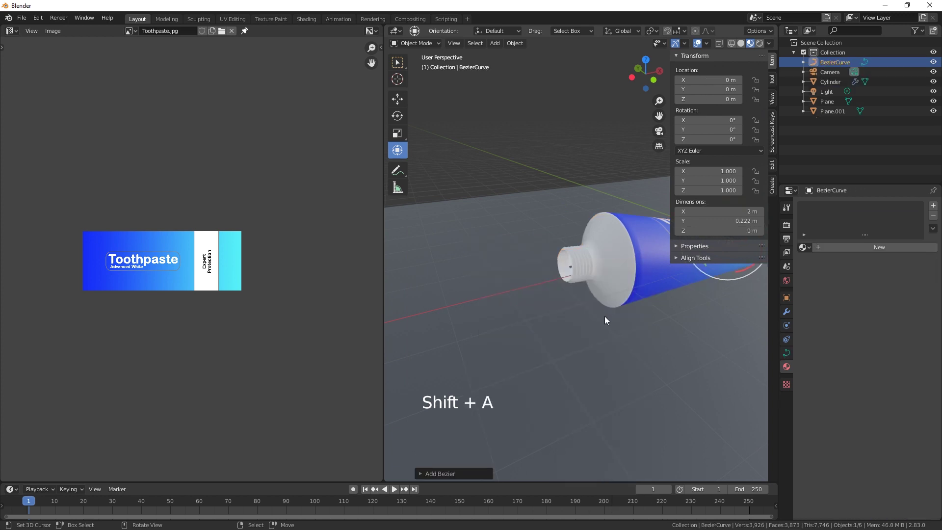
middle_click(622, 315)
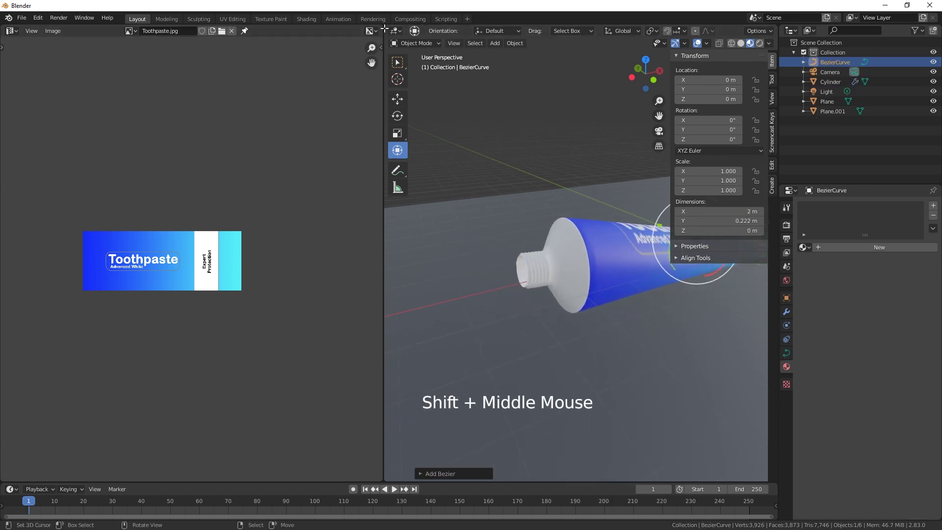
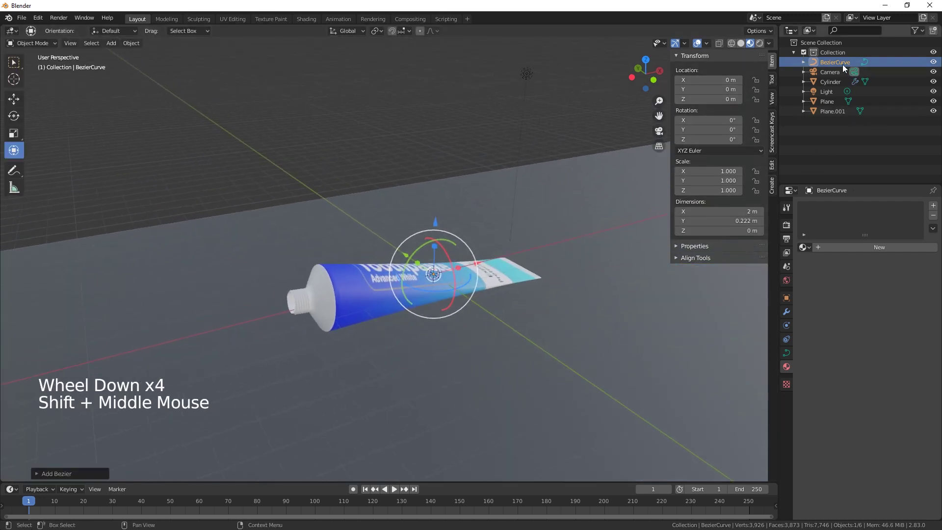
left_click(846, 68)
middle_click(599, 271)
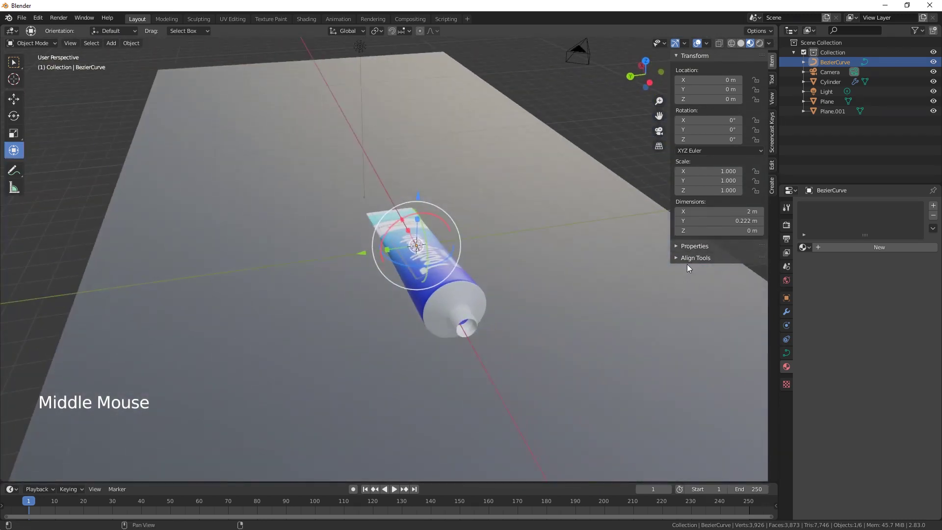
key("KP_Decimal")
Step: Raise the curve and move it along X to the tube's nozzle end (X -5.093 m, Z 0.242 m)
middle_click(597, 343)
left_click(404, 208)
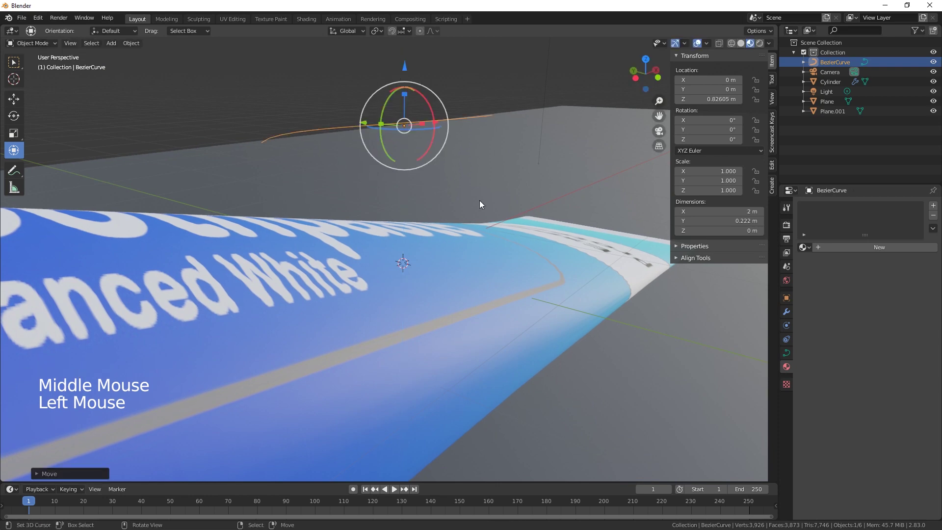
scroll("down", 3)
scroll("down", 3)
left_click(426, 220)
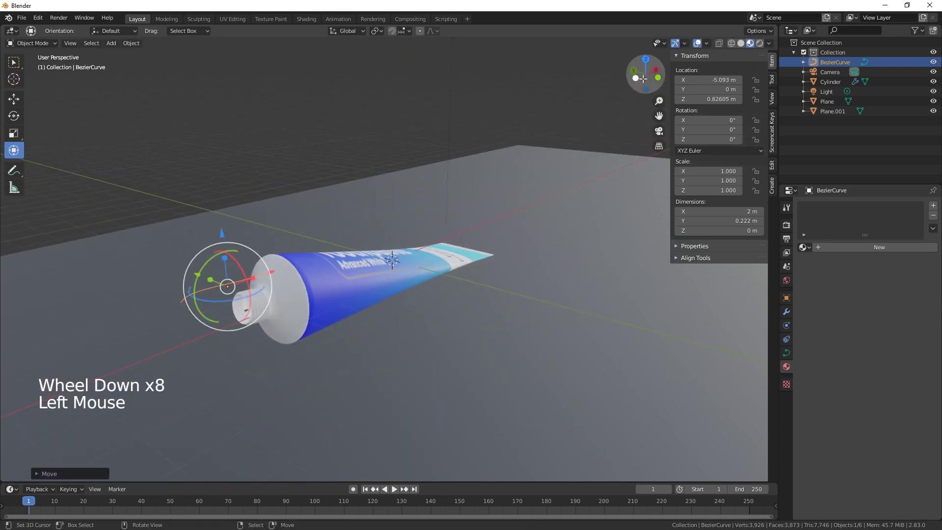
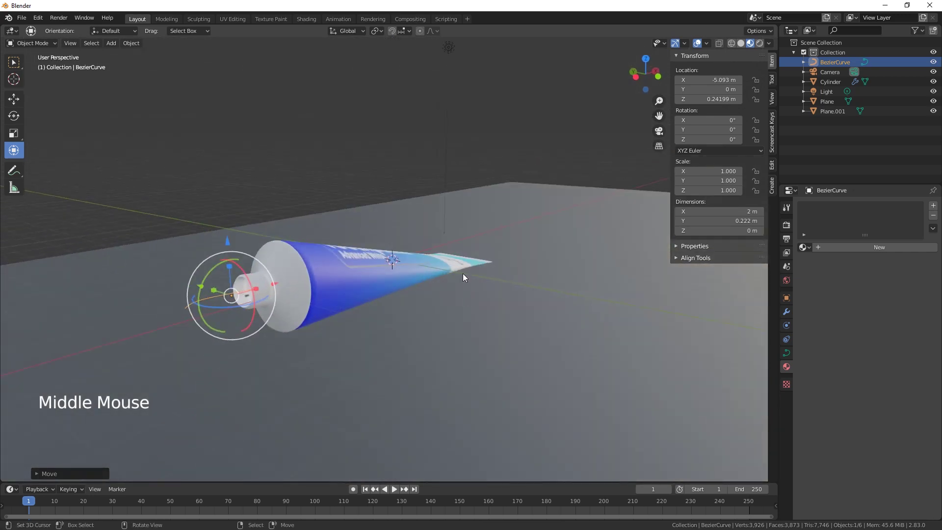
middle_click(460, 283)
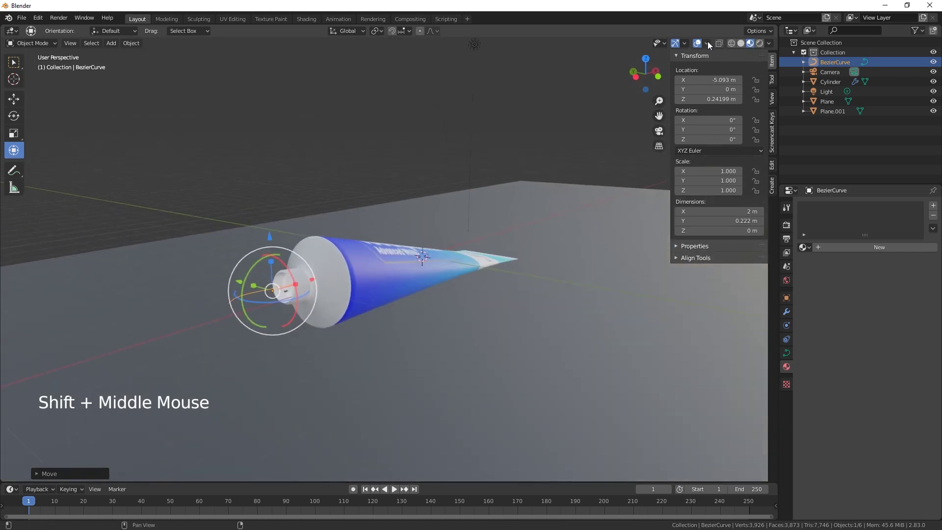
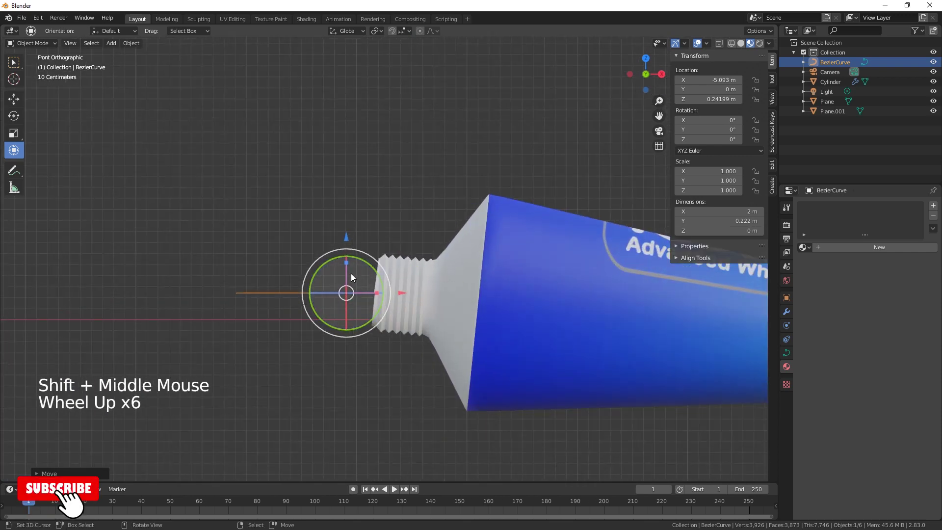
Step: Shape the curve's control points into a strand curling from the nozzle and bevel it 0.26 m deep
key("Tab")
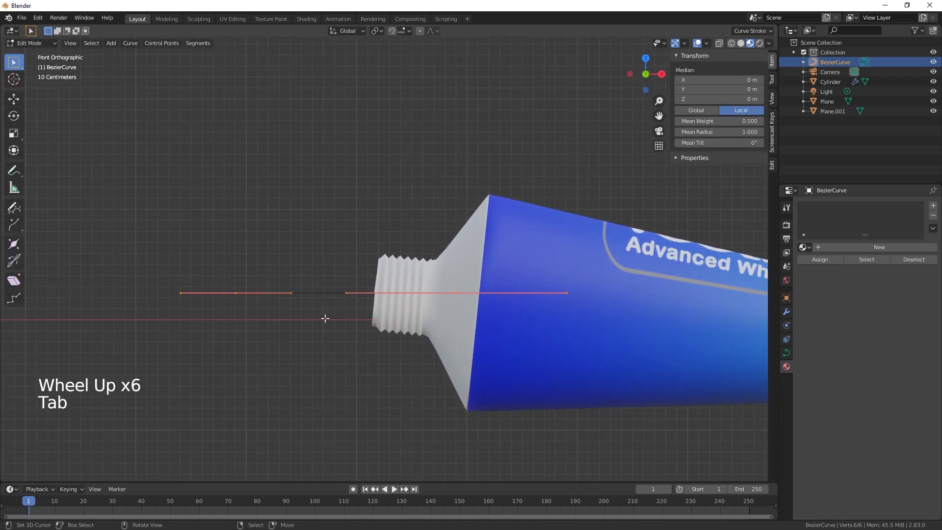
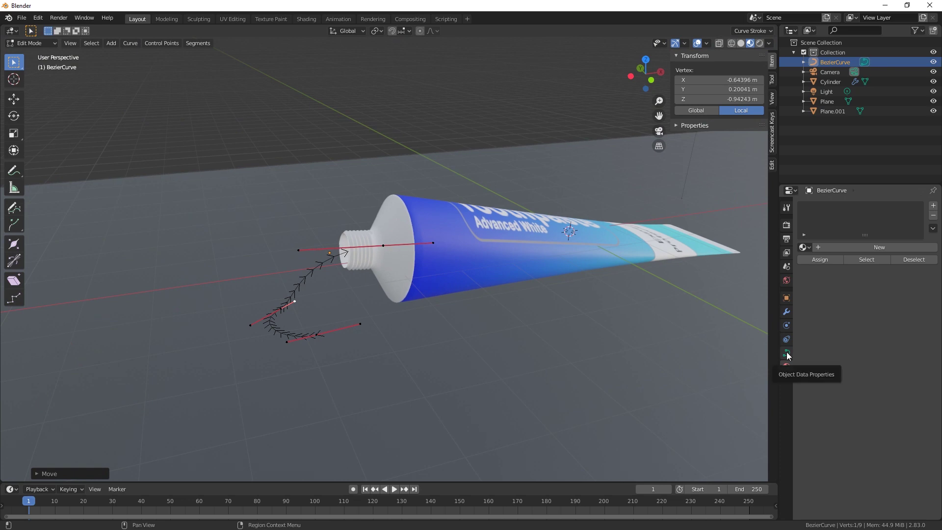
left_click(790, 355)
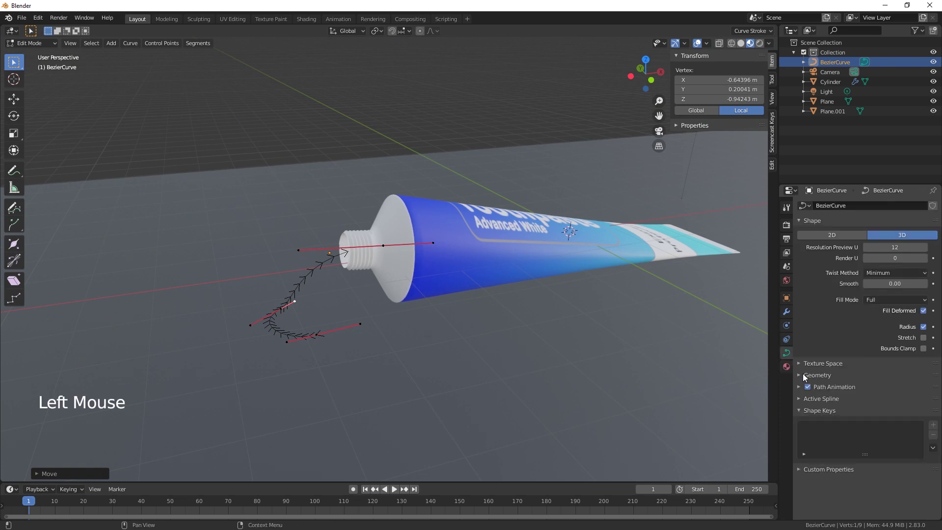
left_click(802, 379)
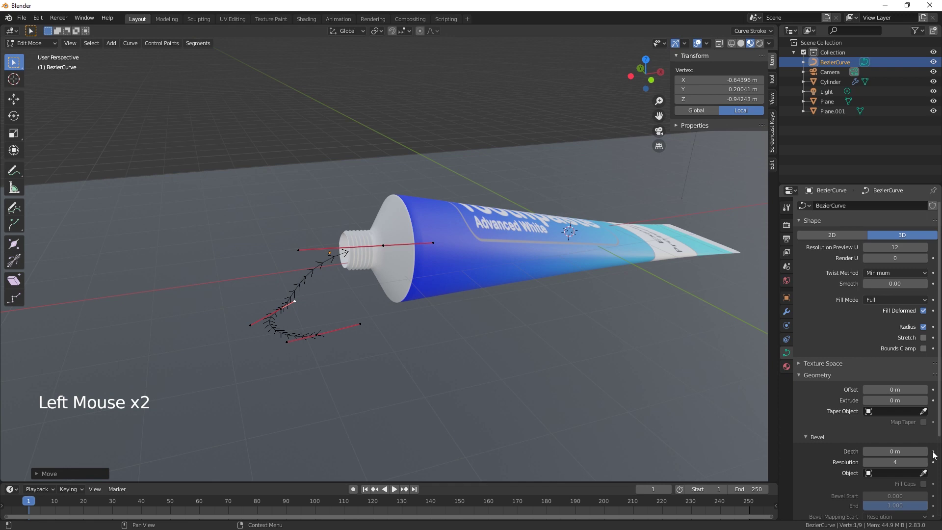
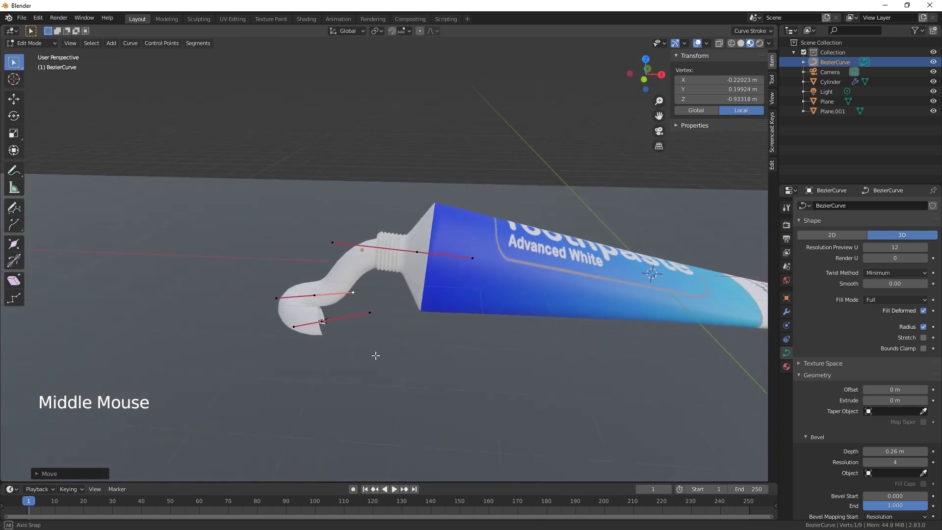
key("Tab")
Step: Convert the strand to a mesh and add two edge loops near its end, rescaling them
left_click(138, 46)
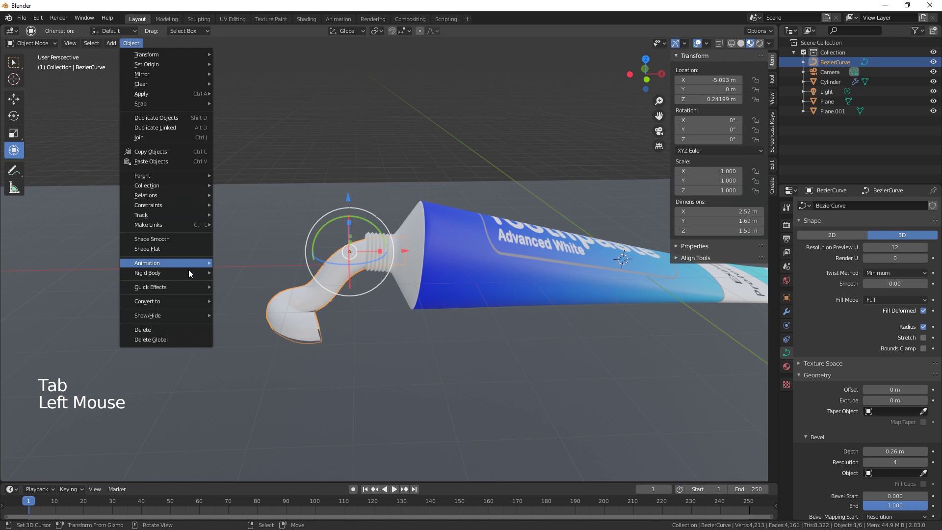
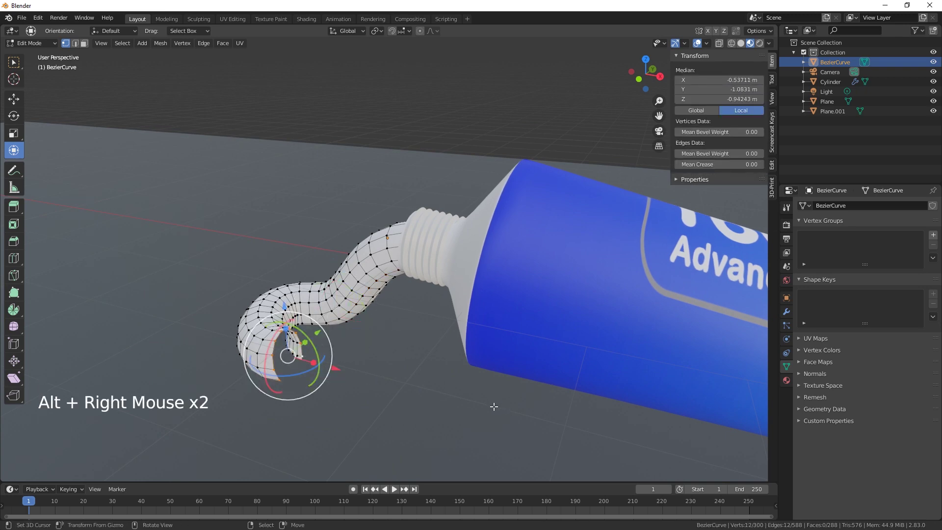
key("s")
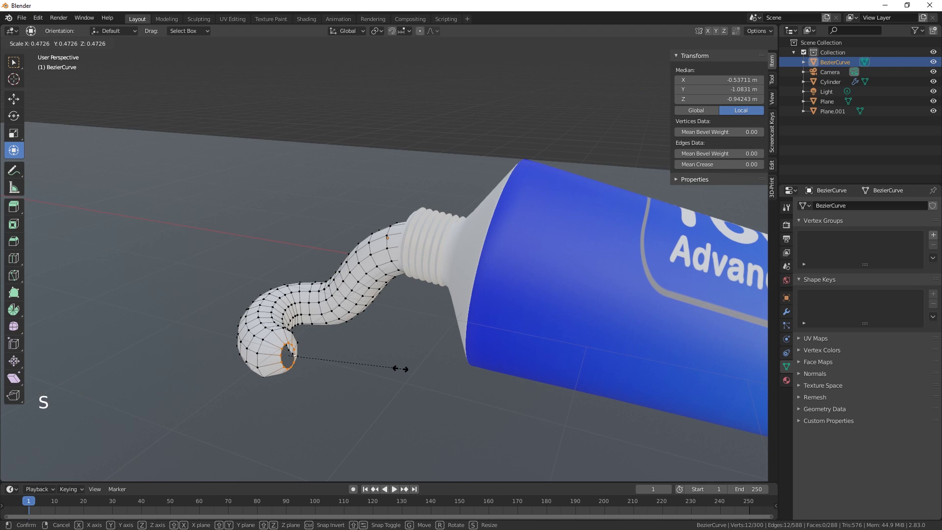
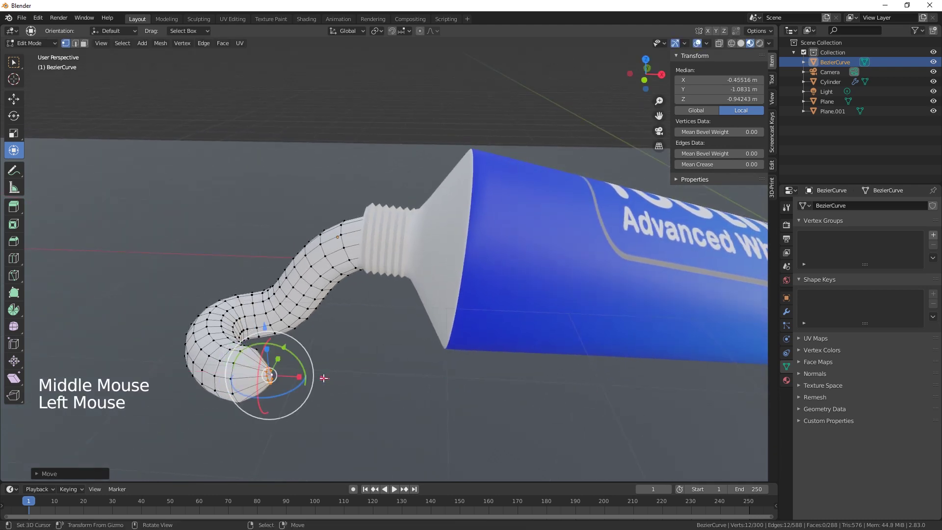
key("f")
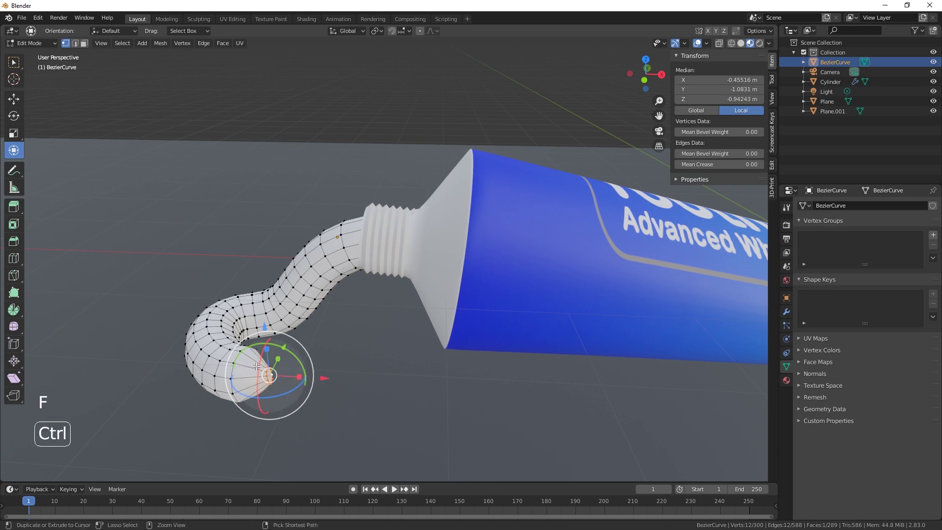
key("ctrl+r")
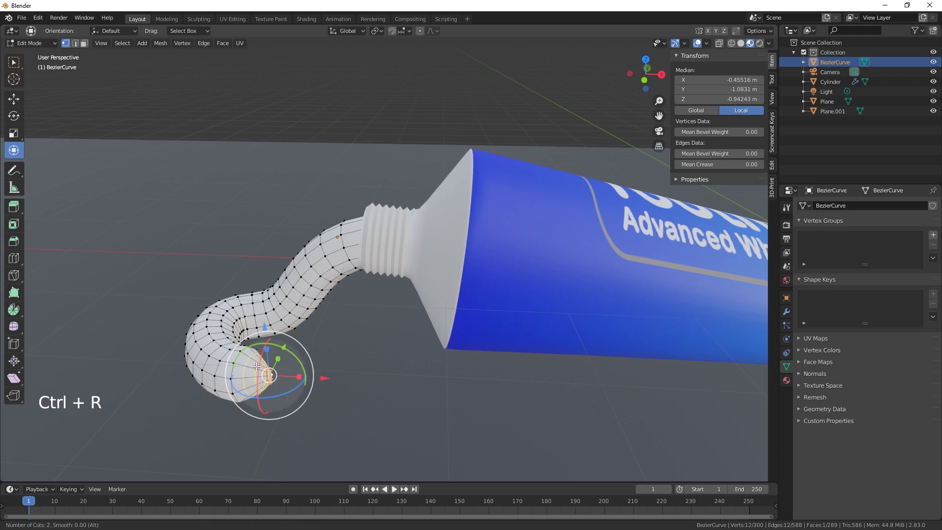
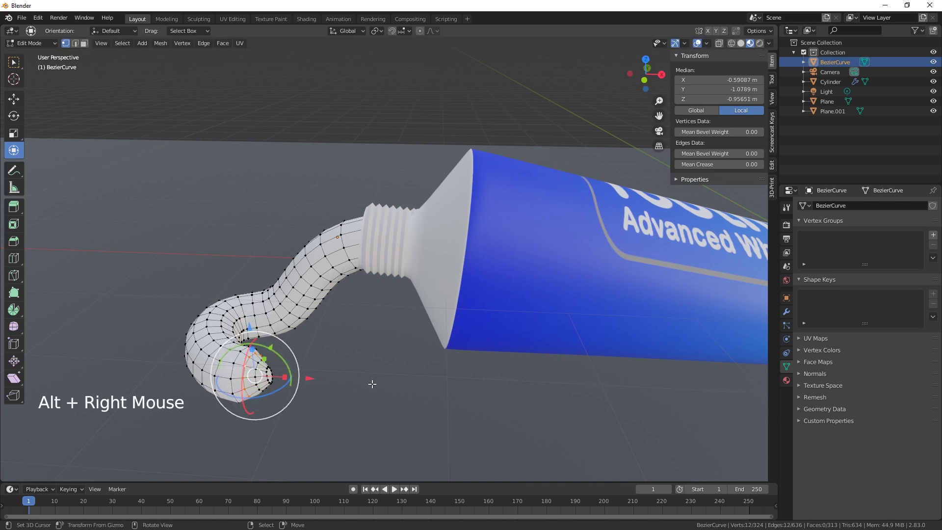
key("s")
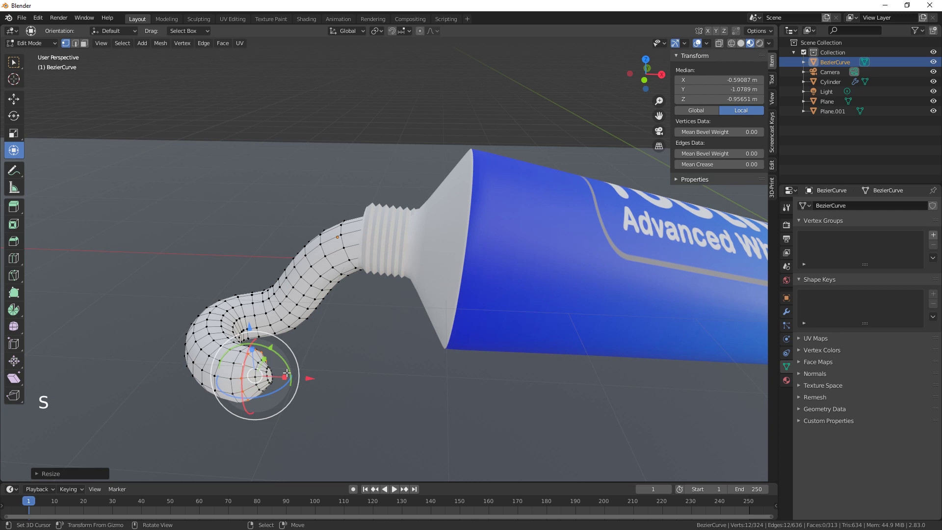
key("space")
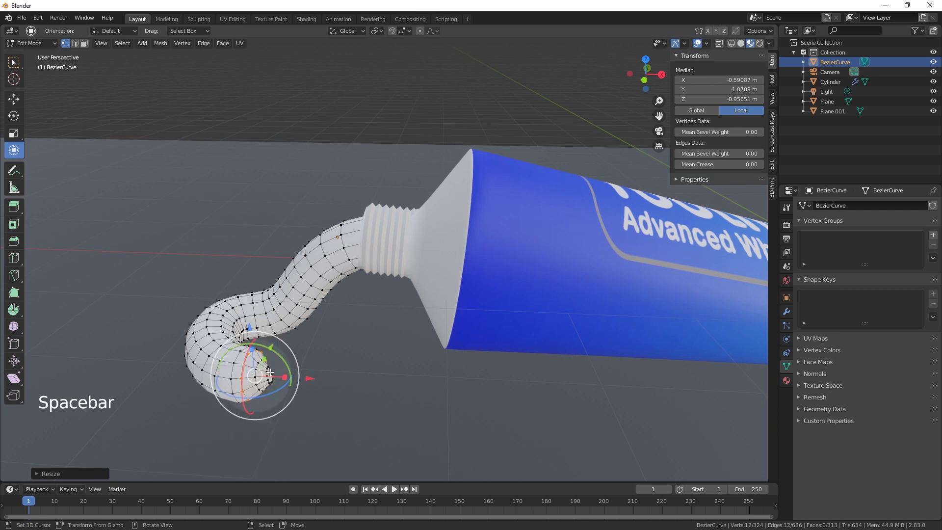
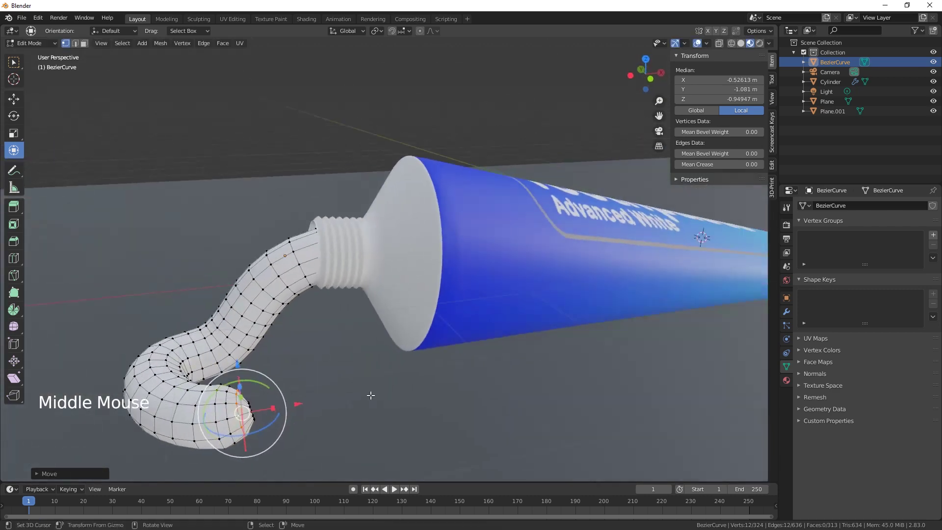
Step: Smooth the strand mesh with a Subdivision Surface modifier
scroll("down", 3)
scroll("down", 3)
key("Tab")
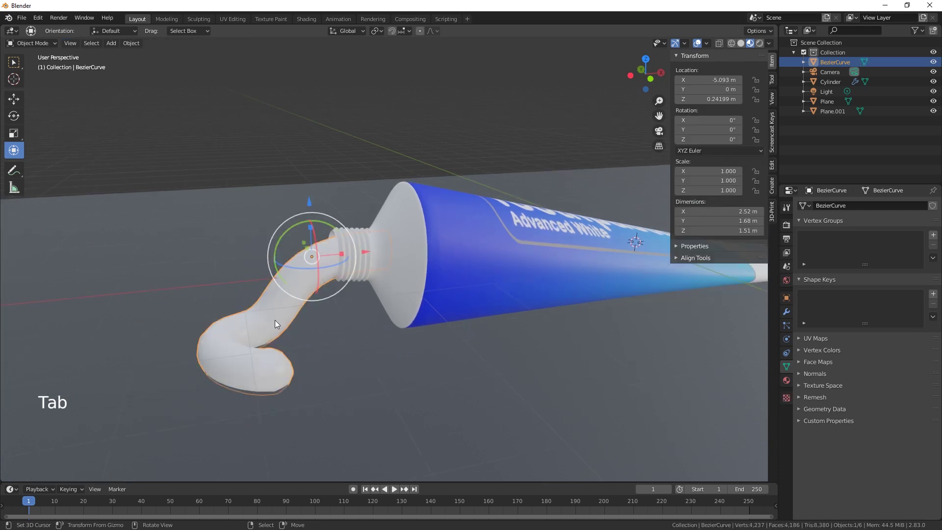
key("w")
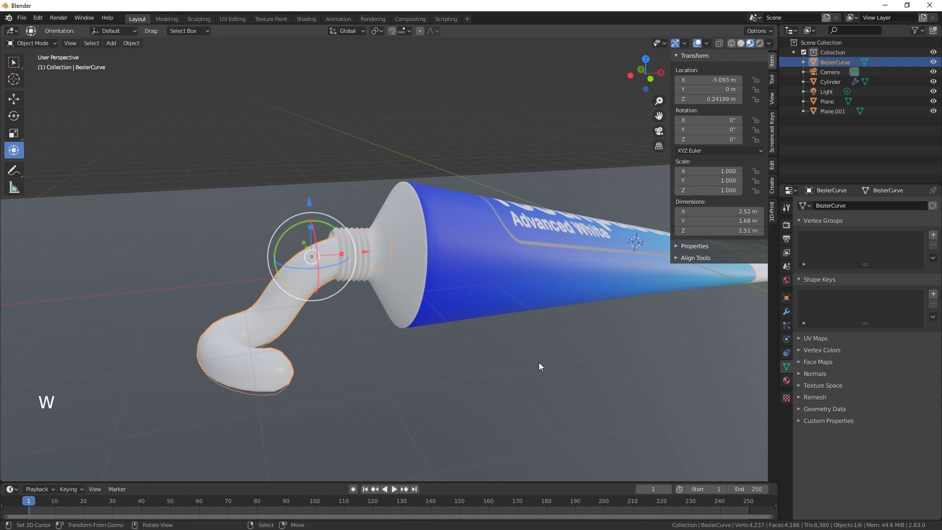
left_click(787, 315)
left_click(834, 209)
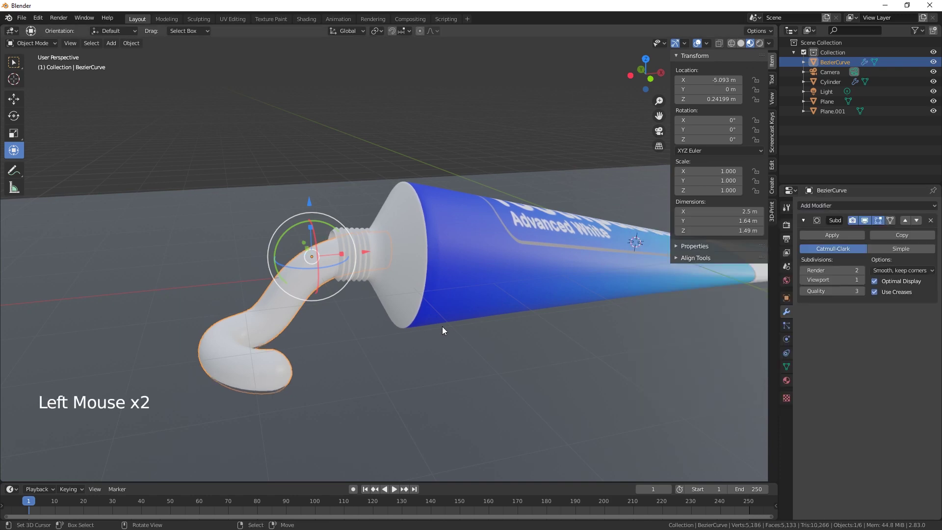
scroll("down", 3)
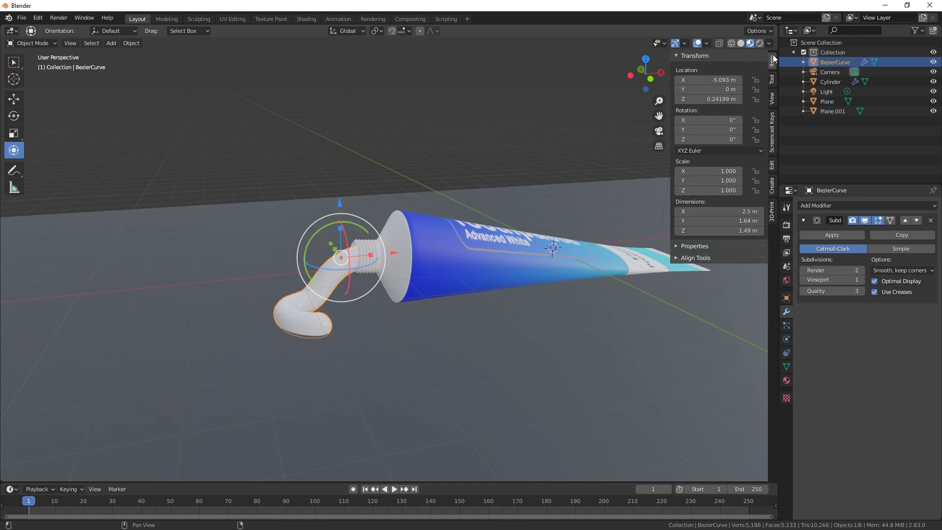
Step: Switch the viewport to rendered preview with the Cycles engine
left_click(760, 51)
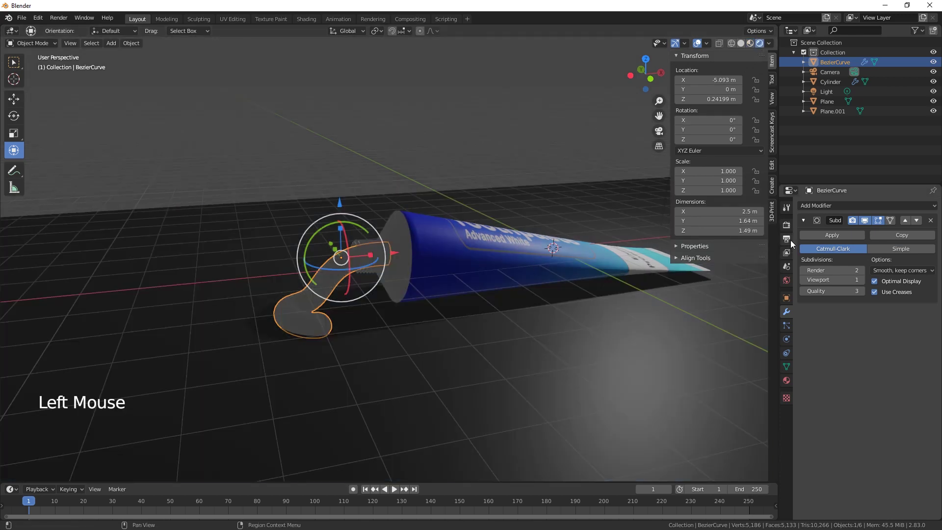
left_click(791, 231)
left_click(894, 211)
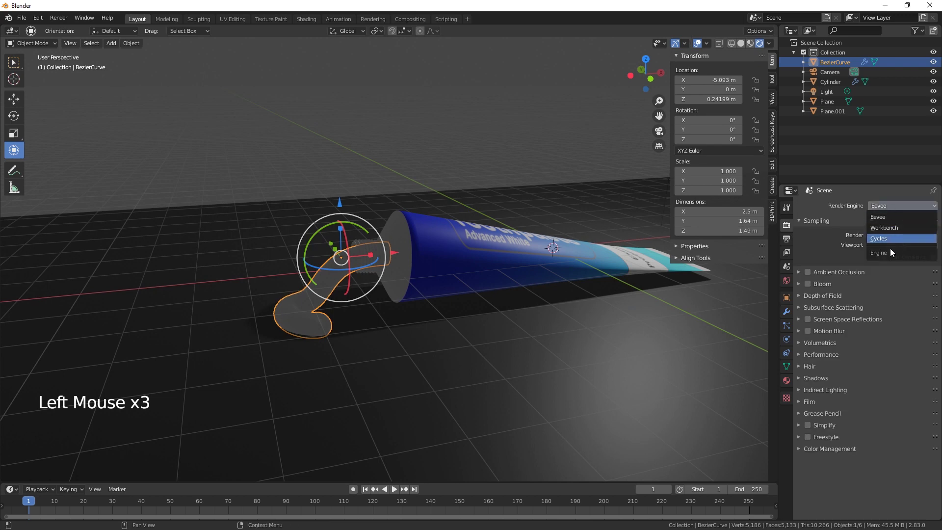
left_click(884, 234)
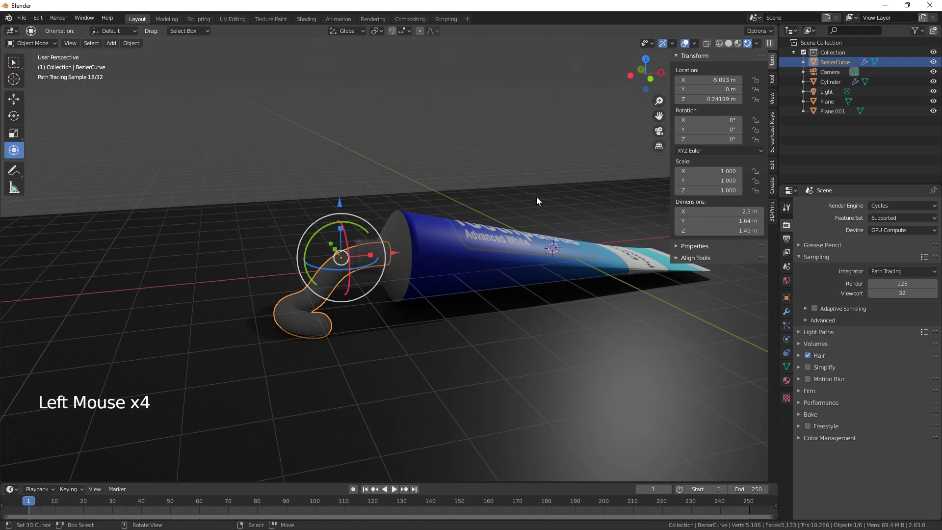
middle_click(564, 337)
Step: Lower the tube material's roughness from 0.5 to about 0.24 for a glossier look
right_click(519, 255)
left_click(792, 385)
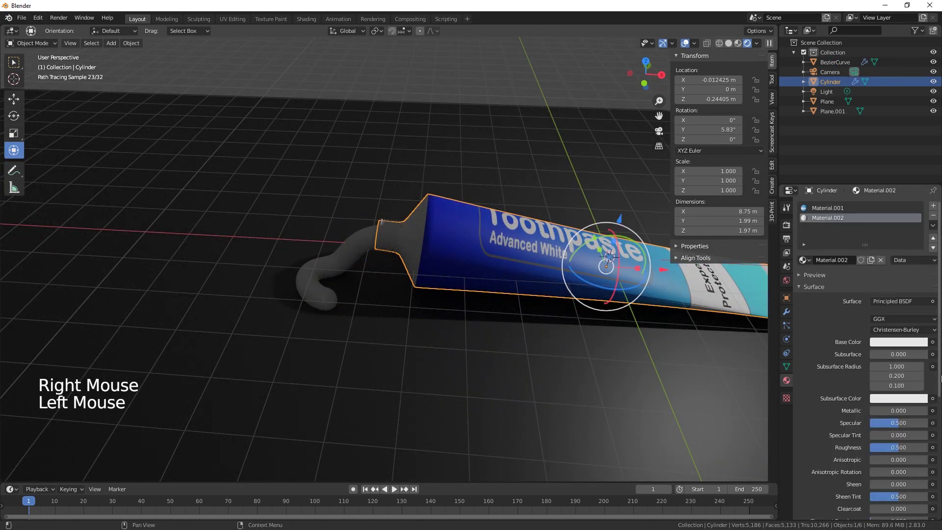
left_click(904, 453)
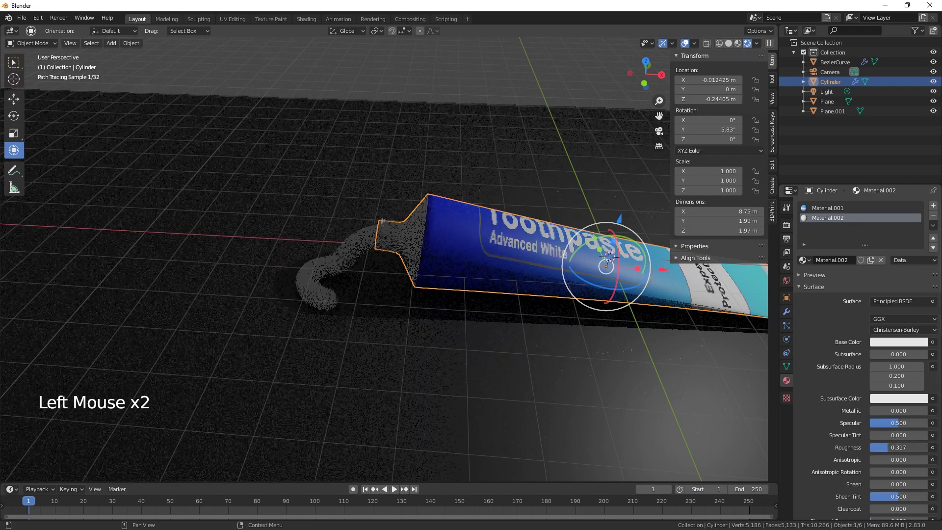
middle_click(611, 365)
scroll("down", 3)
Step: Make the Light an Area light sized 9.88 × 6.44 m, tilted toward the tube and raised to 15.7 m along Z
right_click(453, 205)
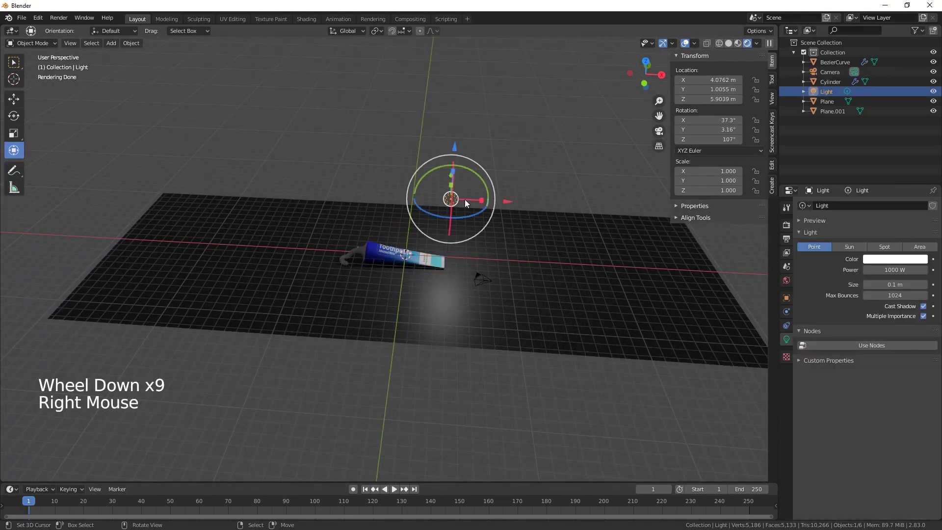
left_click(510, 201)
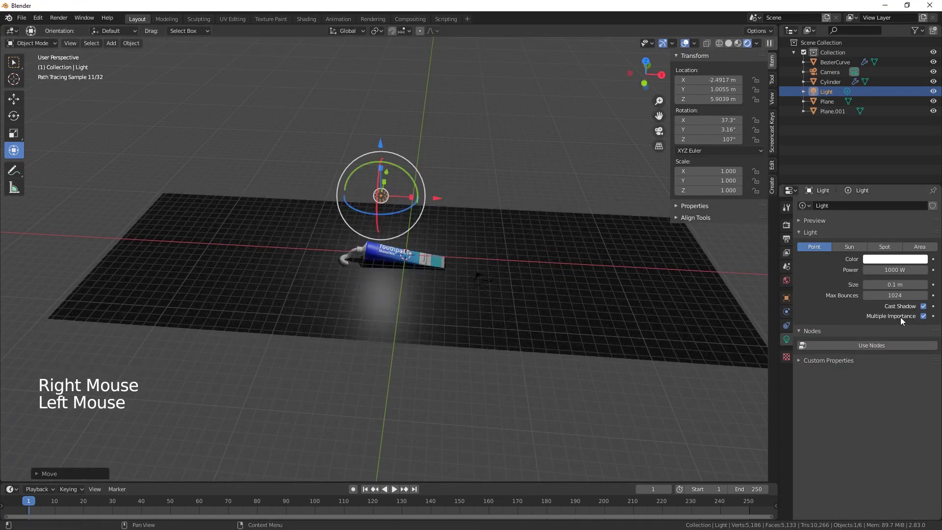
left_click(928, 247)
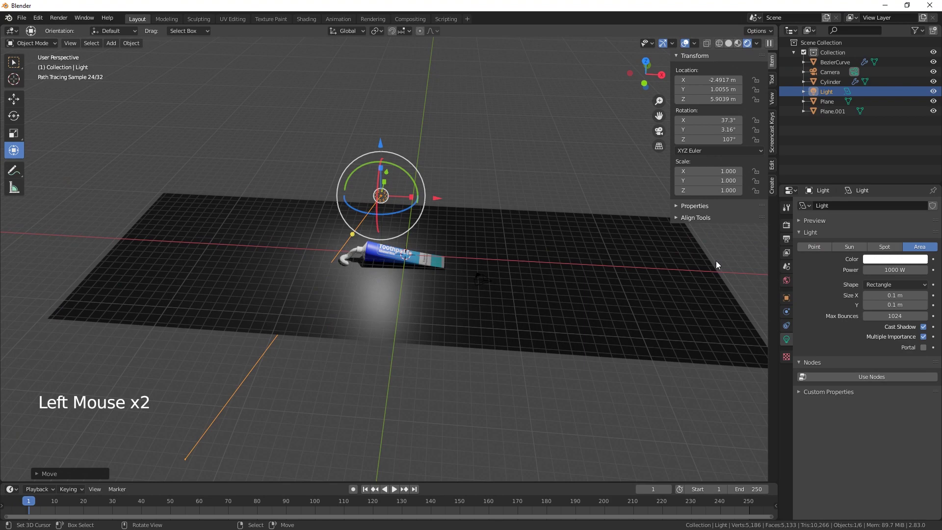
left_click(410, 178)
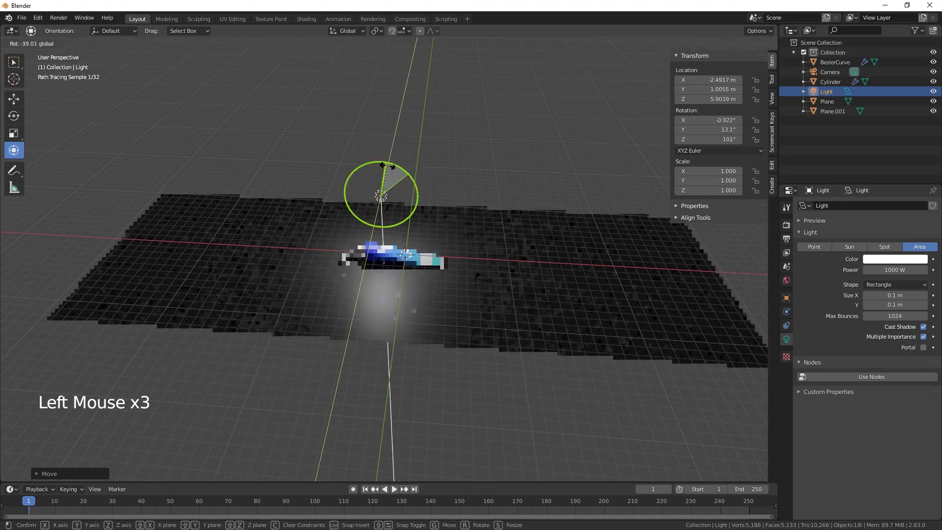
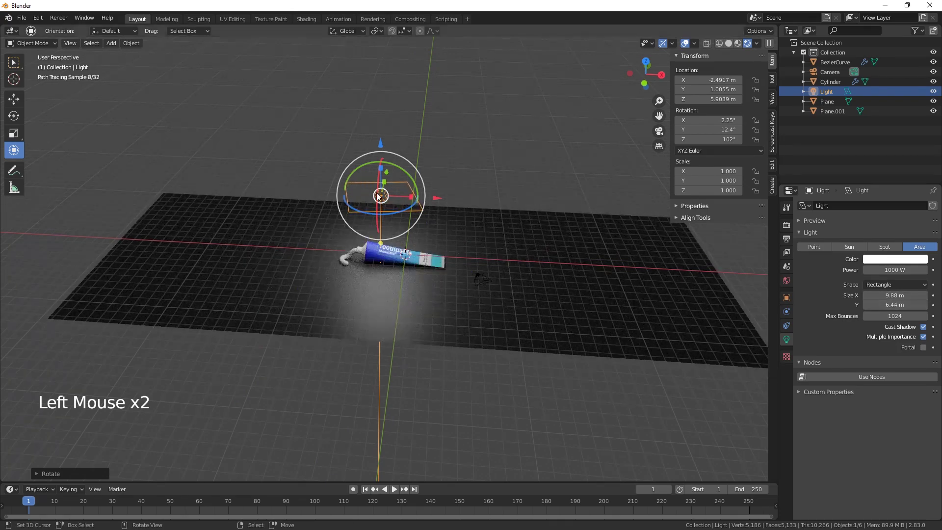
left_click(384, 141)
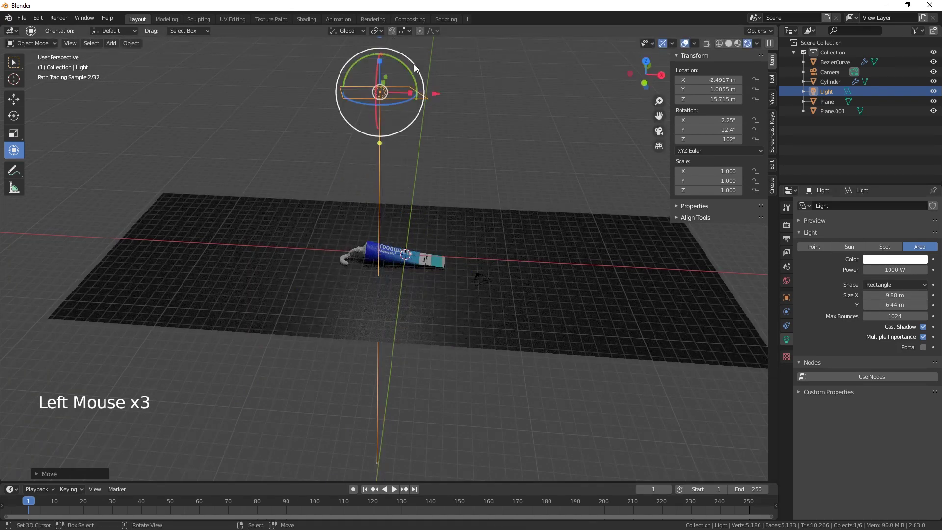
scroll("up", 3)
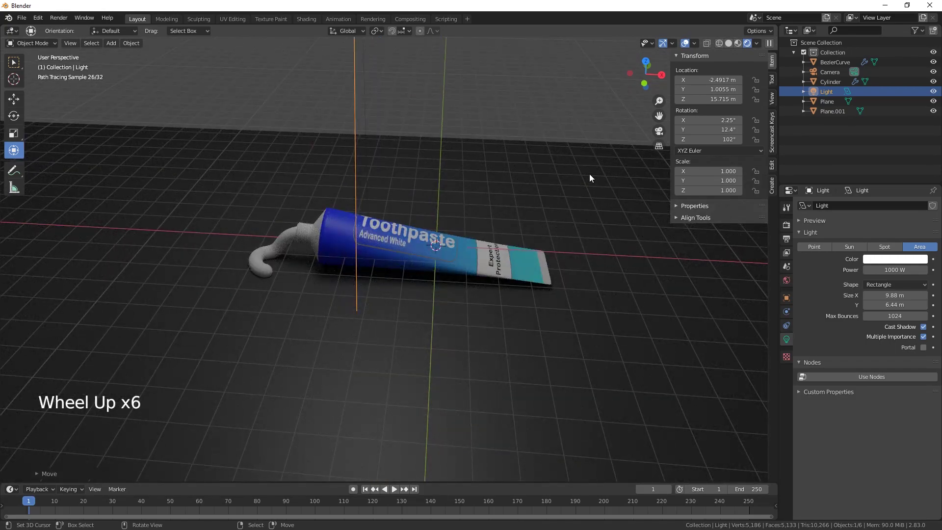
Step: Apply Rotation & Scale to Plane.001, extrude its back edge up into a wall and bevel the corner into a smooth bend
right_click(440, 148)
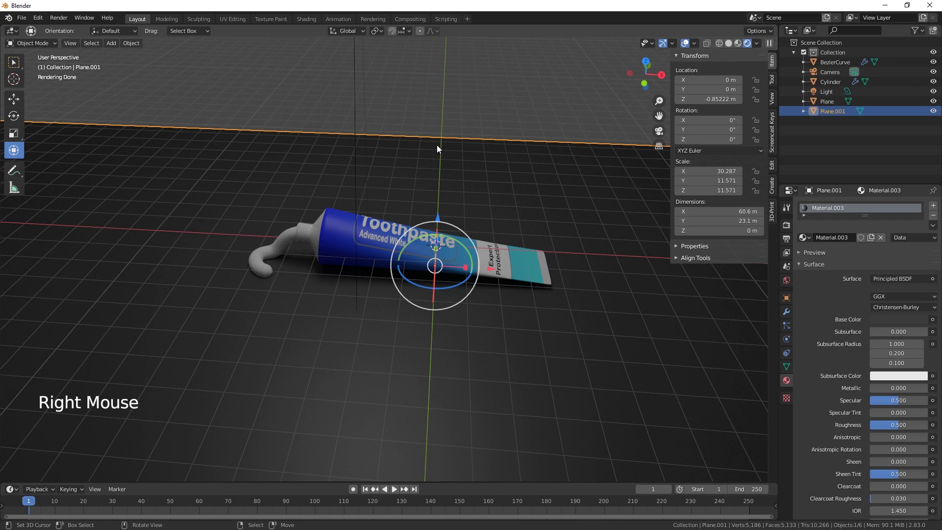
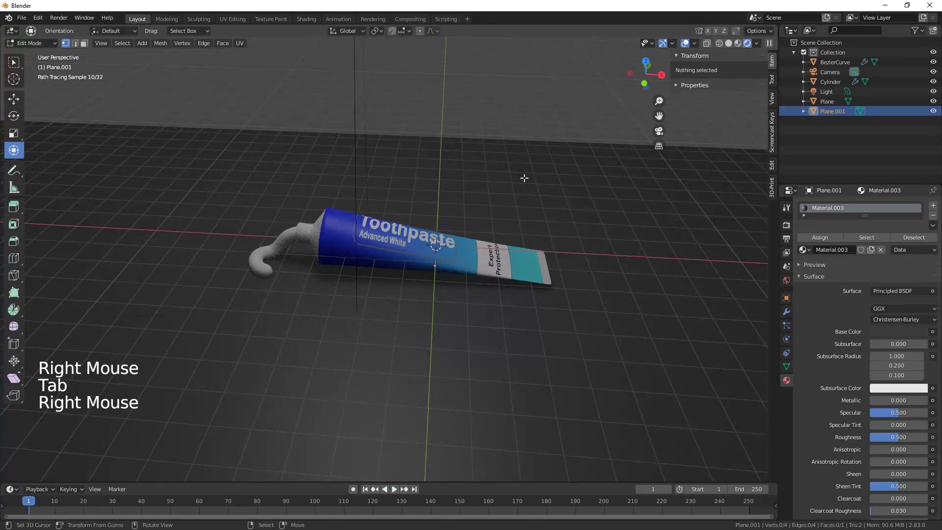
key("Tab")
key("ctrl+a")
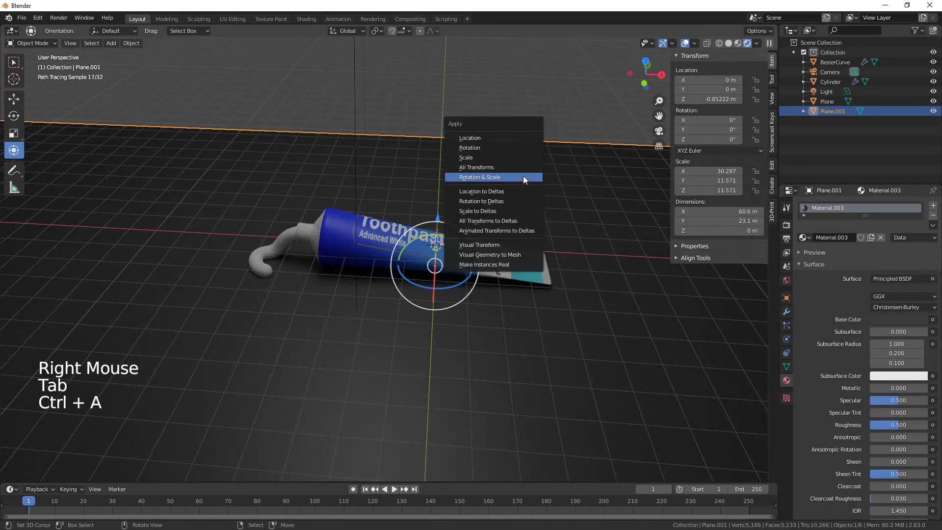
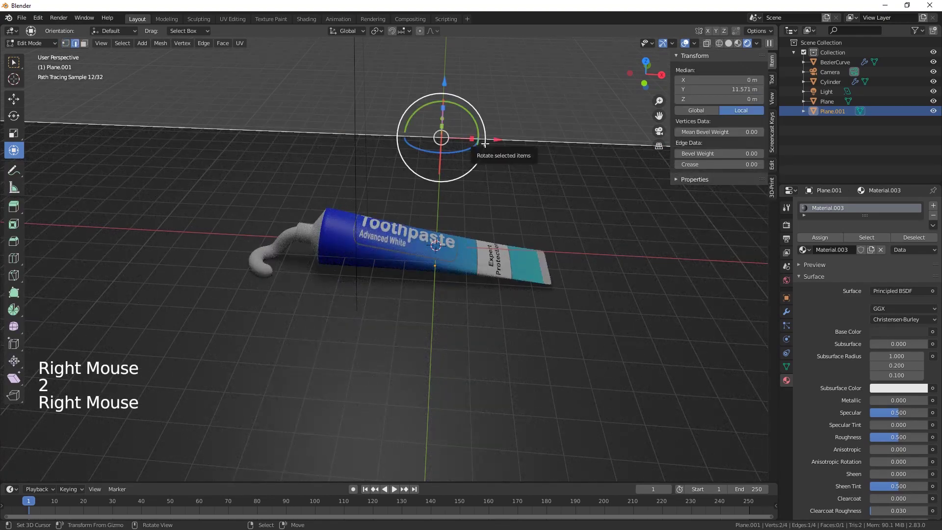
key("e")
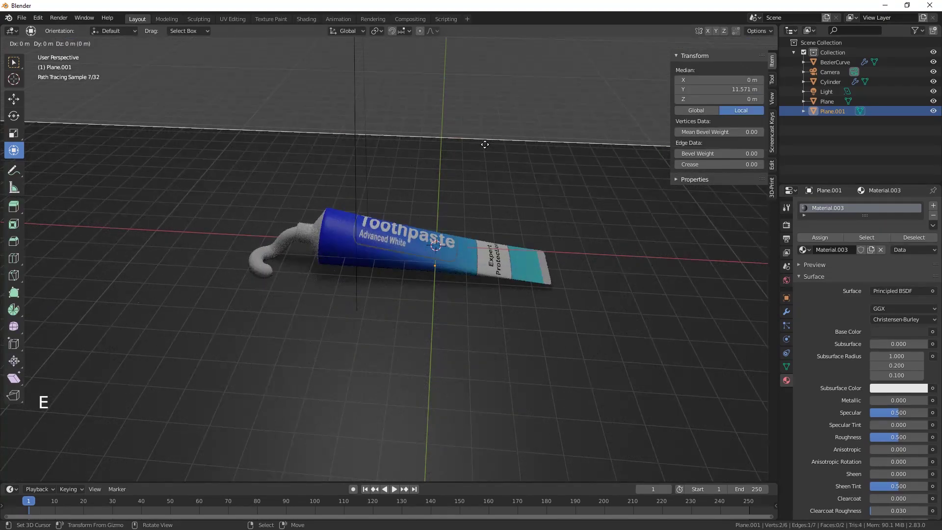
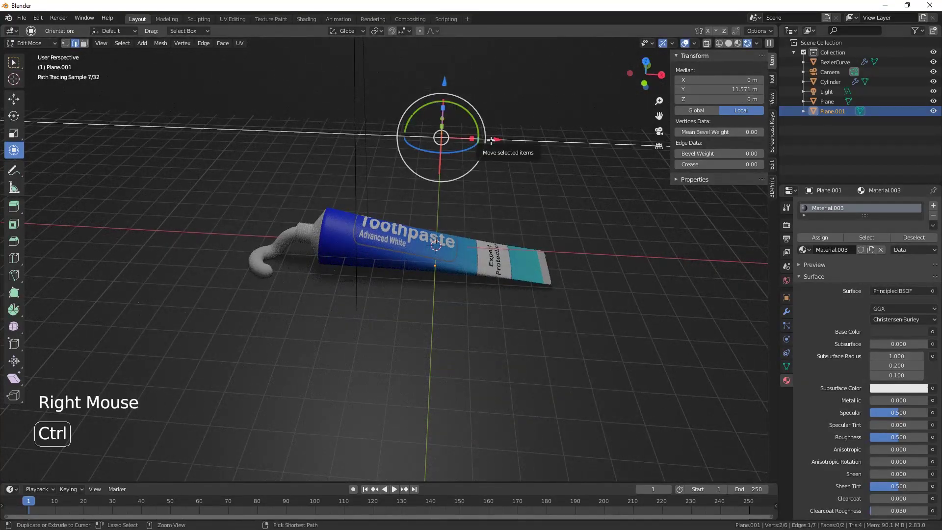
key("ctrl+b")
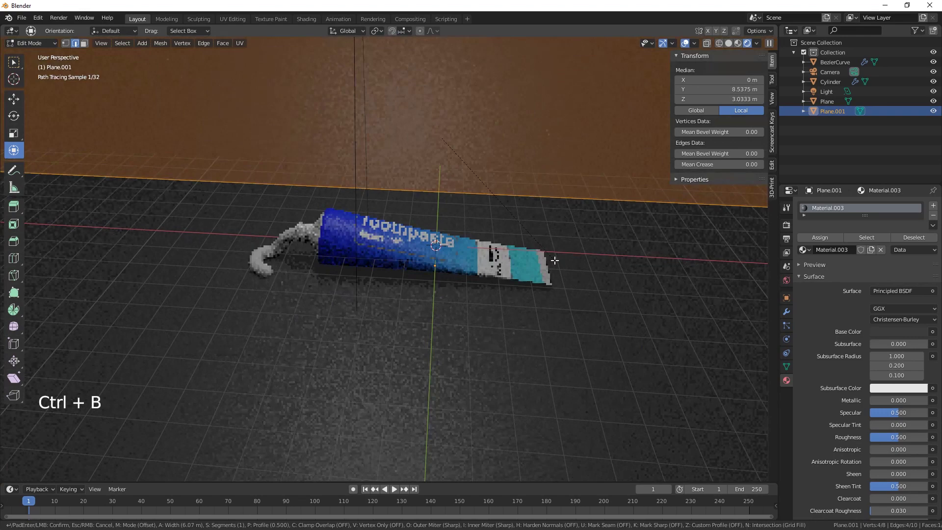
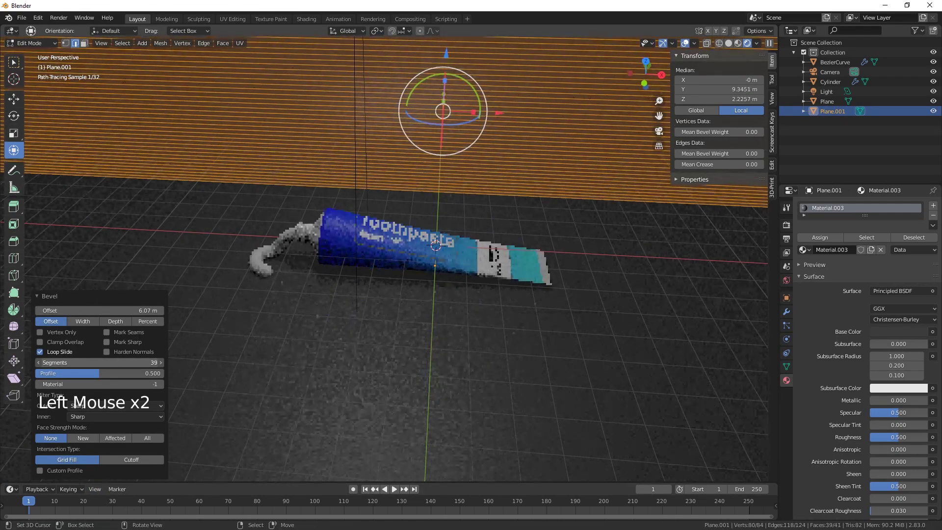
key("Tab")
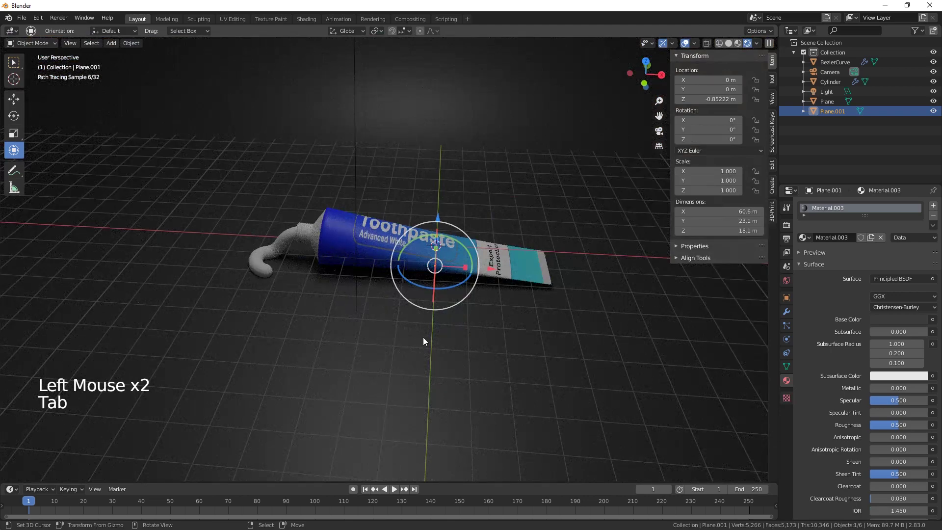
Step: Hide viewport overlays and preview the tube on the backdrop from a closer angle
key("w")
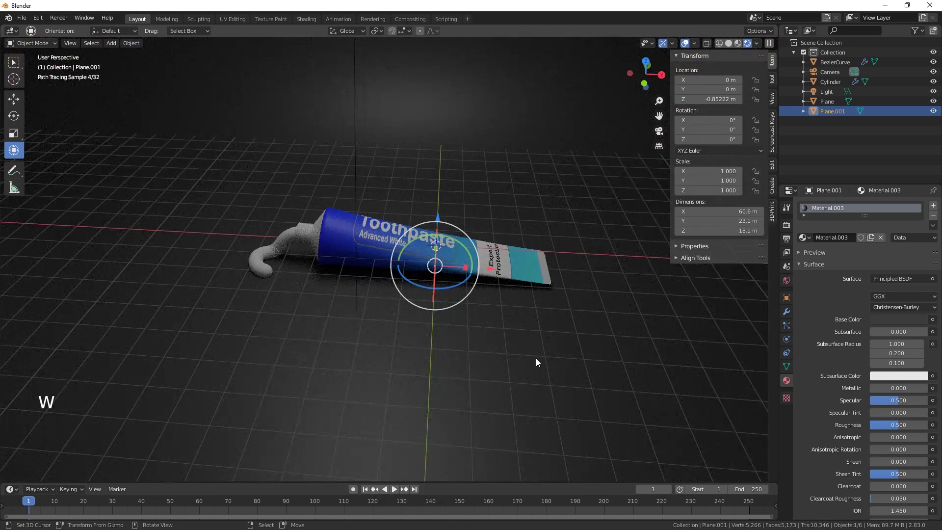
middle_click(543, 360)
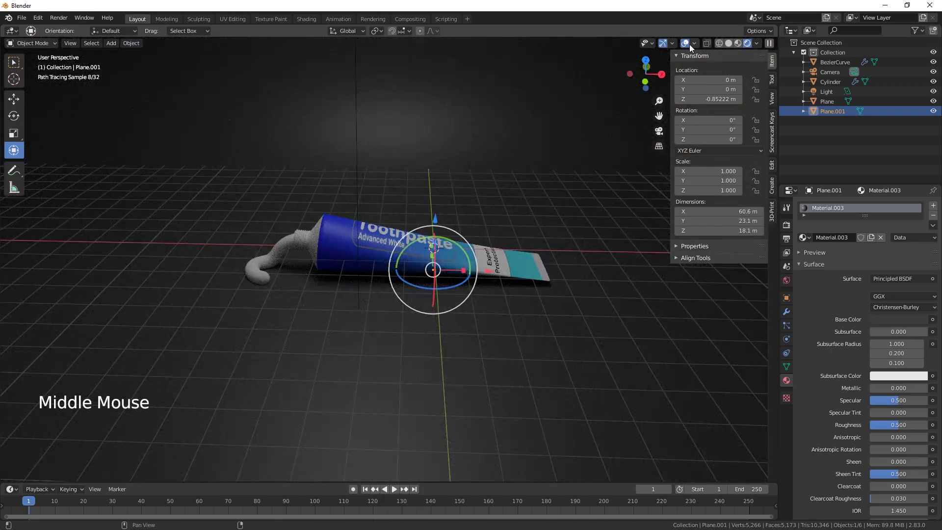
left_click(690, 47)
left_click(667, 46)
middle_click(482, 246)
scroll("up", 3)
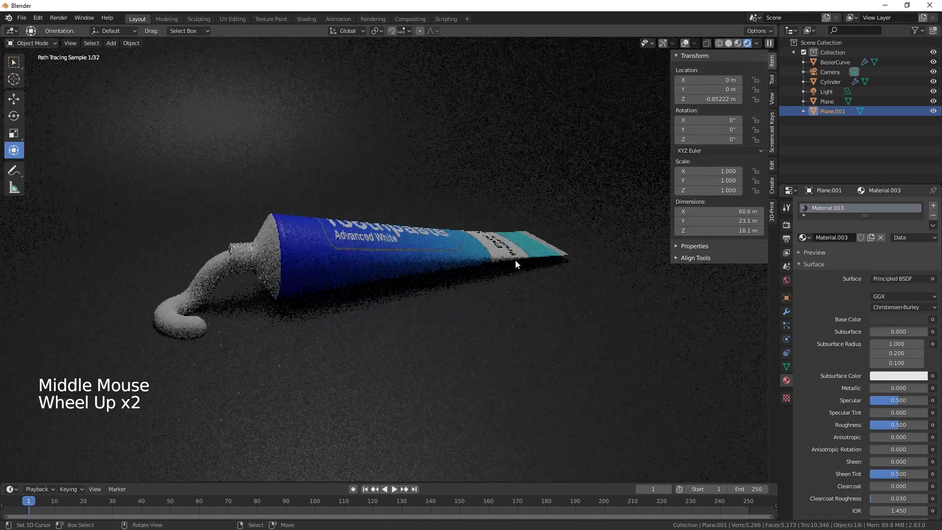
middle_click(517, 274)
middle_click(513, 299)
Step: Raise Plane.001 by 0.2107 m along Z so the backdrop sits under the tube, then re-preview the render
right_click(506, 323)
left_click(664, 48)
left_click(424, 235)
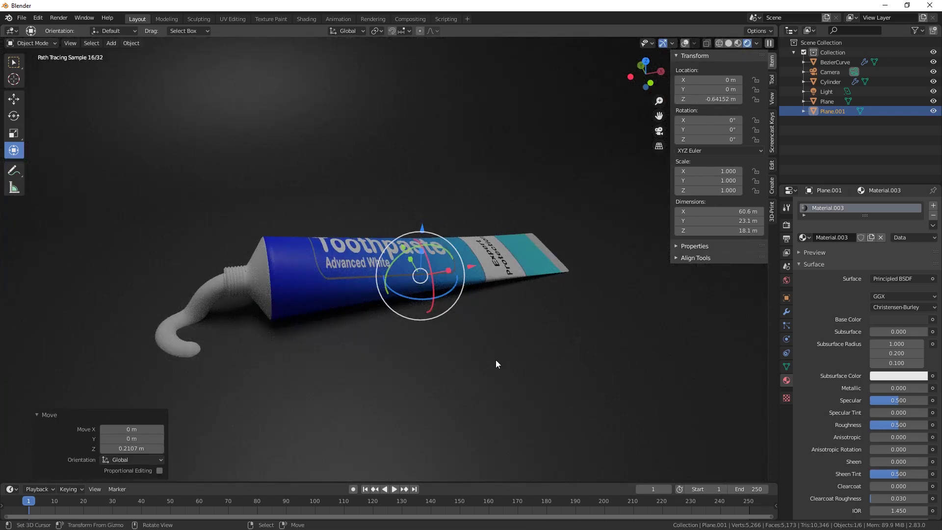
middle_click(358, 373)
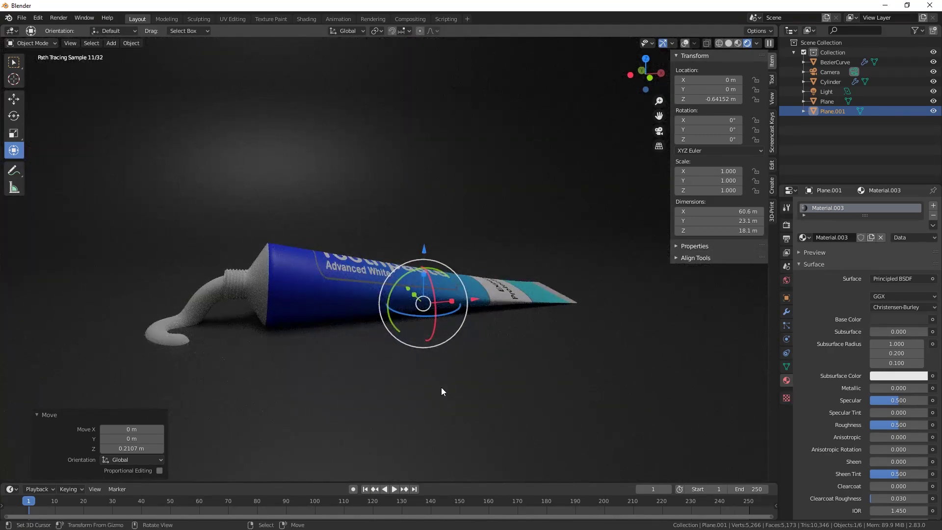
middle_click(445, 393)
middle_click(285, 348)
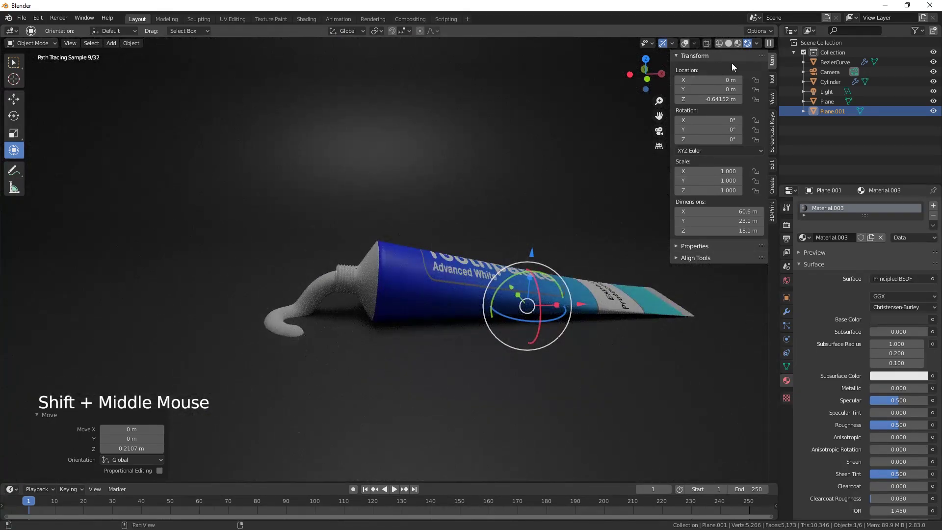
left_click(688, 47)
left_click(666, 48)
left_click(689, 49)
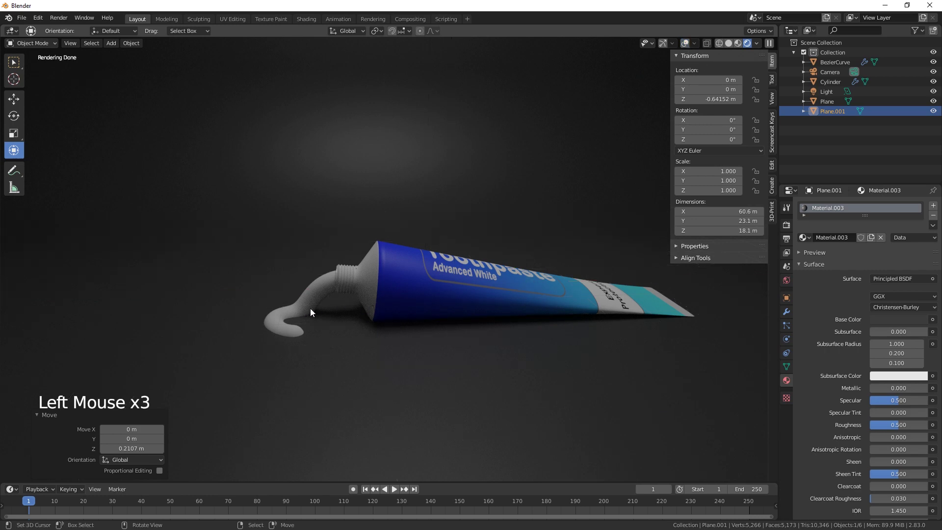
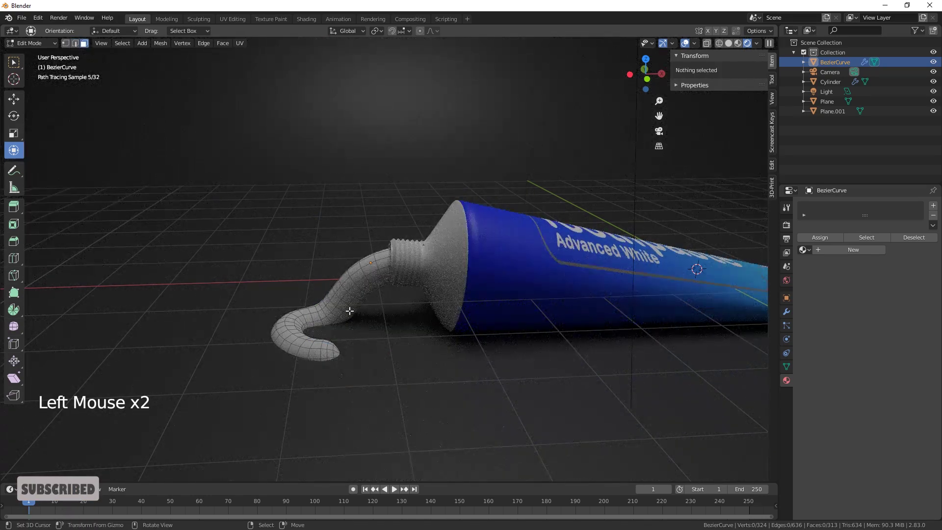
Step: Move BezierCurve points with proportional editing so the strand curls from the nozzle onto the backdrop (vertex at Z -0.4897 m)
left_click(424, 34)
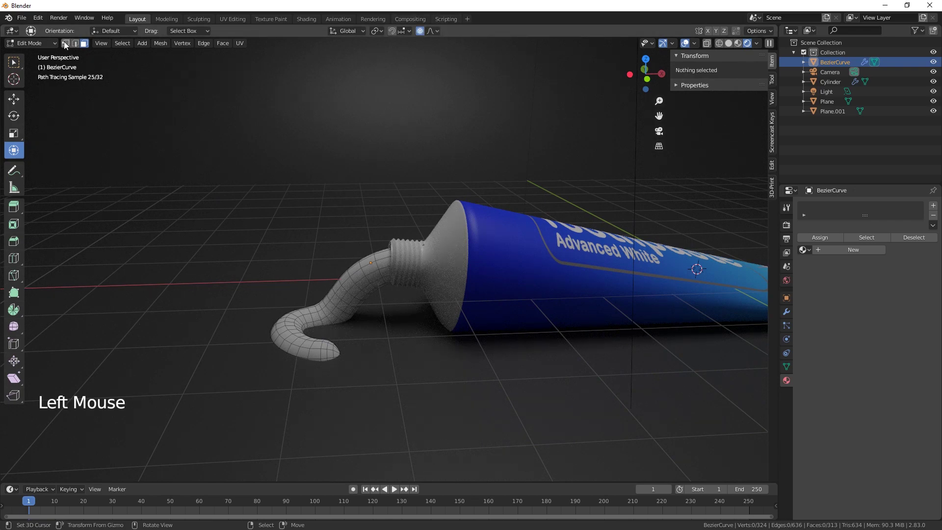
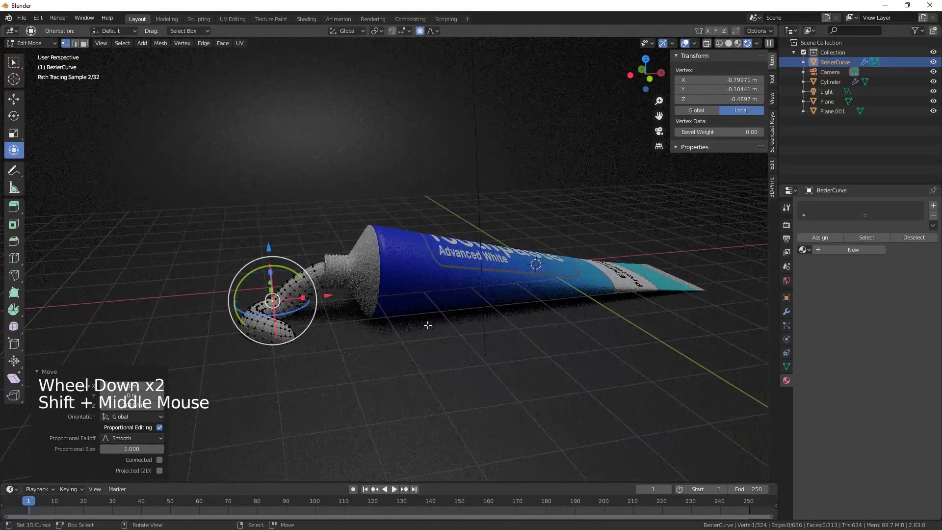
key("Tab")
left_click(665, 47)
left_click(690, 49)
middle_click(638, 269)
middle_click(604, 257)
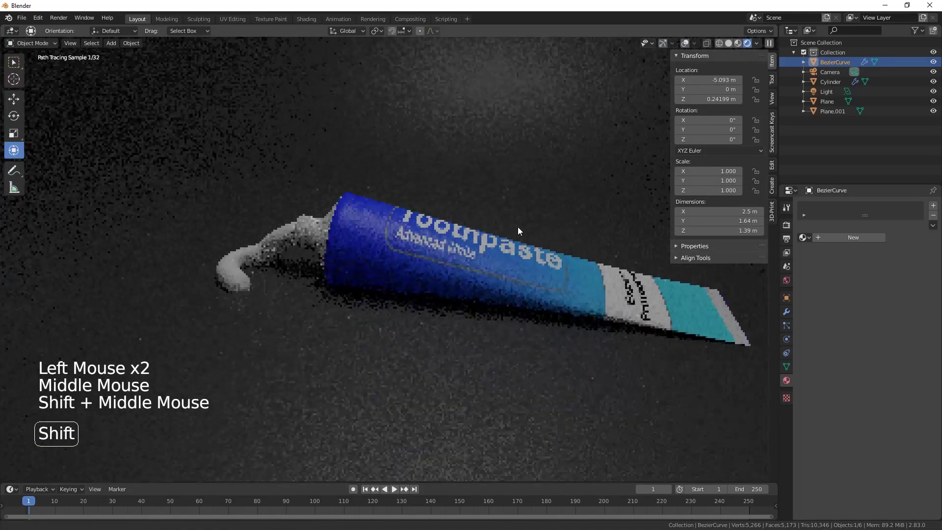
scroll("down", 3)
middle_click(487, 232)
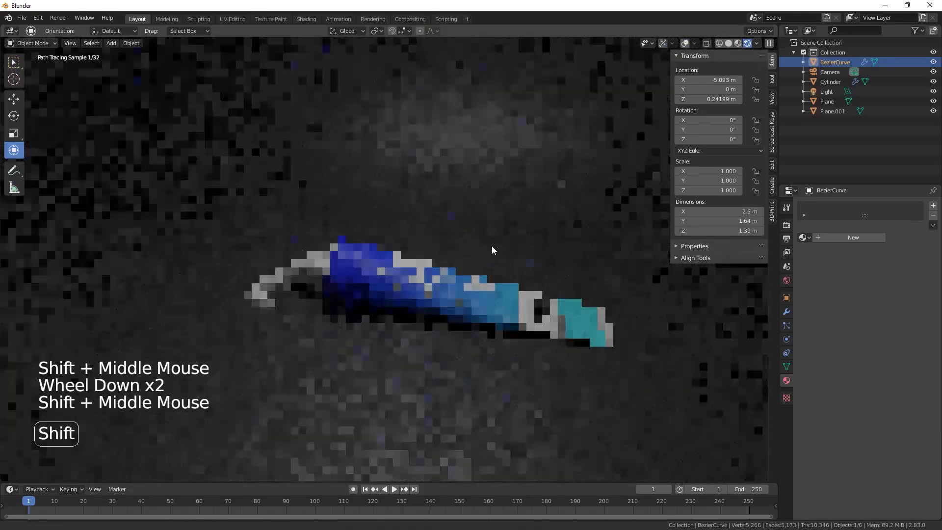